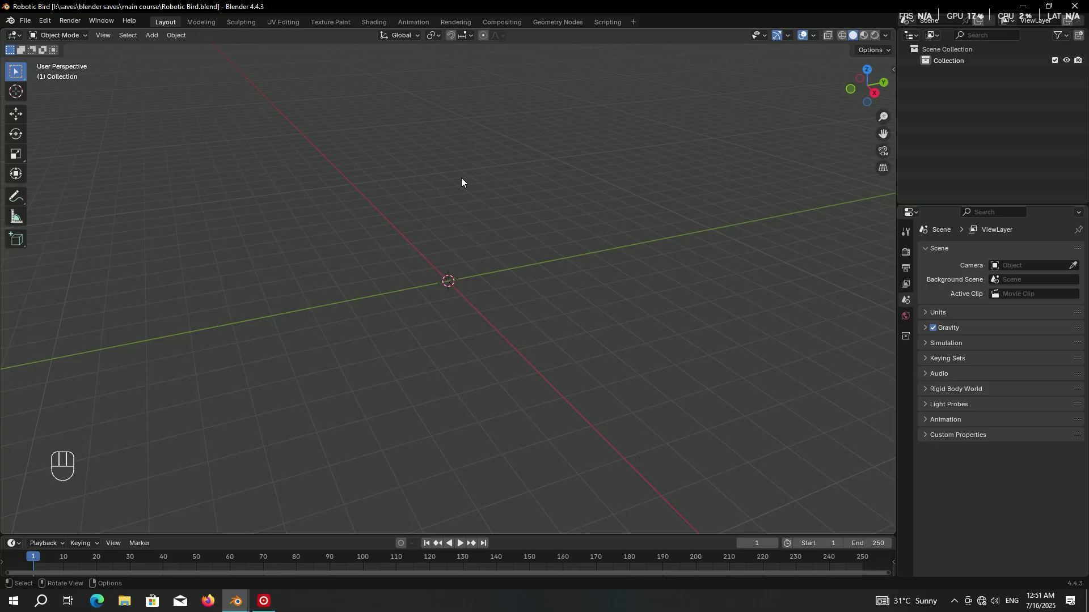
Add an ico sphere, shade it smooth and scale it up to 1.5.
{"action": "key", "text": "shift+a"}
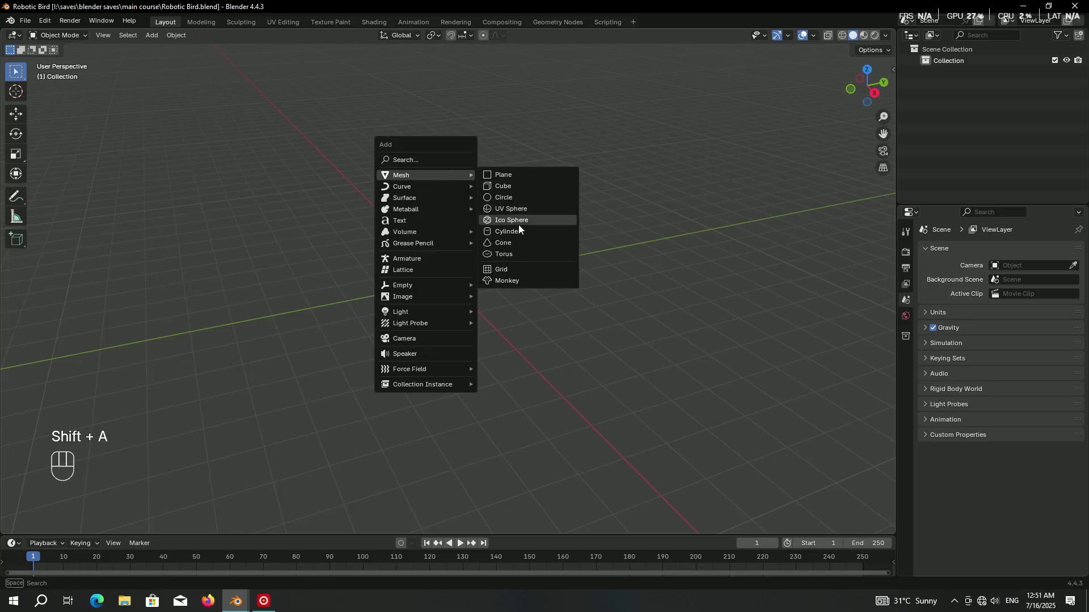
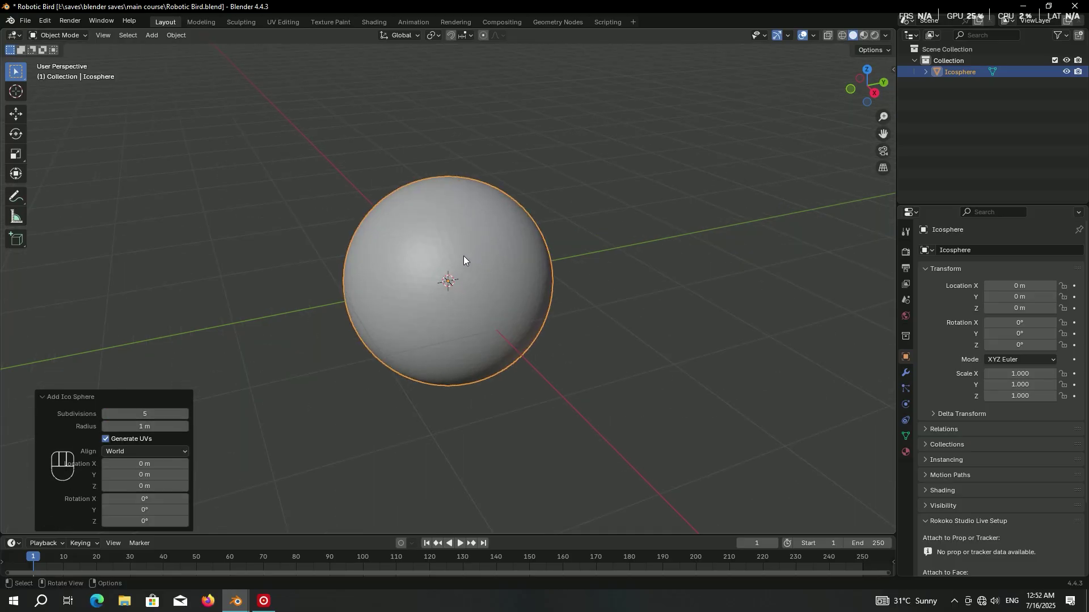
{"action": "left_click", "coordinate": [466, 260]}
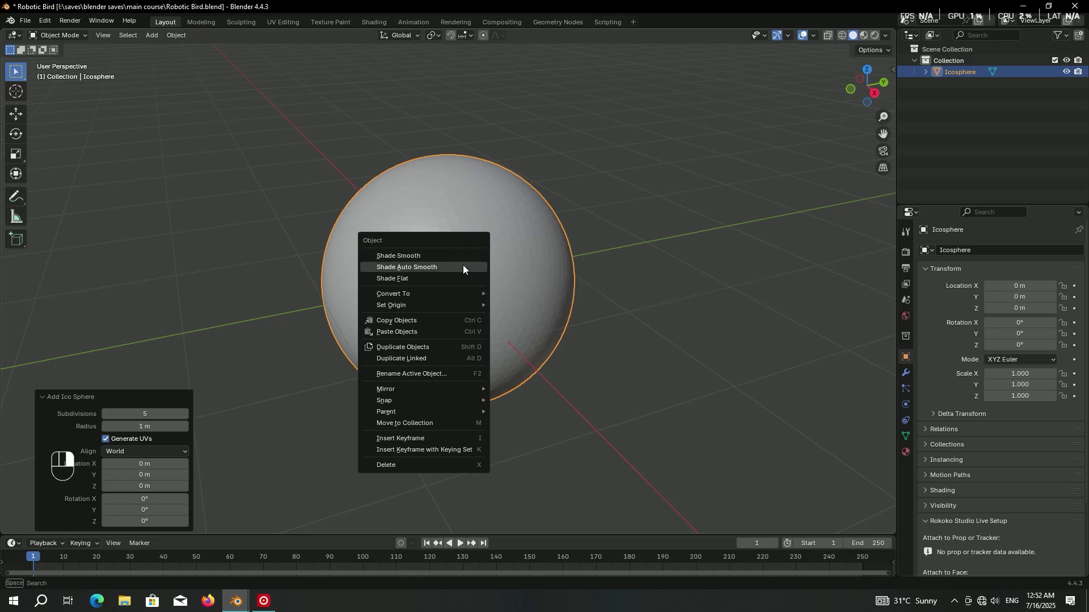
{"action": "key", "text": "n"}
{"action": "key", "text": "n"}
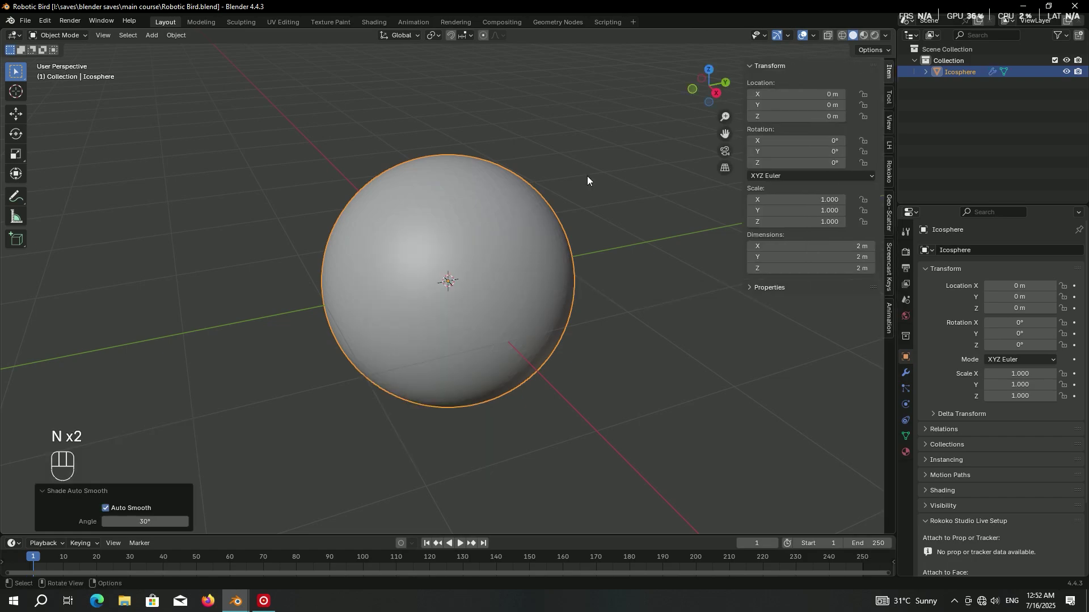
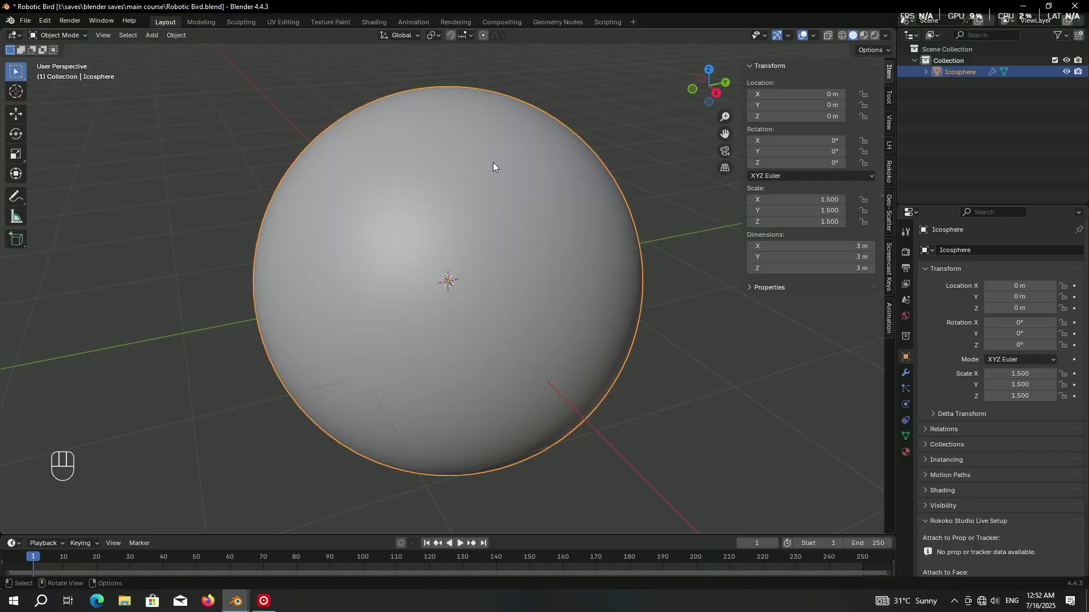
Rename the sphere to Main Body.
{"action": "key", "text": "F2"}
{"action": "key", "text": "BackSpace"}
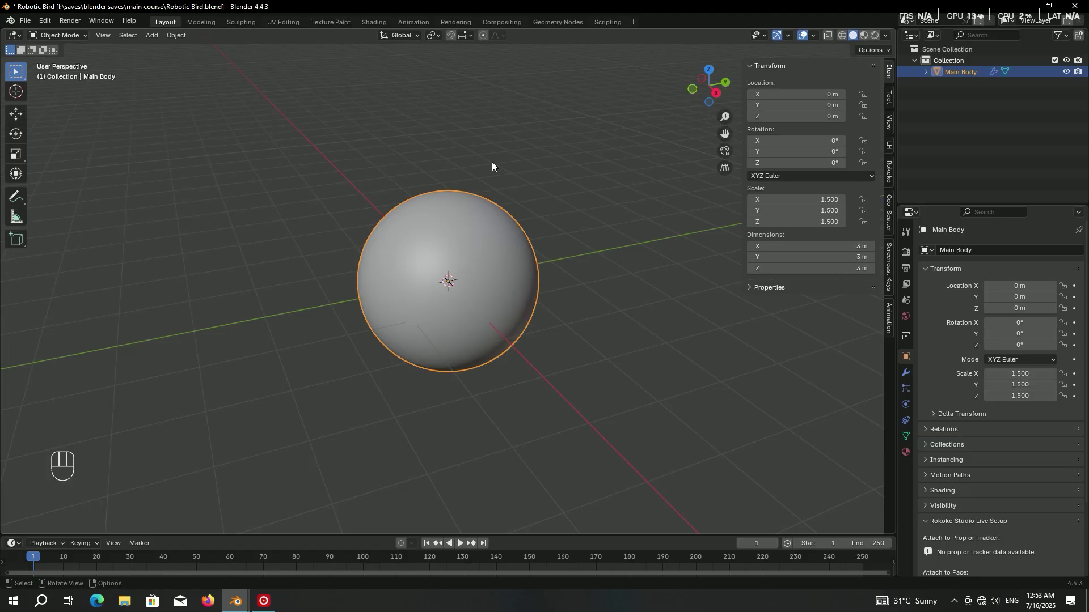
Add a 0.75-scale smooth sphere on the body and name it Port Front.
{"action": "key", "text": "shift+a"}
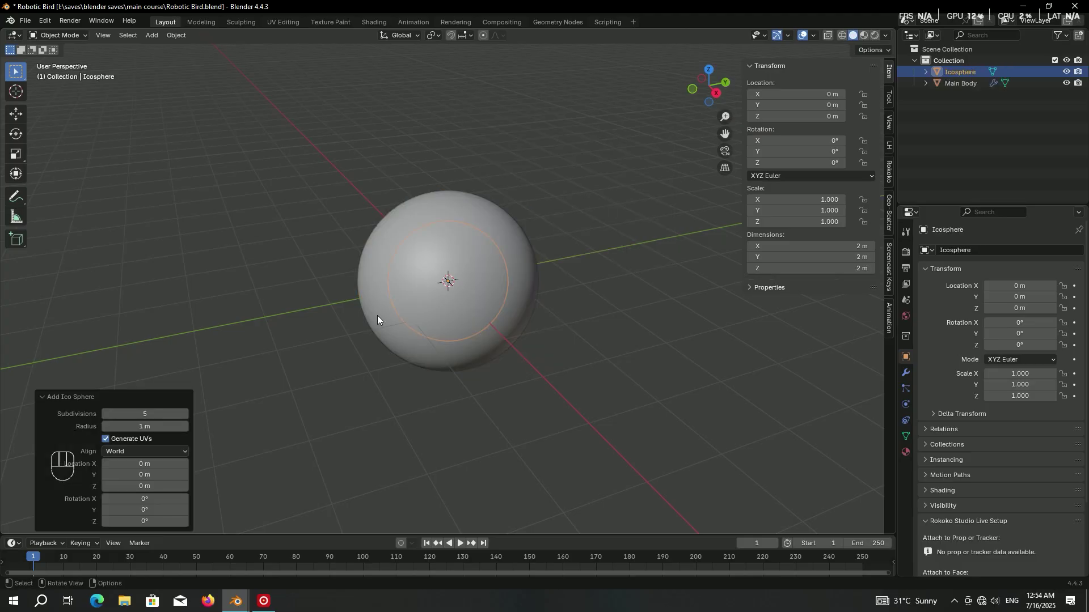
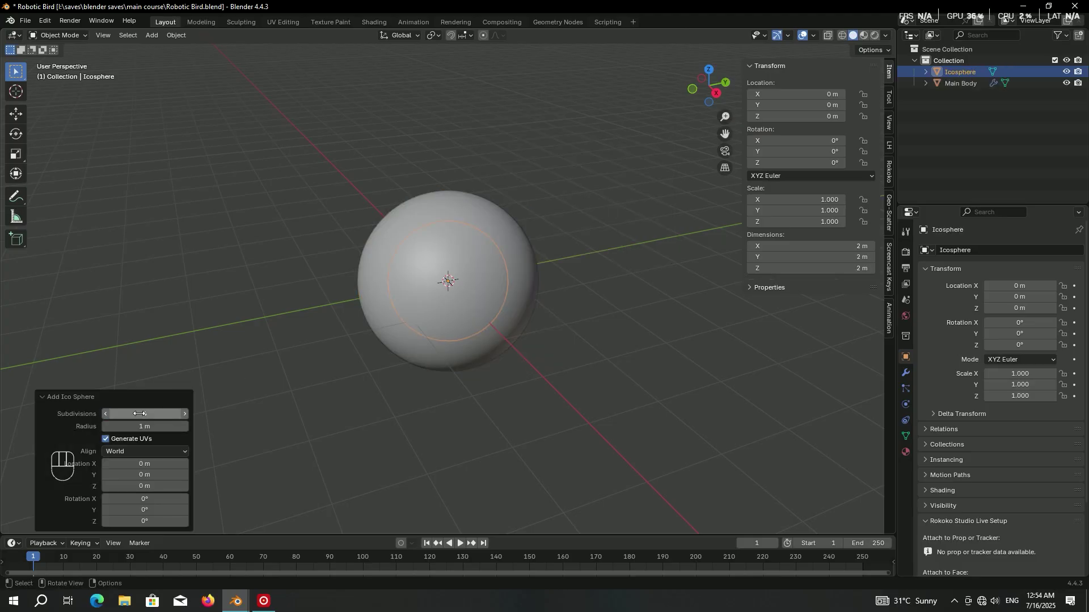
{"action": "key", "text": "KP_3"}
{"action": "key", "text": "g"}
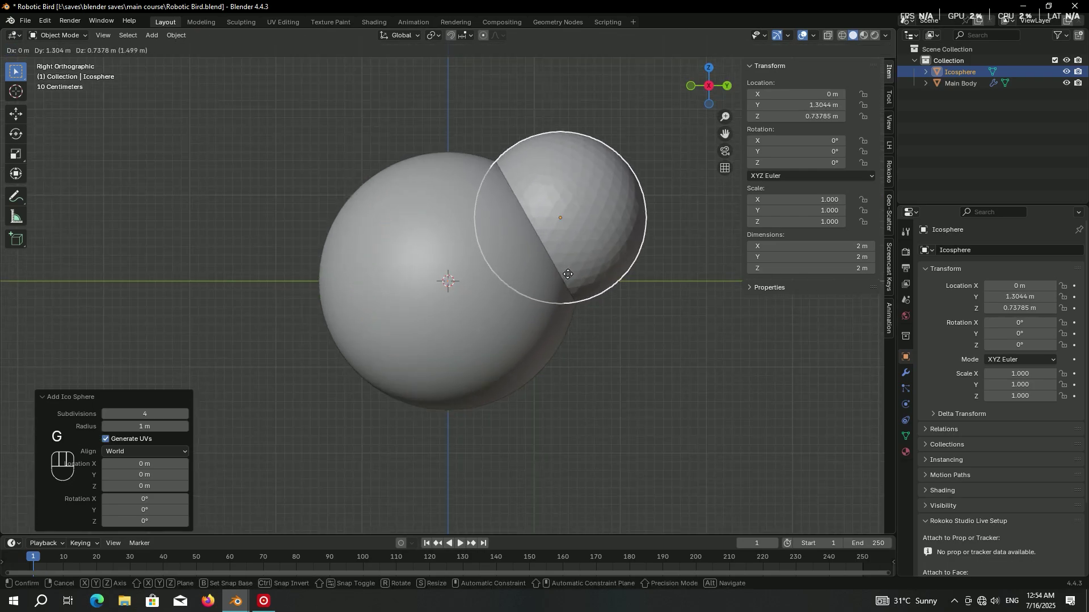
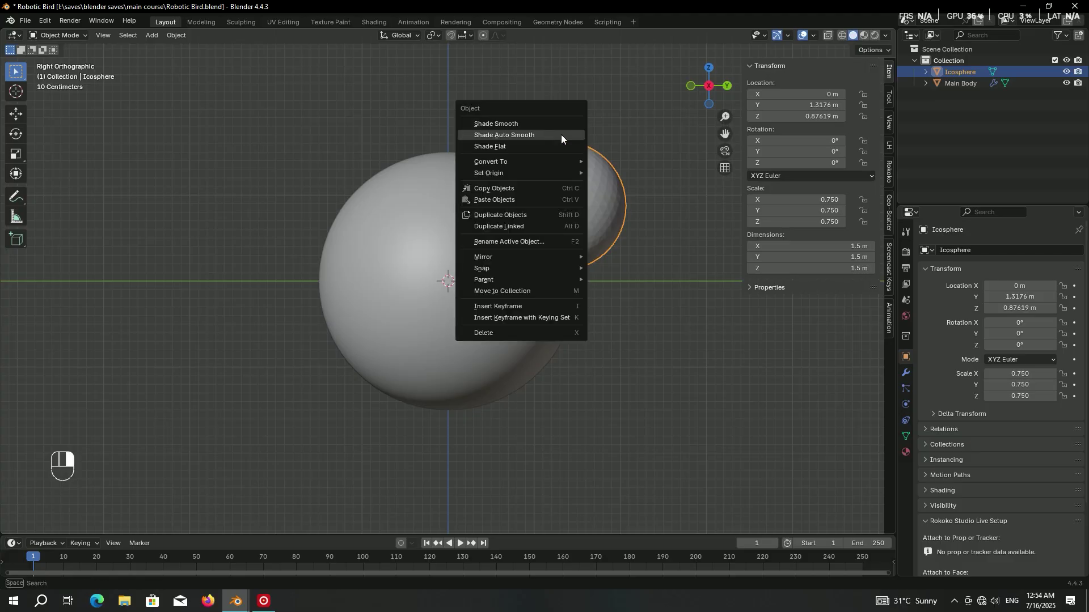
{"action": "key", "text": "F2"}
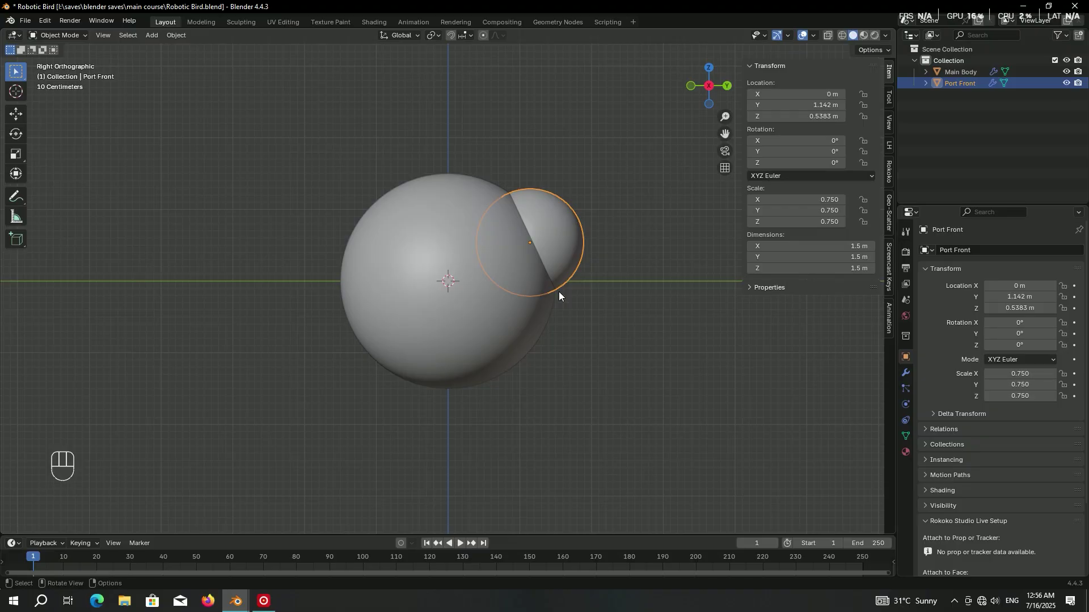
Duplicate Port Front into a lower sphere placed below the body, removing an extra copy.
{"action": "key", "text": "shift+d"}
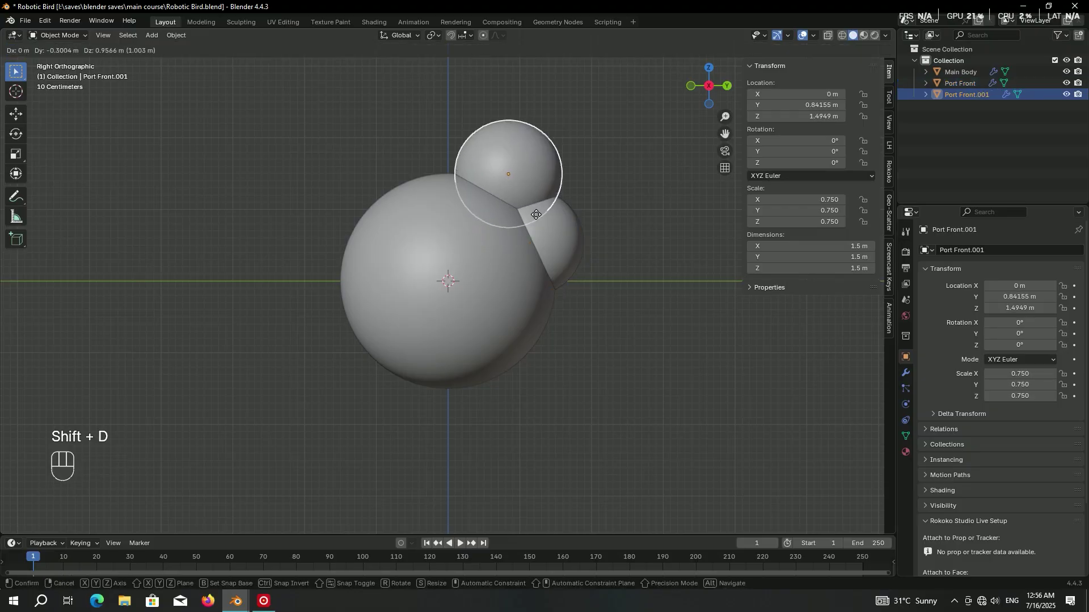
{"action": "left_click", "coordinate": [547, 229]}
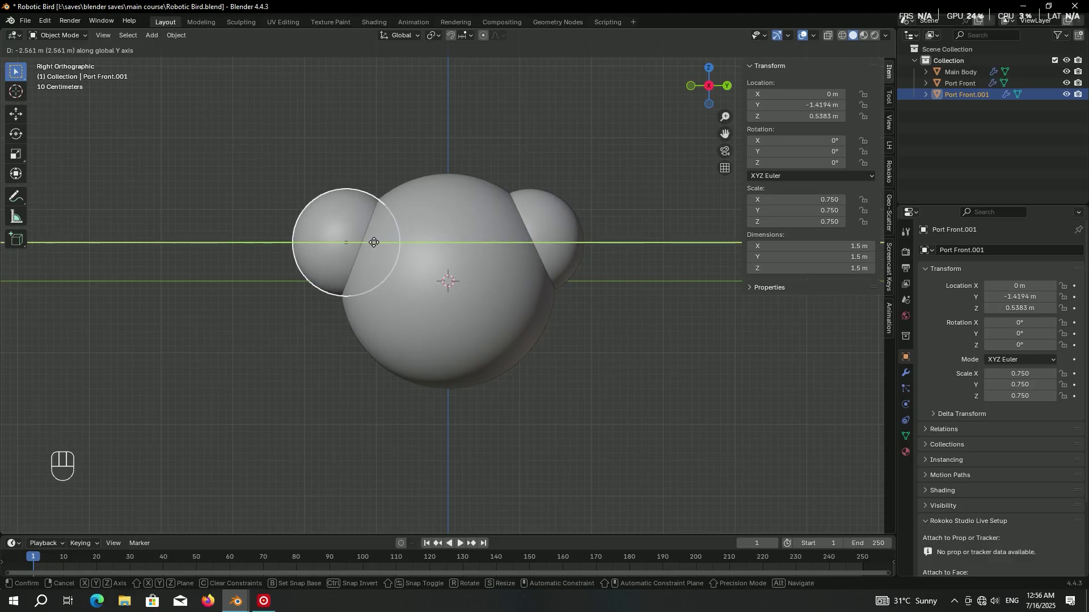
{"action": "left_click", "coordinate": [390, 242]}
{"action": "key", "text": "g"}
{"action": "left_click", "coordinate": [371, 249]}
{"action": "left_click", "coordinate": [378, 317]}
{"action": "key", "text": "g"}
{"action": "left_click", "coordinate": [478, 344]}
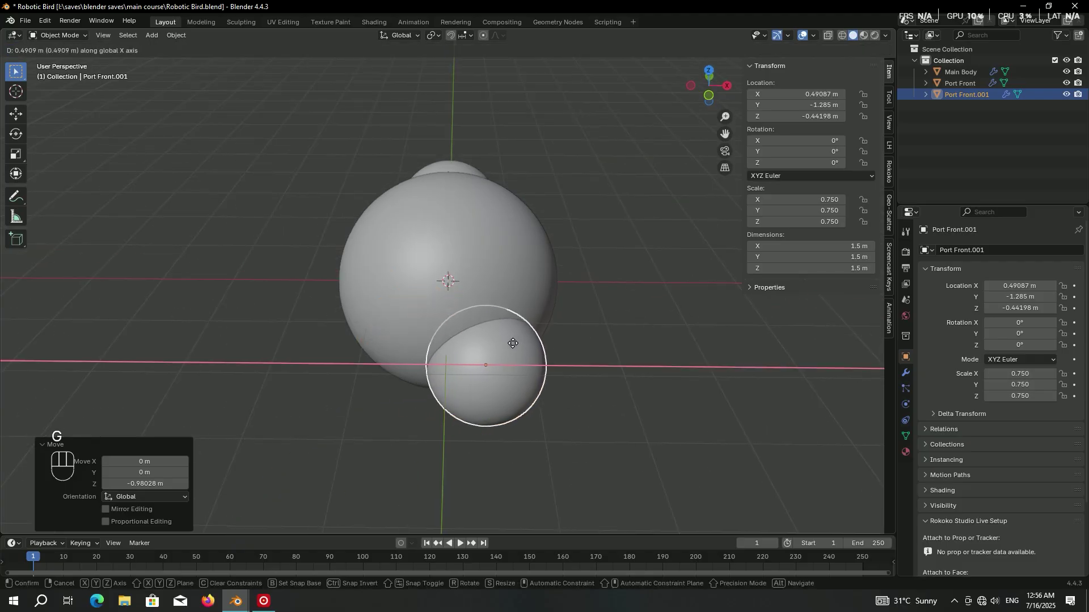
{"action": "left_click", "coordinate": [520, 346]}
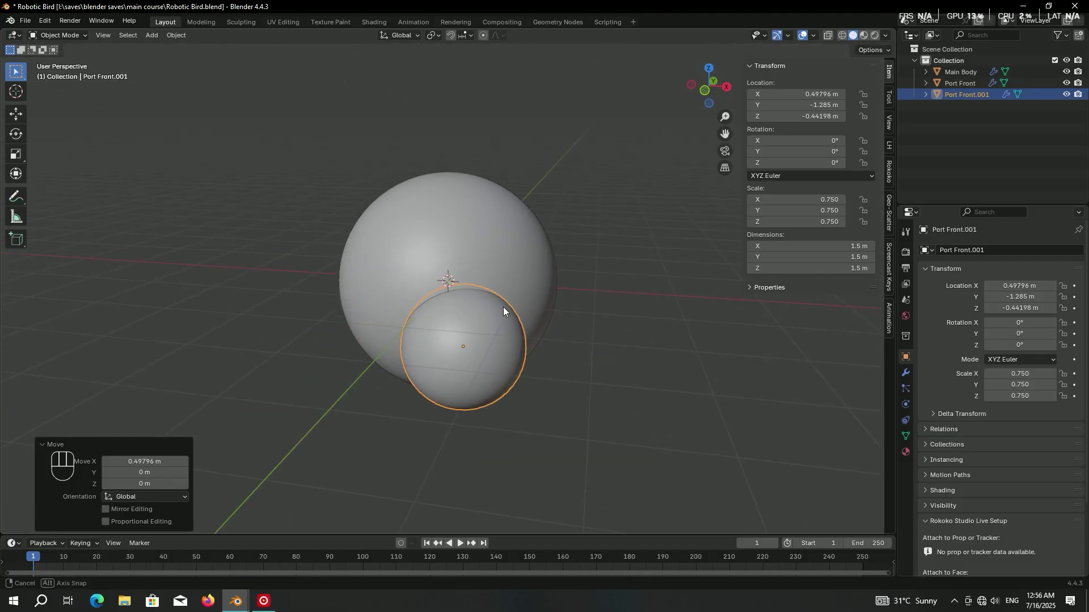
{"action": "key", "text": "x"}
Duplicate the lower sphere, mirror it to the other side and rename it Port Back l.
{"action": "key", "text": "shift+d"}
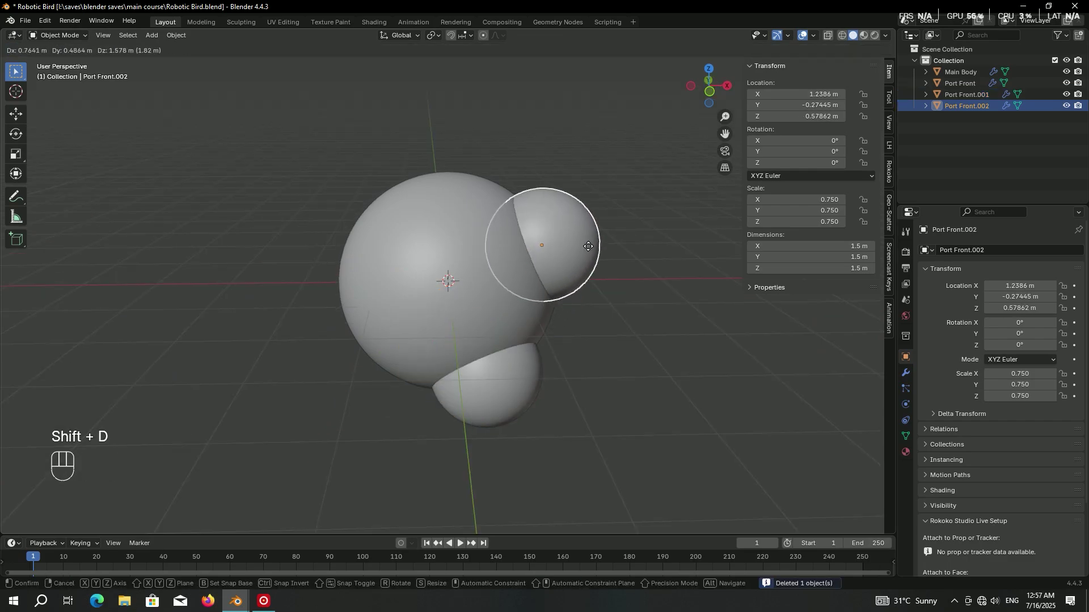
{"action": "left_click", "coordinate": [594, 246]}
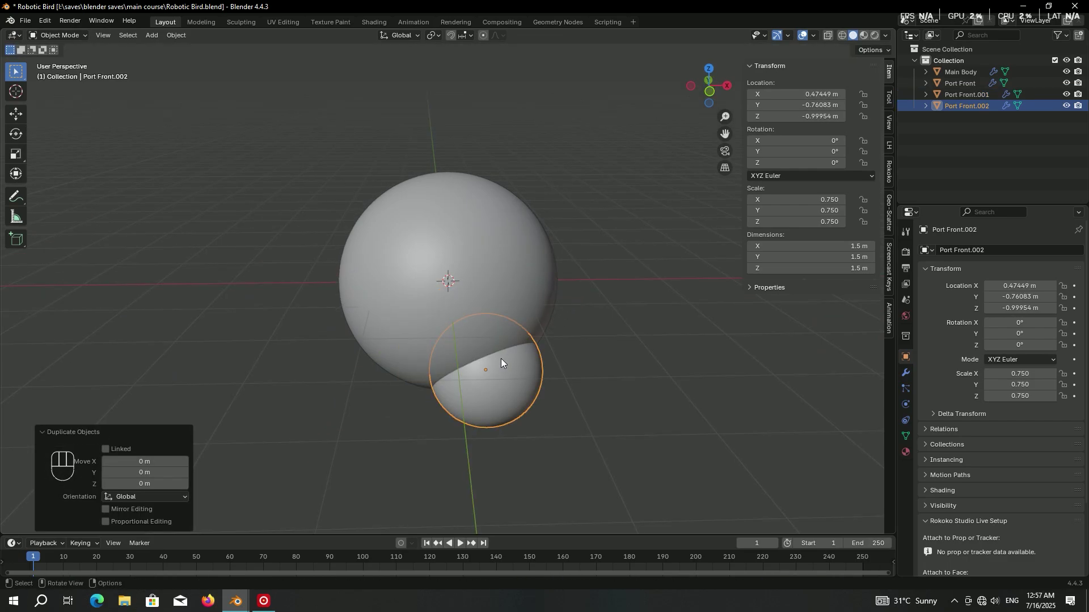
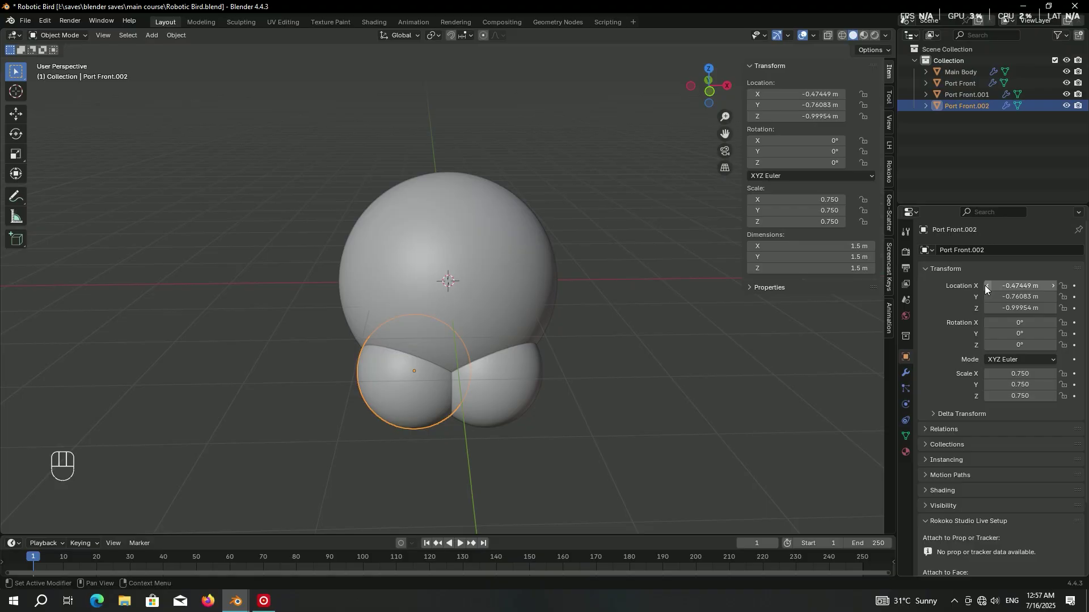
{"action": "key", "text": "F2"}
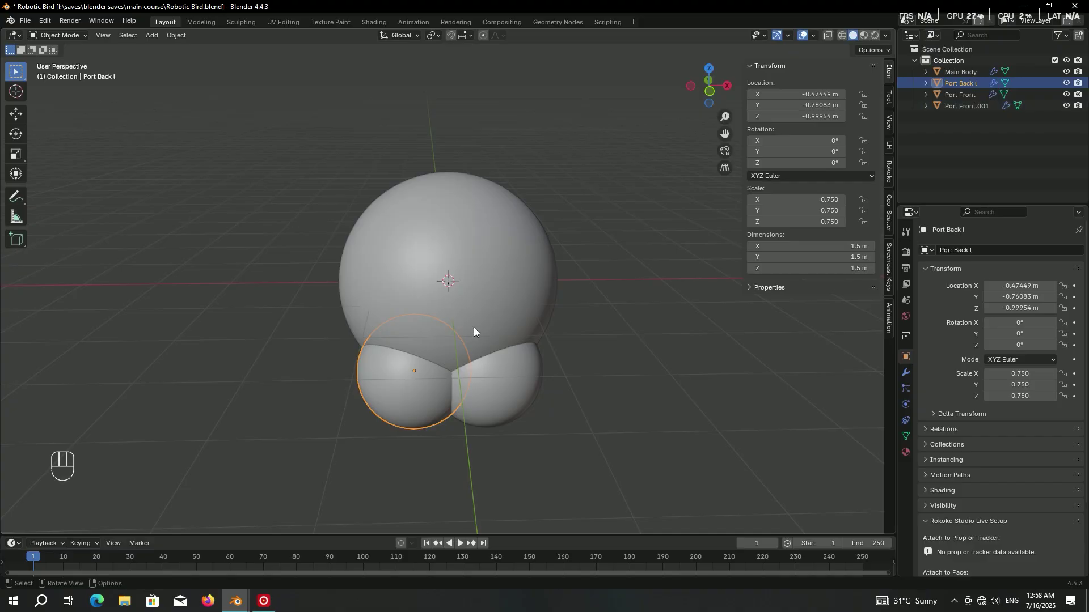
Rename the other lower sphere, move it back and shrink it to 0.485 as Port Tail.
{"action": "left_click", "coordinate": [521, 383]}
{"action": "left_click", "coordinate": [522, 383]}
{"action": "key", "text": "F2"}
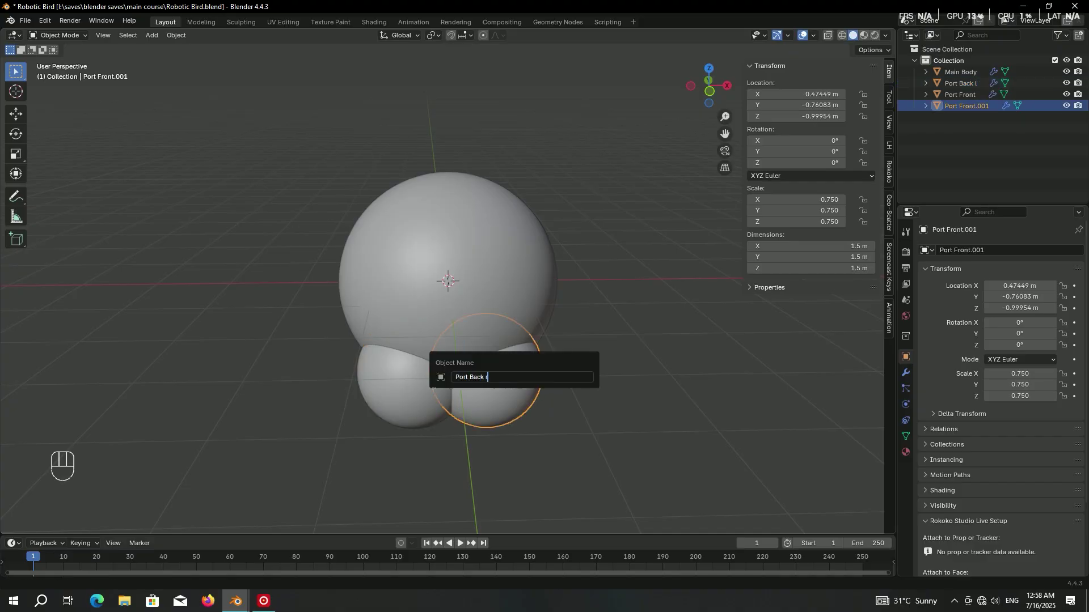
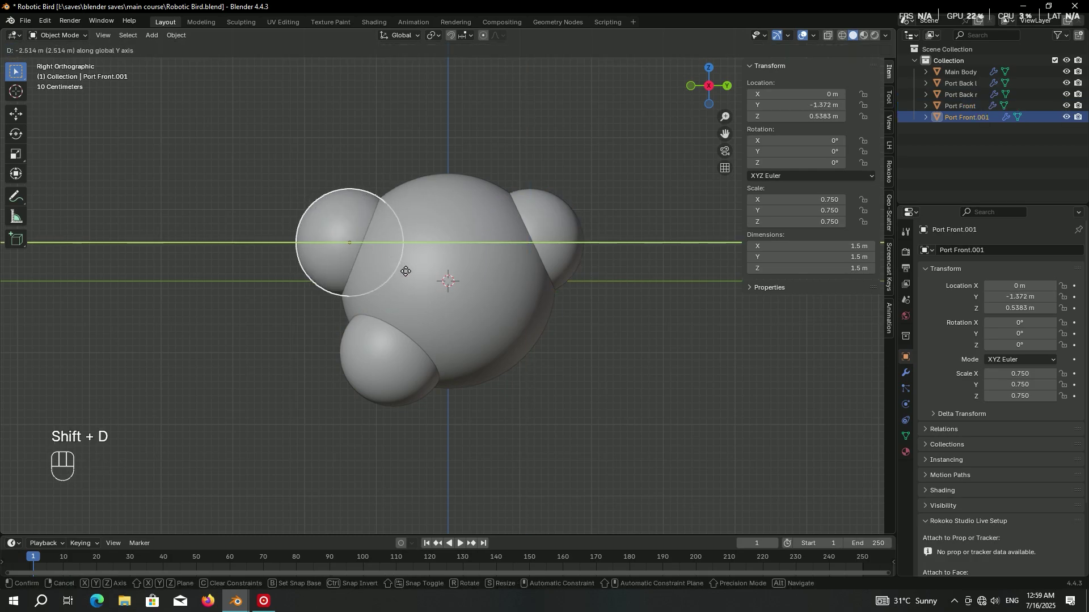
{"action": "key", "text": "g"}
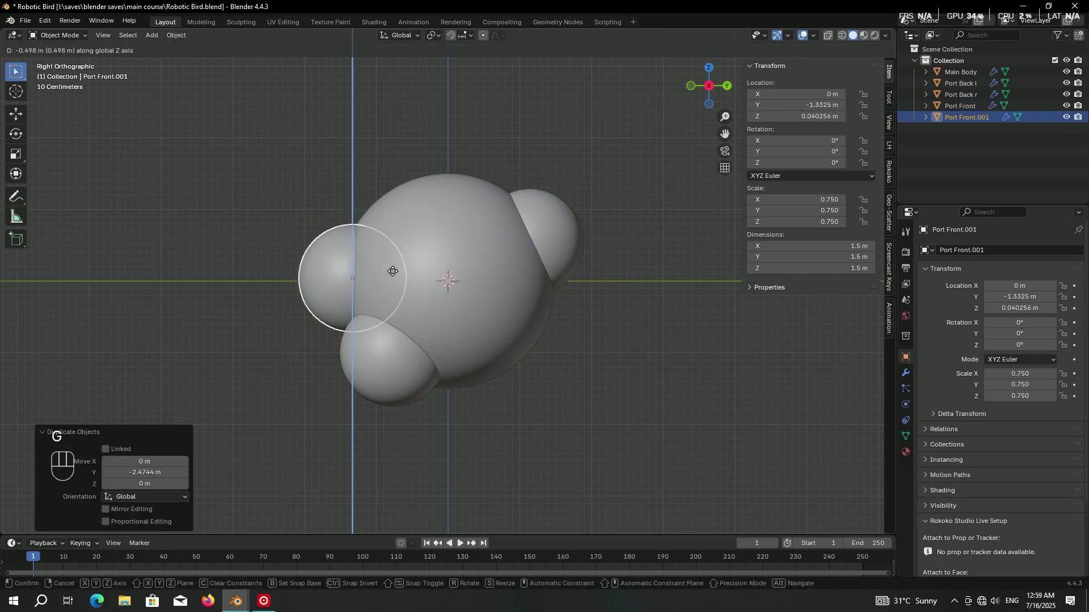
{"action": "left_click", "coordinate": [399, 274]}
{"action": "middle_click", "coordinate": [461, 341]}
{"action": "key", "text": "KP_3"}
{"action": "key", "text": "KP_6"}
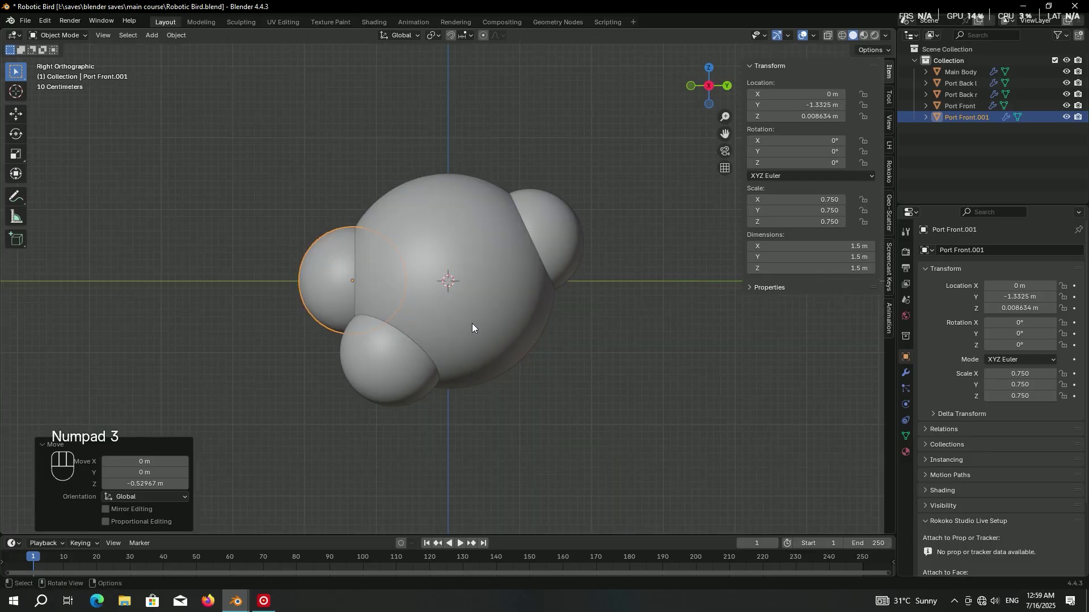
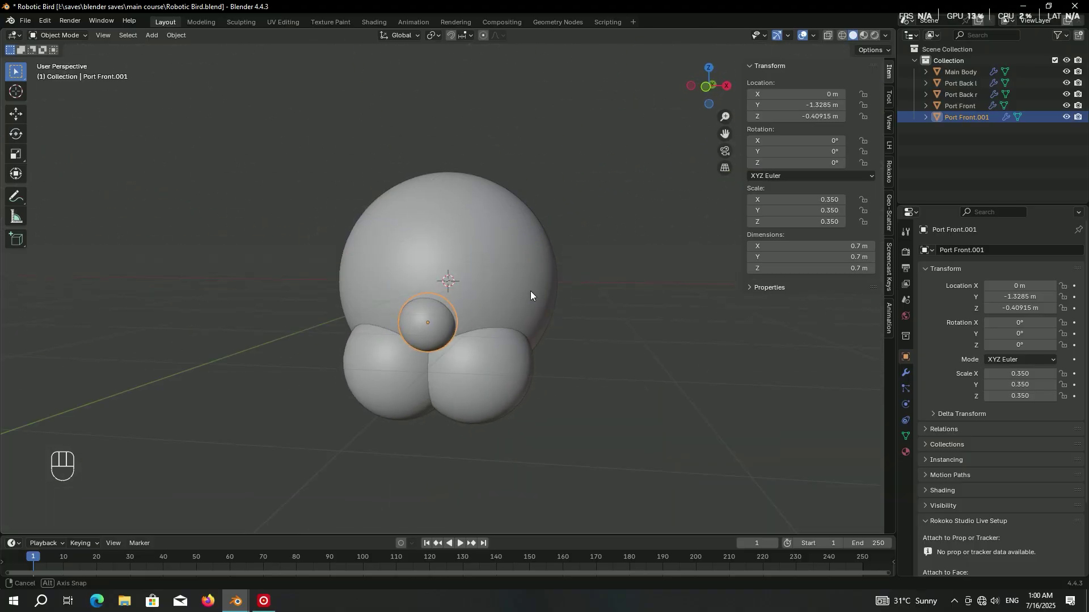
{"action": "key", "text": "F2"}
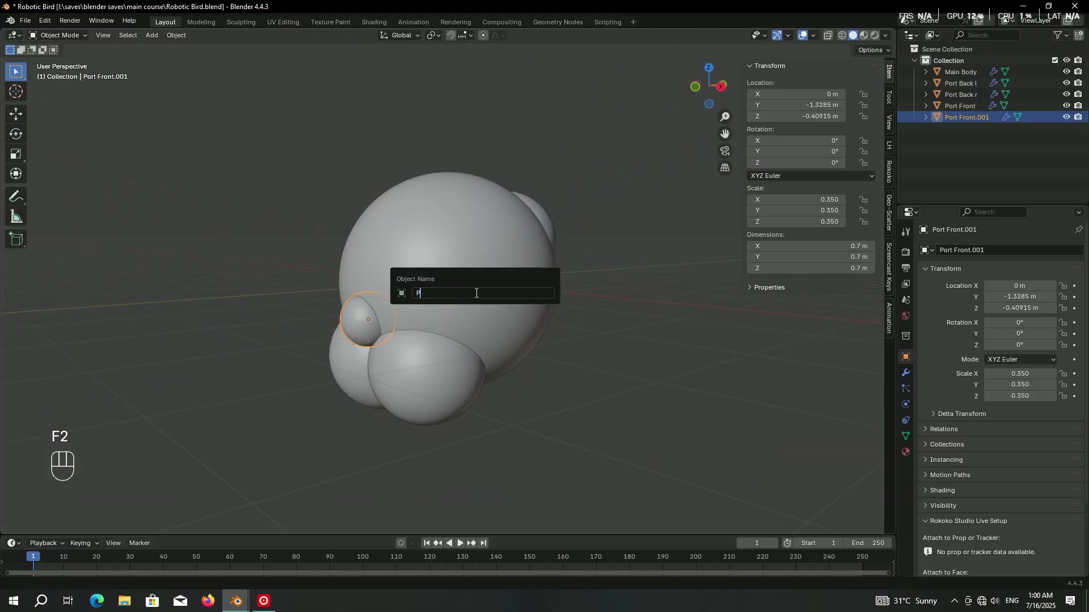
Duplicate the tail sphere further back as Port Tail 2.
{"action": "key", "text": "shift+d"}
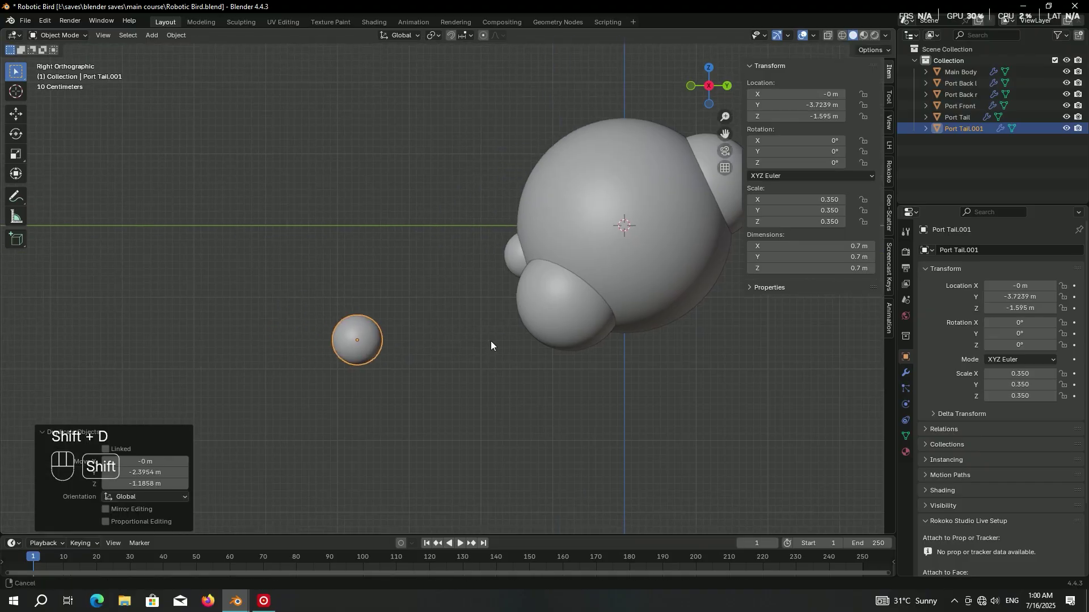
{"action": "key", "text": "F2"}
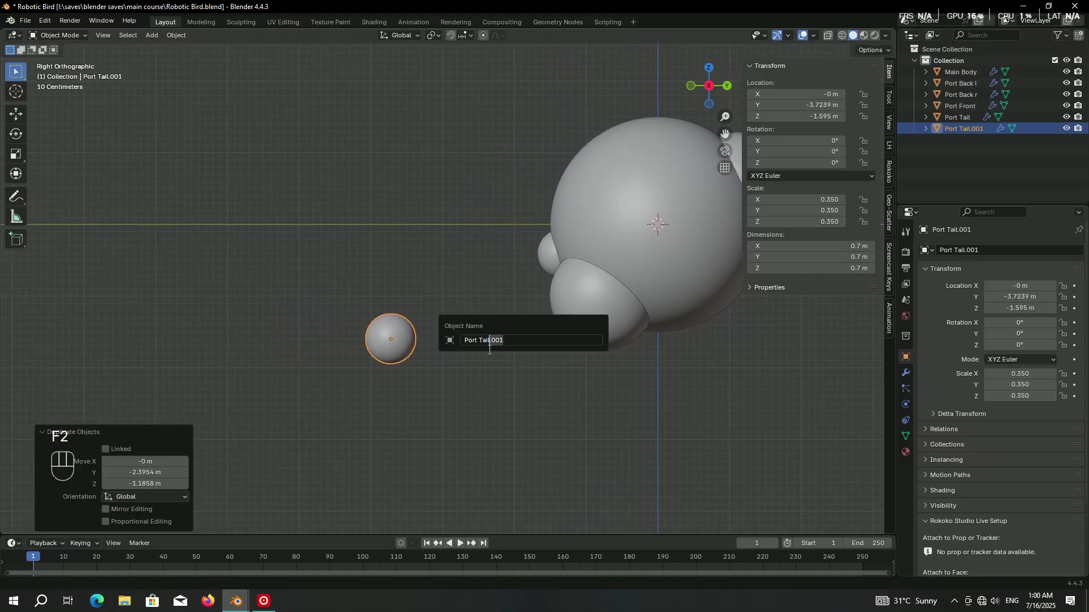
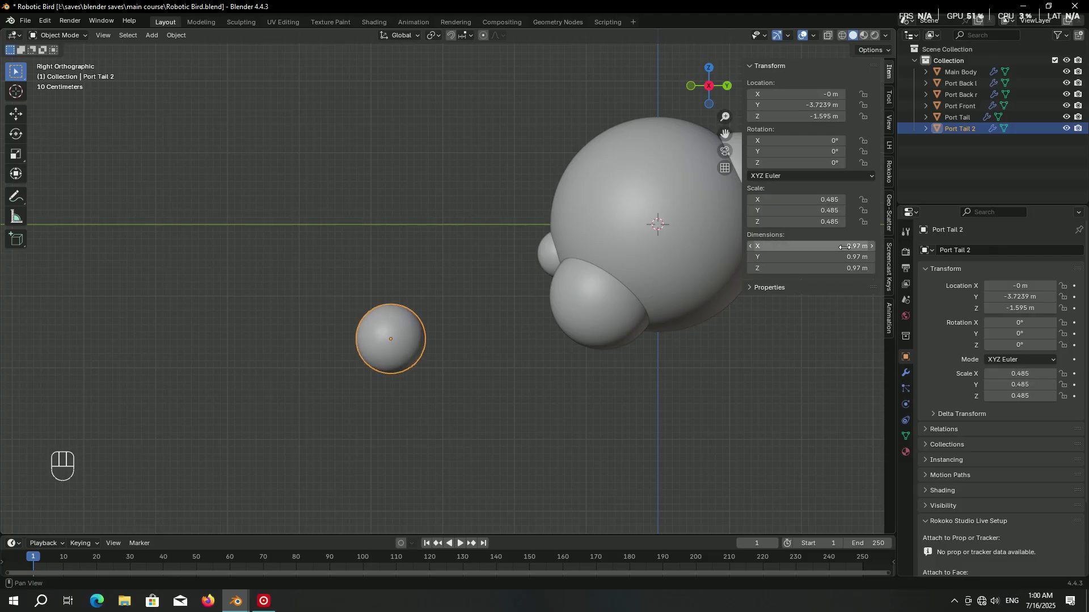
Duplicate Port Tail 2 further back and higher and name it Port Tail 3.
{"action": "key", "text": "x"}
{"action": "key", "text": "shift+s"}
{"action": "key", "text": "shift+d"}
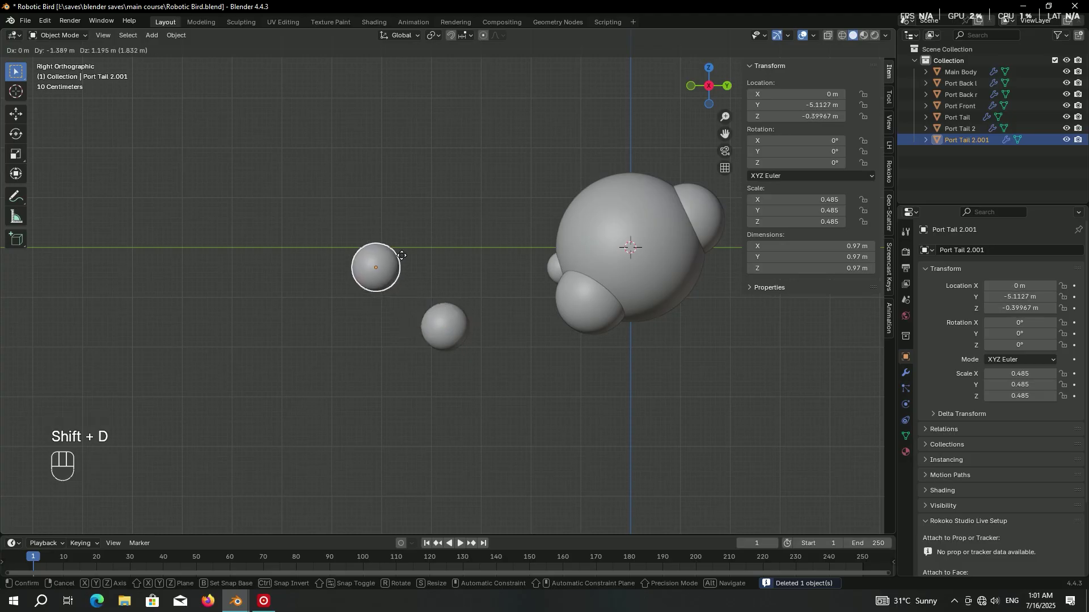
{"action": "key", "text": "F2"}
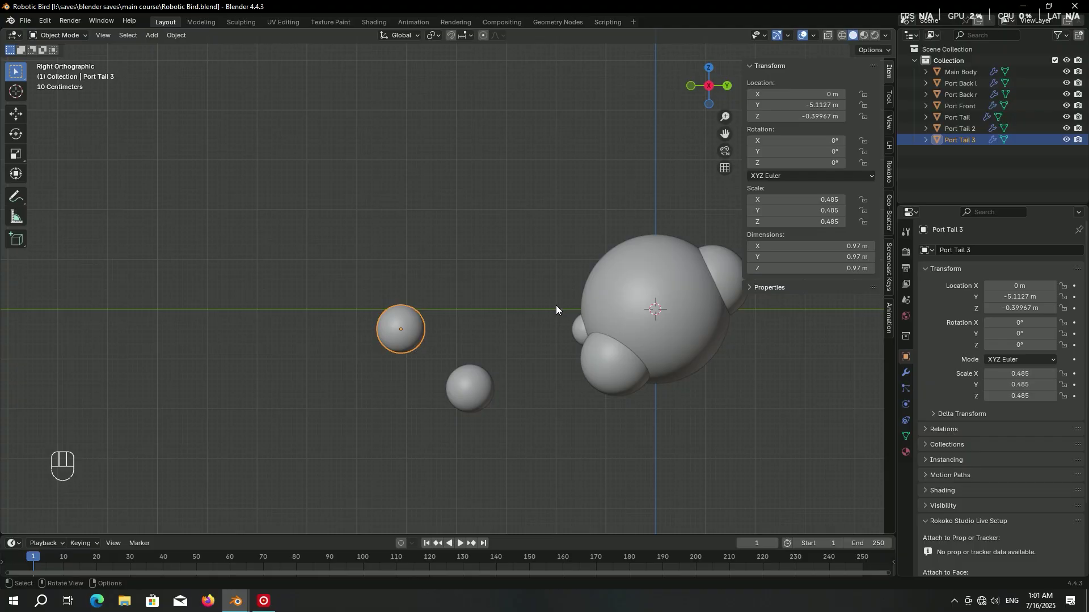
Duplicate Port Tail 3 above the tail and rename the copy Tail Blub.
{"action": "key", "text": "shift+d"}
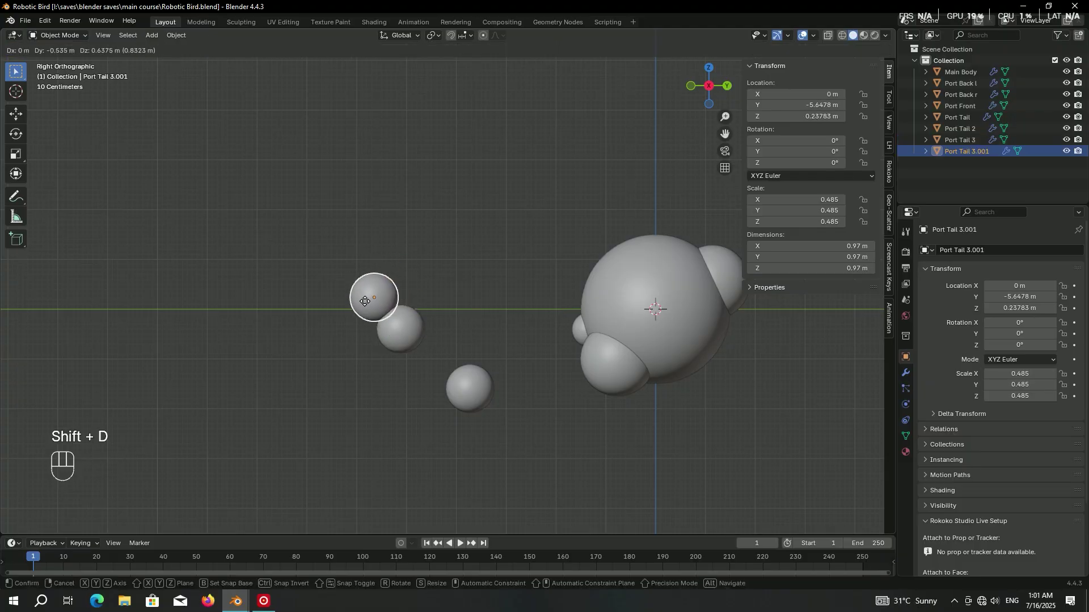
{"action": "left_click", "coordinate": [360, 303]}
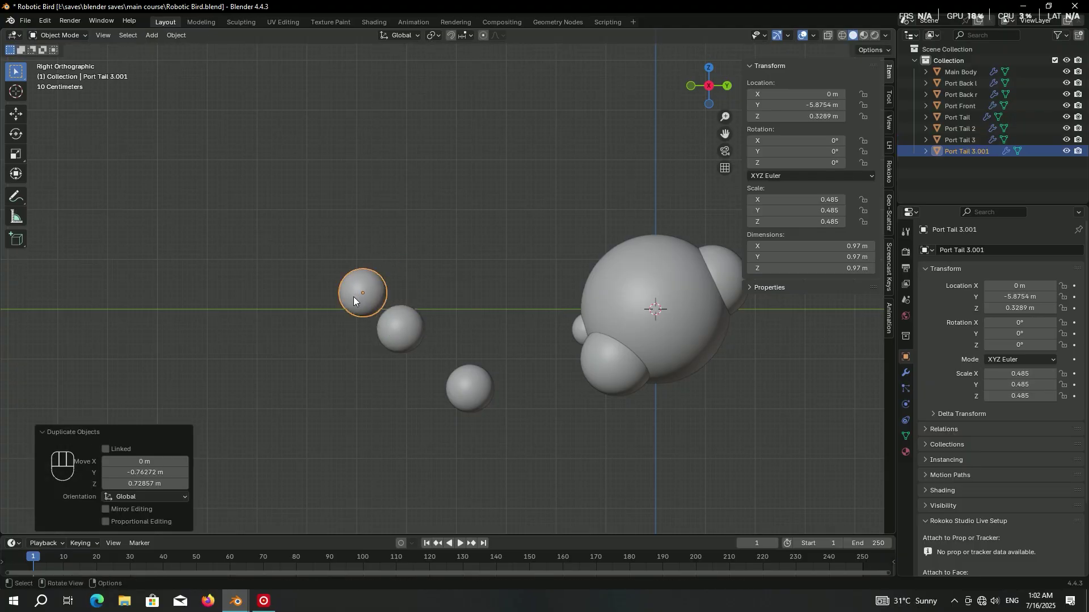
{"action": "key", "text": "F2"}
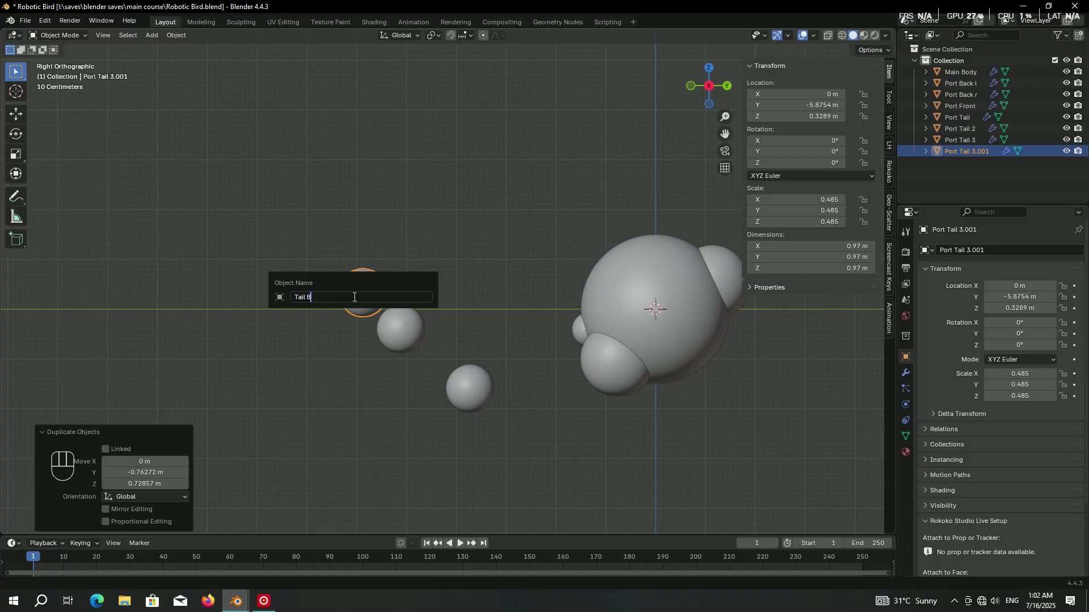
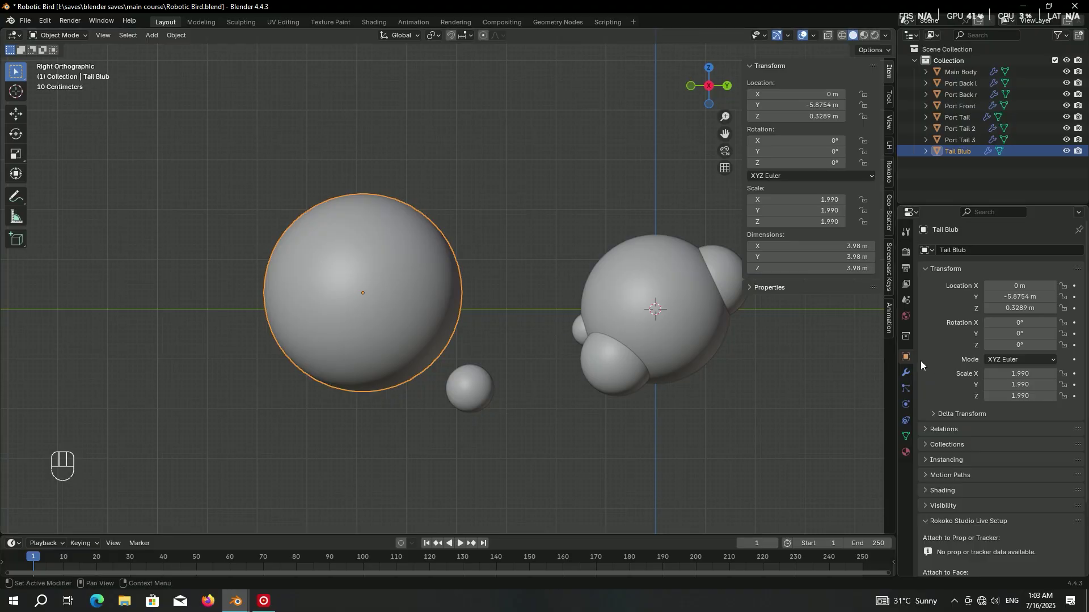
Display the 1.99-scale Tail Blub as wireframe only and move it up above the tail.
{"action": "left_click", "coordinate": [979, 523]}
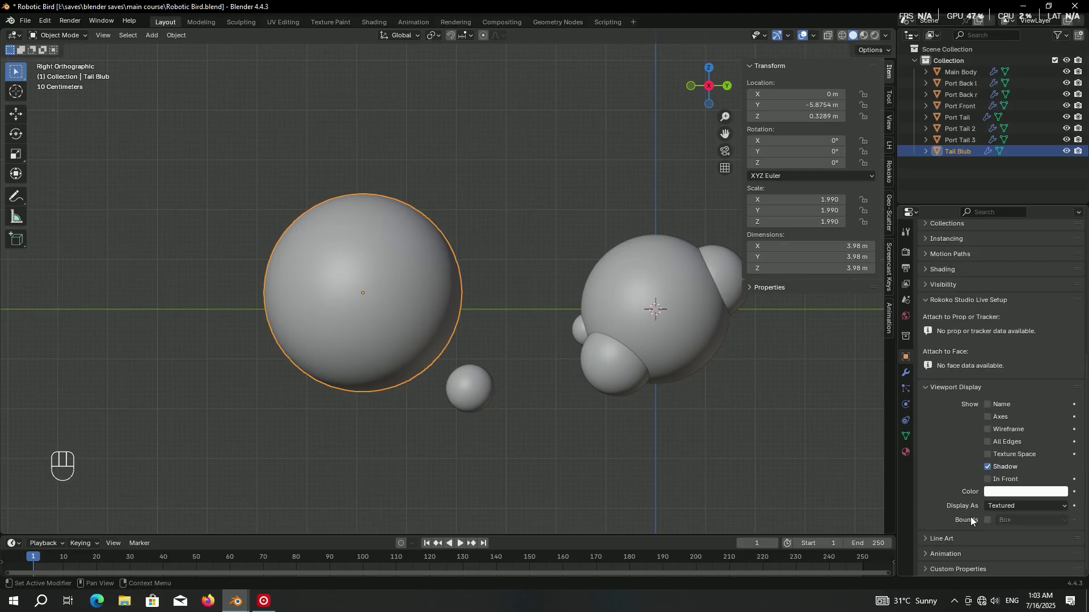
{"action": "left_click_drag", "start_coordinate": [1002, 505], "coordinate": [1002, 529]}
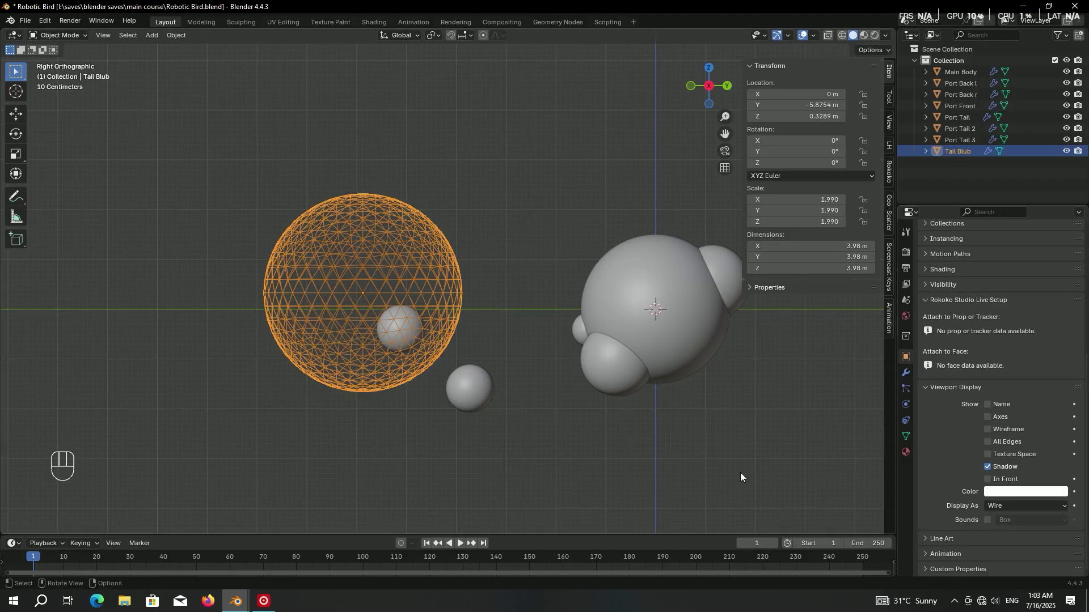
{"action": "key", "text": "g"}
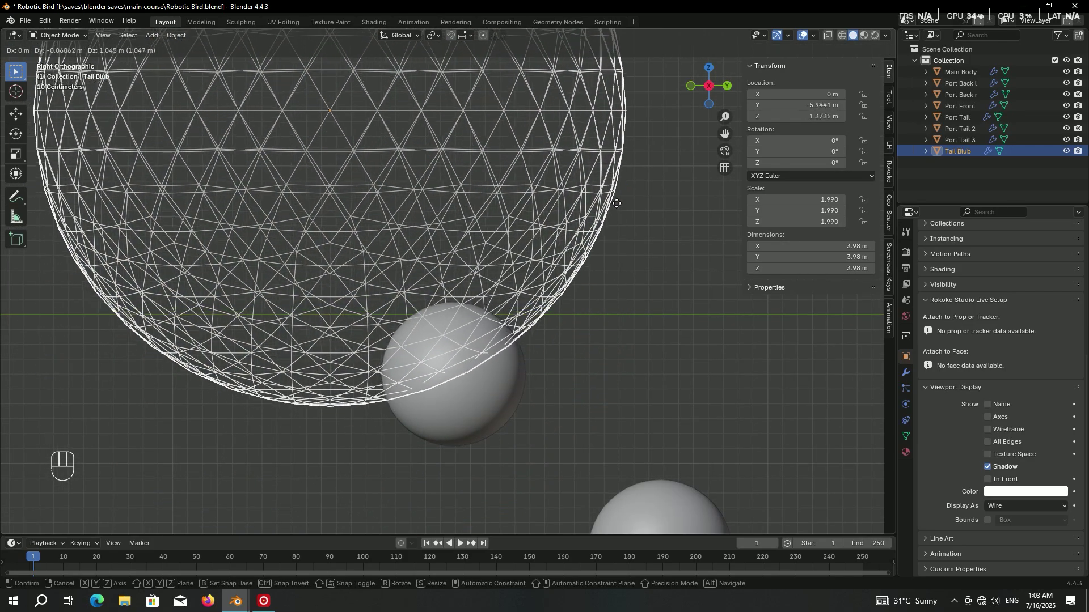
{"action": "left_click", "coordinate": [621, 207]}
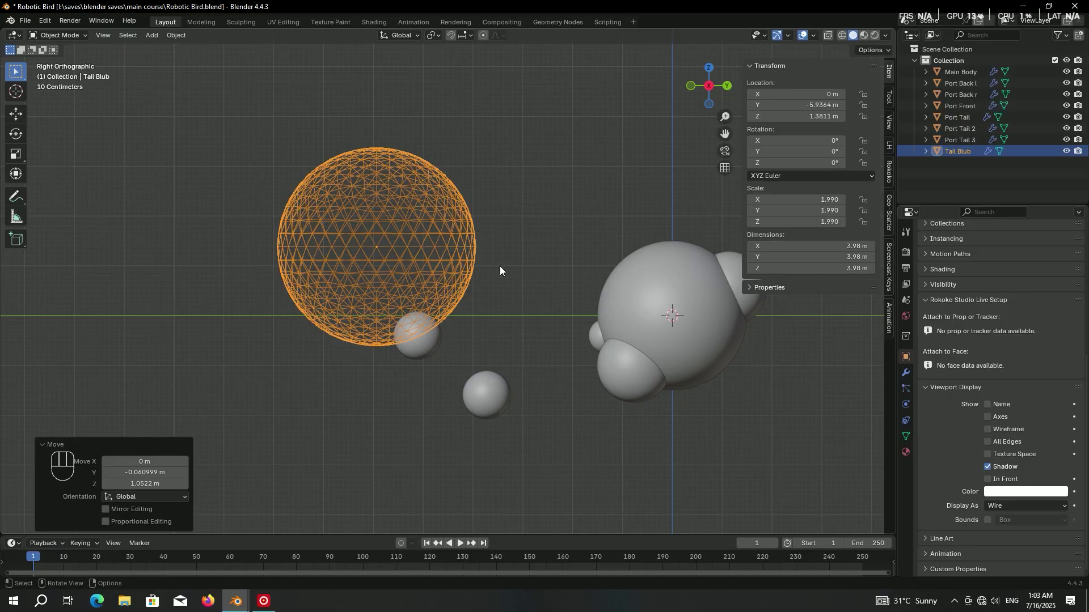
{"action": "key", "text": "shift+d"}
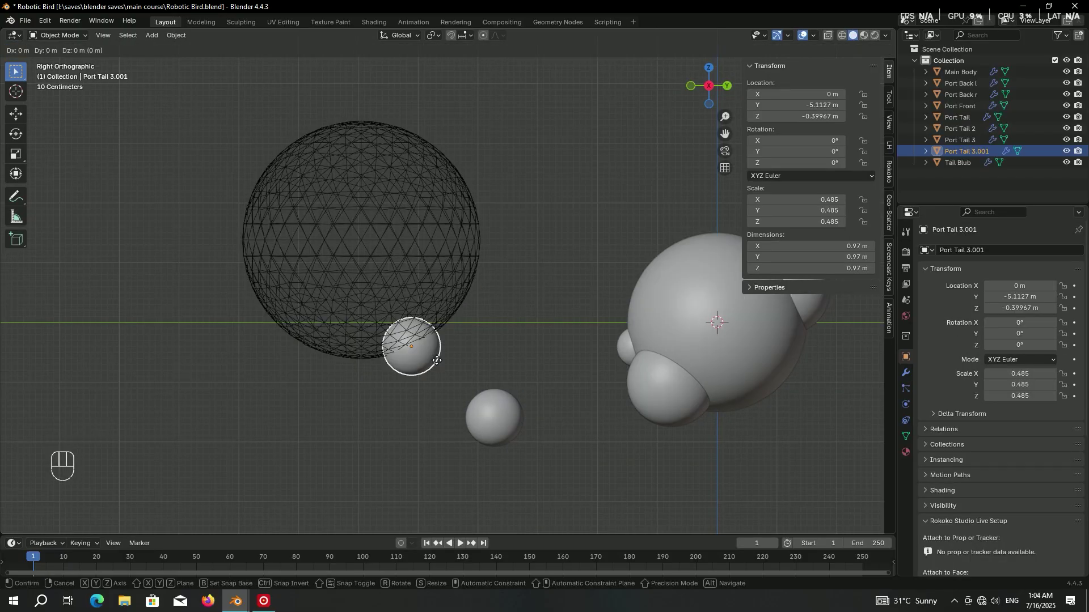
Place the Light Blub sphere inside the bulb and put the appended robot arm rig into an Arm 1 collection.
{"action": "left_click", "coordinate": [395, 292]}
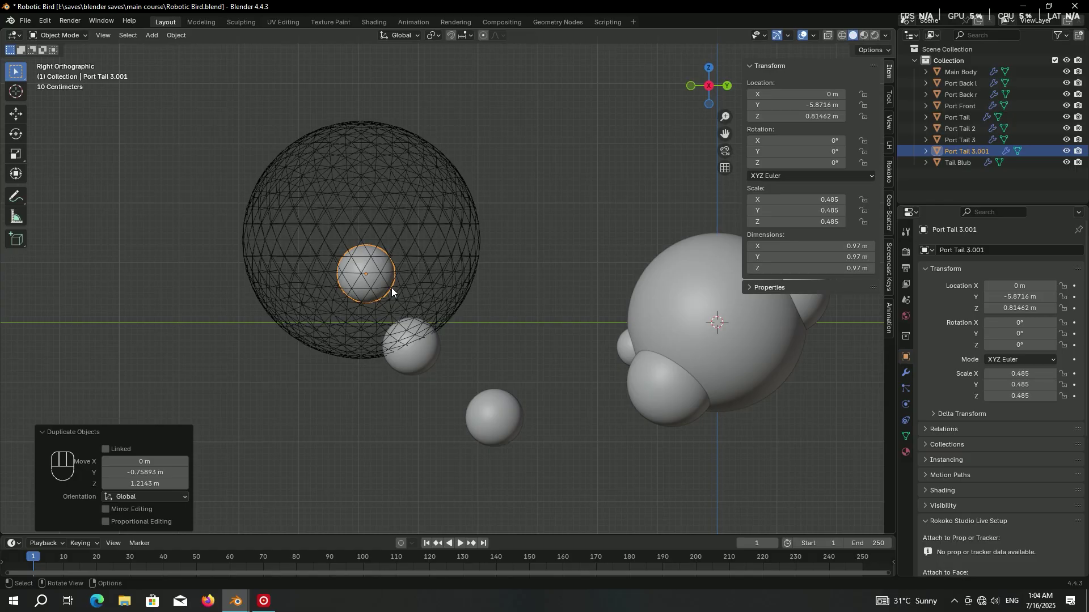
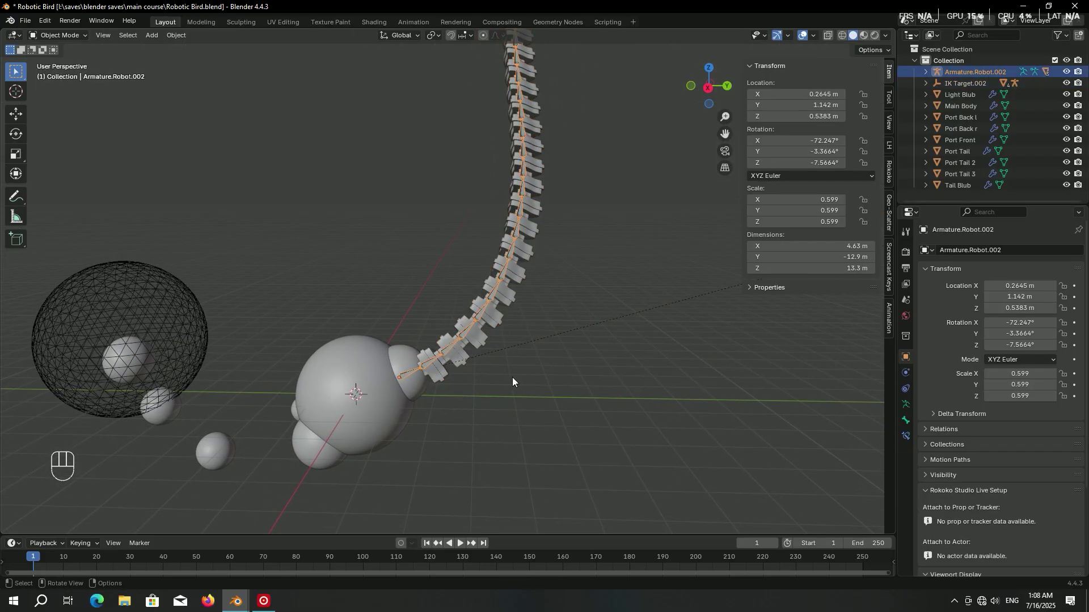
{"action": "key", "text": "g"}
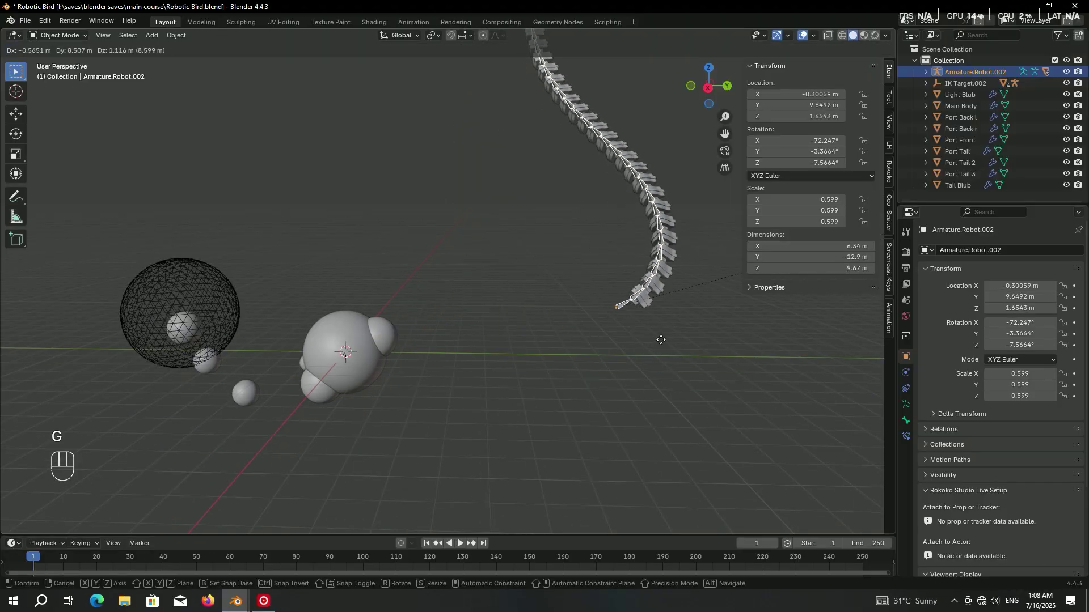
{"action": "middle_click", "coordinate": [609, 321]}
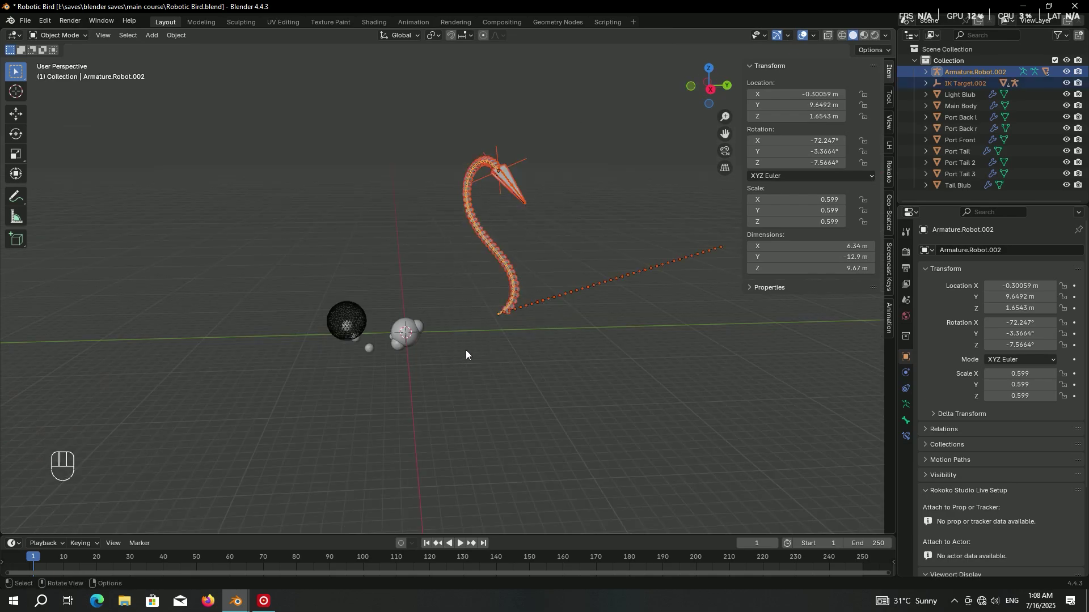
{"action": "key", "text": "m"}
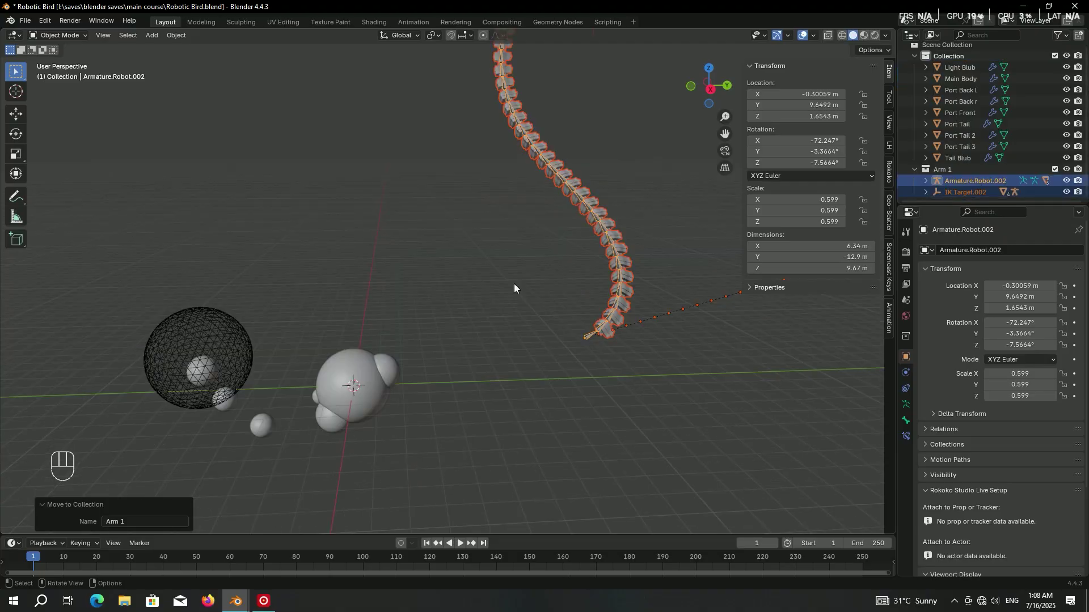
Snap the 3D cursor to Port Front and move the rig's base onto that sphere.
{"action": "left_click", "coordinate": [395, 370]}
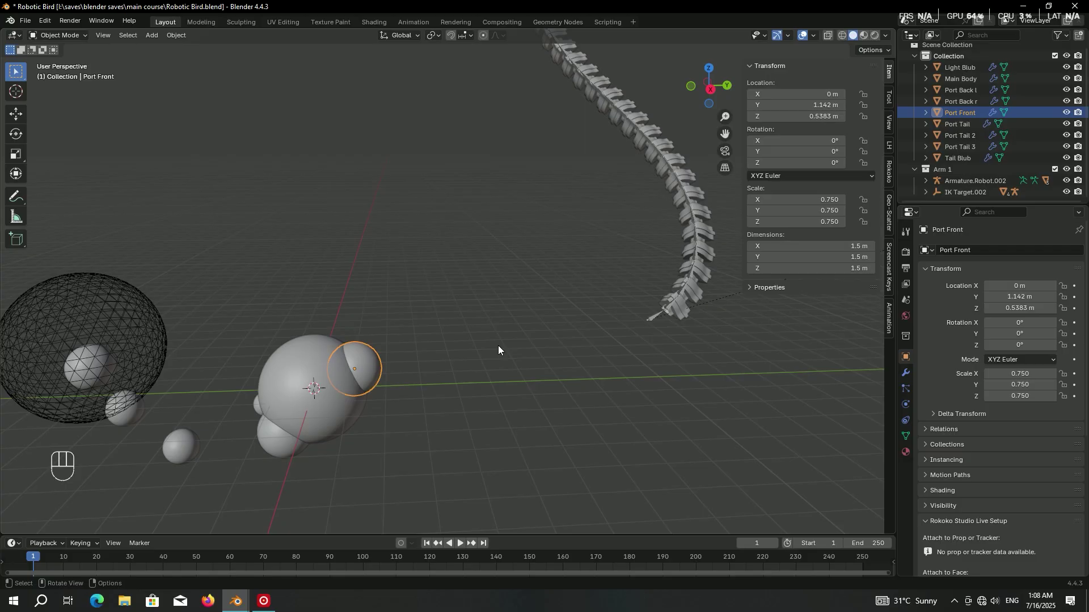
{"action": "key", "text": "shift+s"}
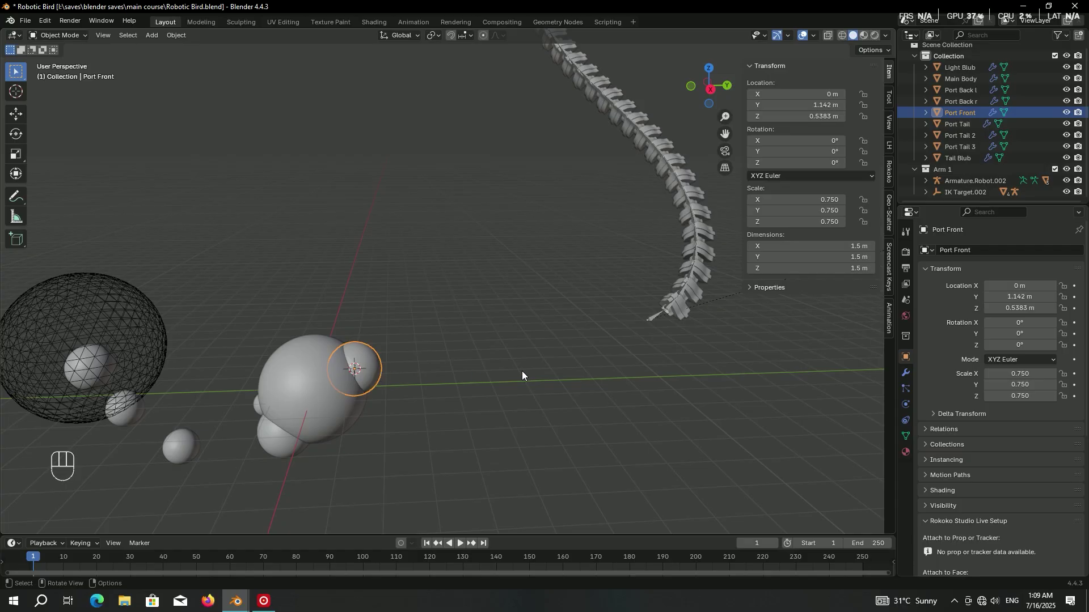
{"action": "key", "text": "shift+s"}
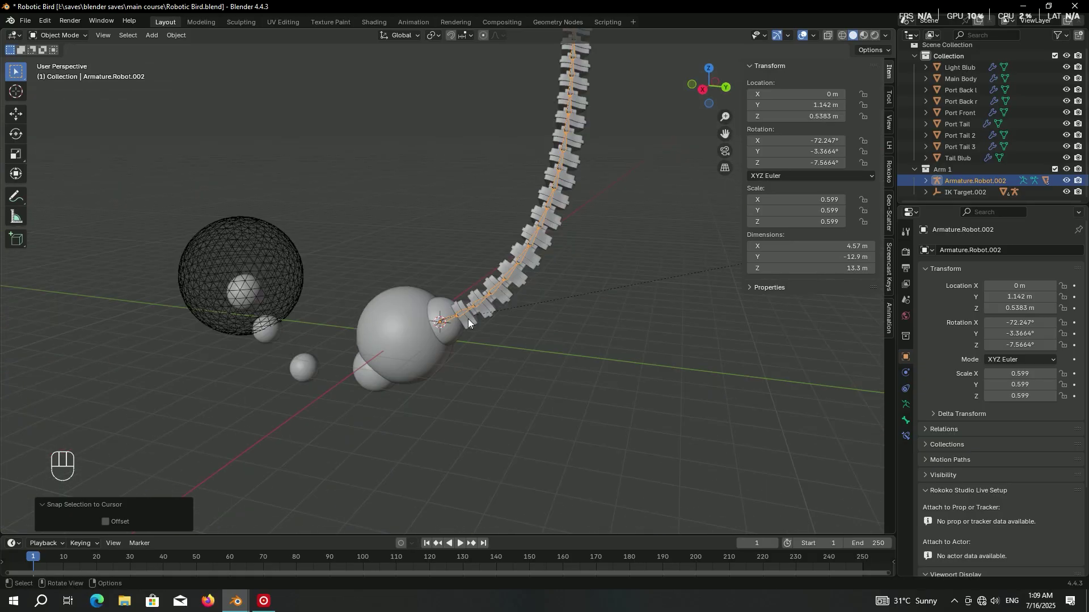
Parent the robot arm rig to the Port Front sphere.
{"action": "left_click", "coordinate": [442, 304]}
{"action": "key", "text": "ctrl+p"}
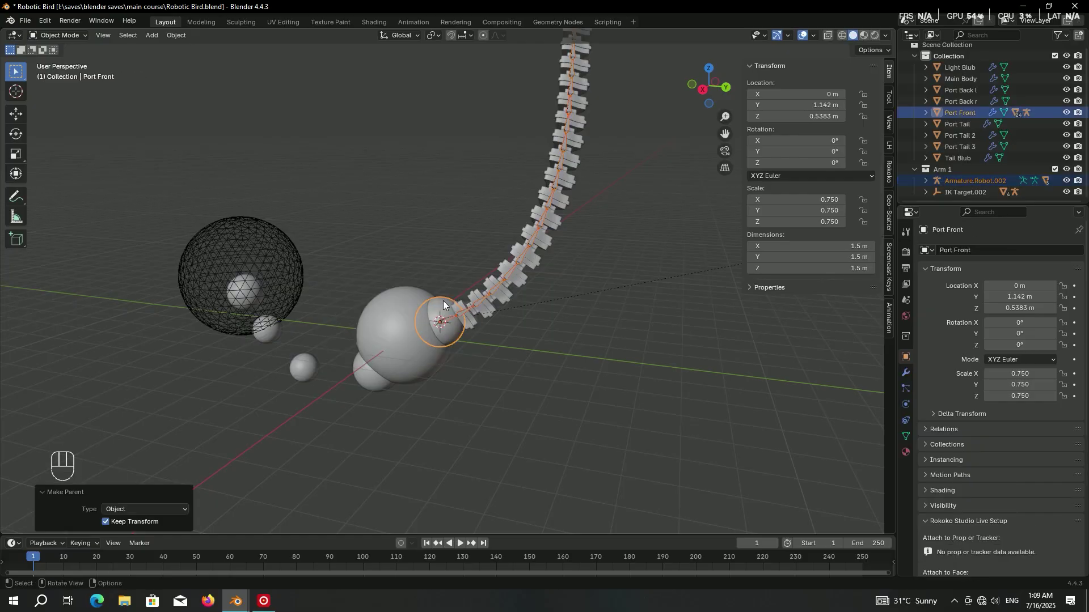
{"action": "key", "text": "ctrl+z"}
{"action": "key", "text": "g"}
{"action": "left_click", "coordinate": [444, 306]}
{"action": "key", "text": "g"}
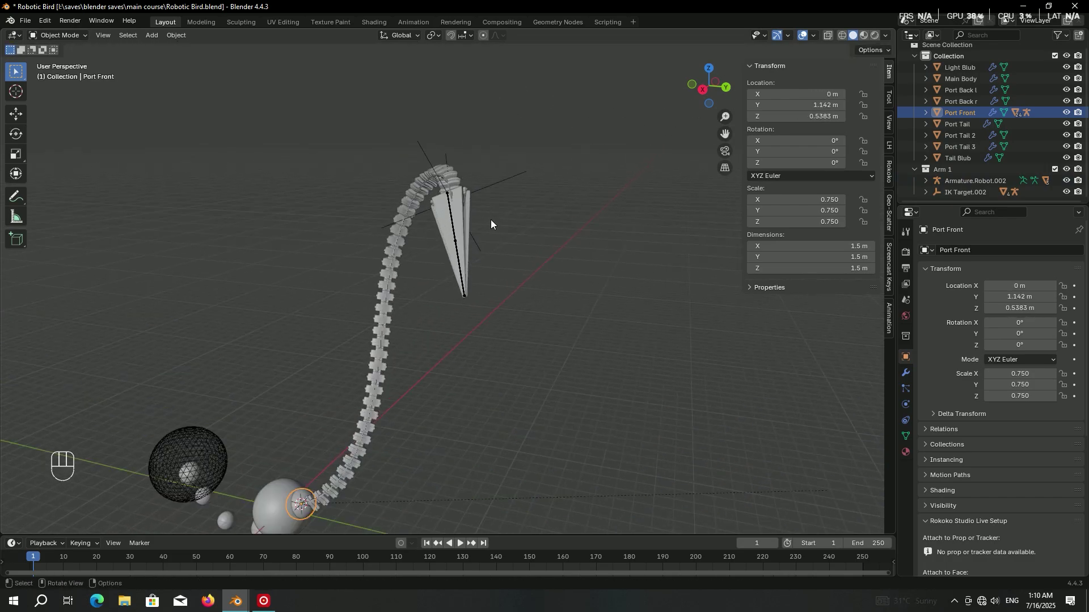
In Pose Mode rotate the upper stick bone about its local X axis.
{"action": "key", "text": "g"}
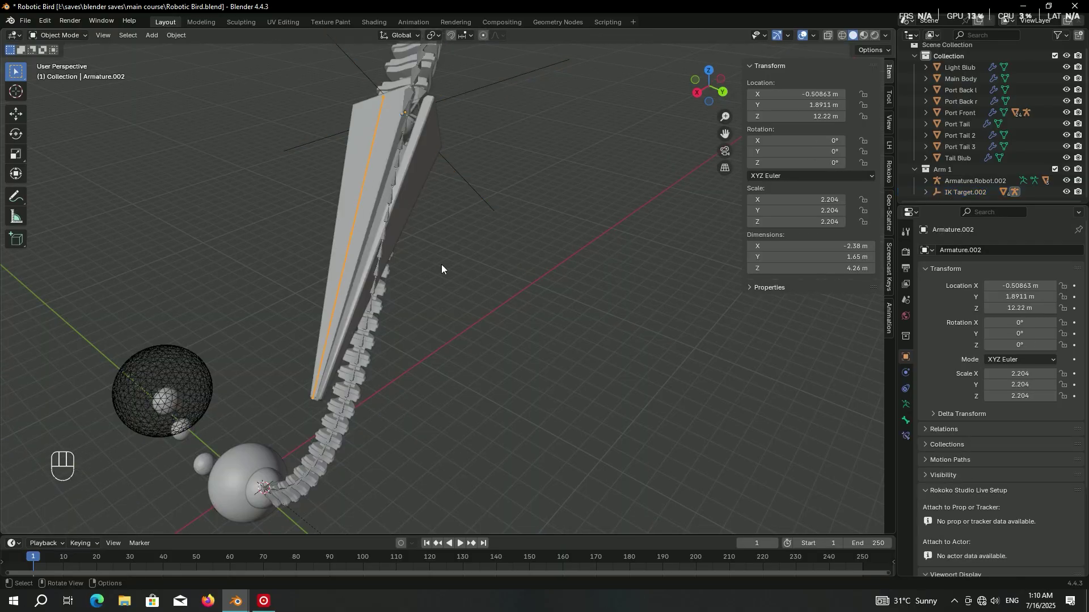
{"action": "key", "text": "ctrl+Tab"}
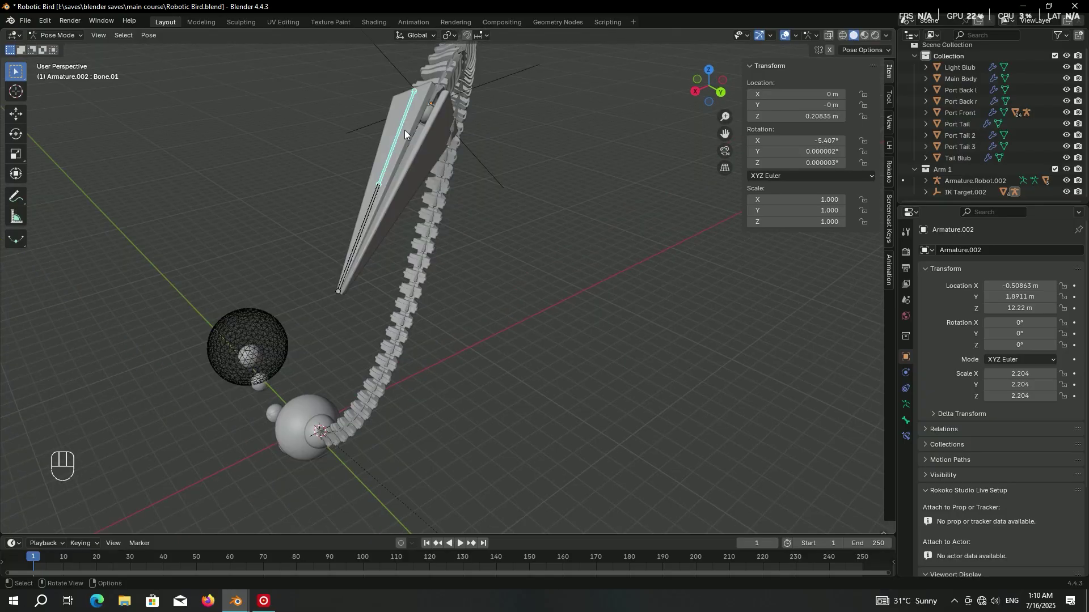
{"action": "key", "text": "r"}
{"action": "key", "text": "x"}
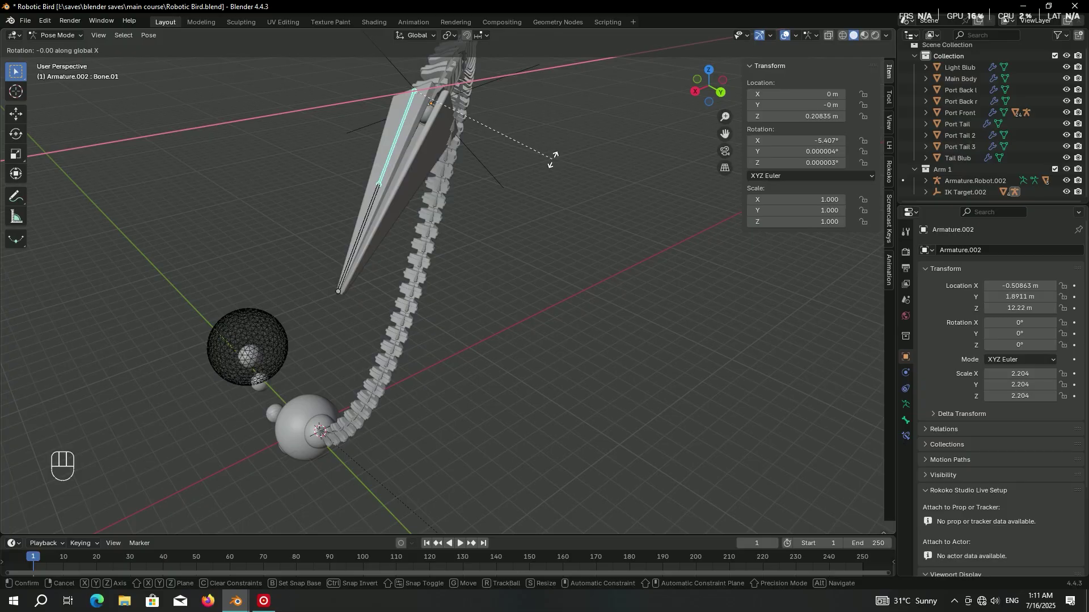
{"action": "key", "text": "x"}
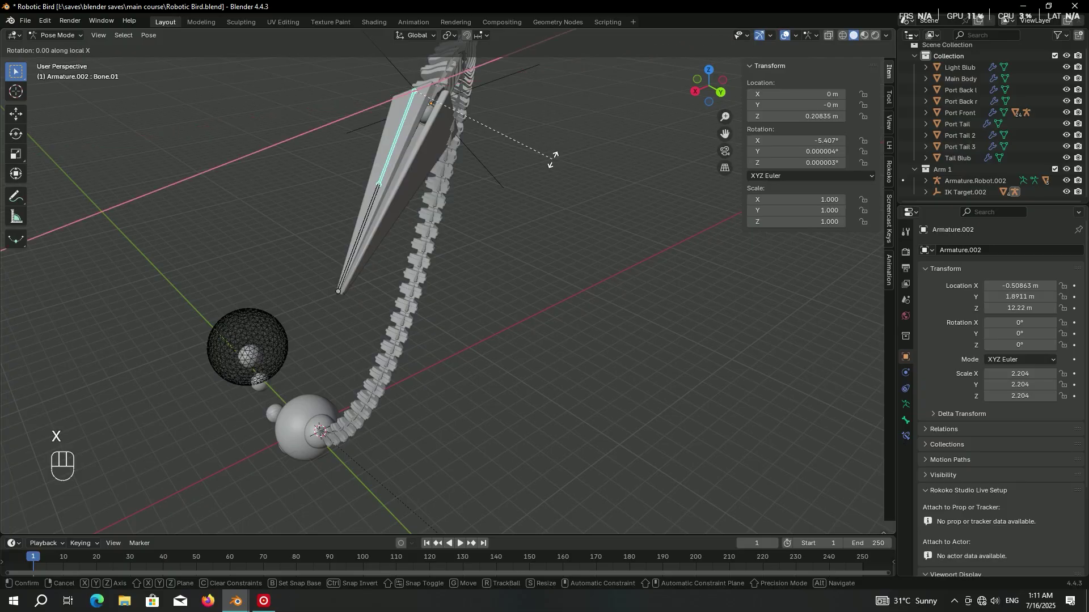
{"action": "left_click_drag", "start_coordinate": [415, 39], "coordinate": [514, 171]}
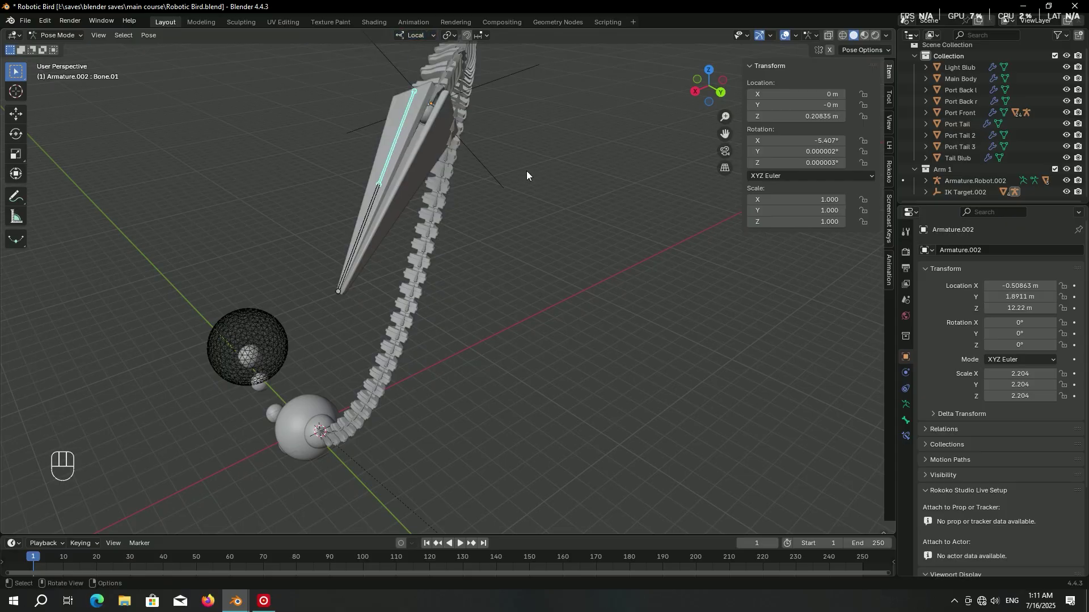
Rotate the lower bone to curl the tail upward, save and return to Object Mode.
{"action": "key", "text": "r"}
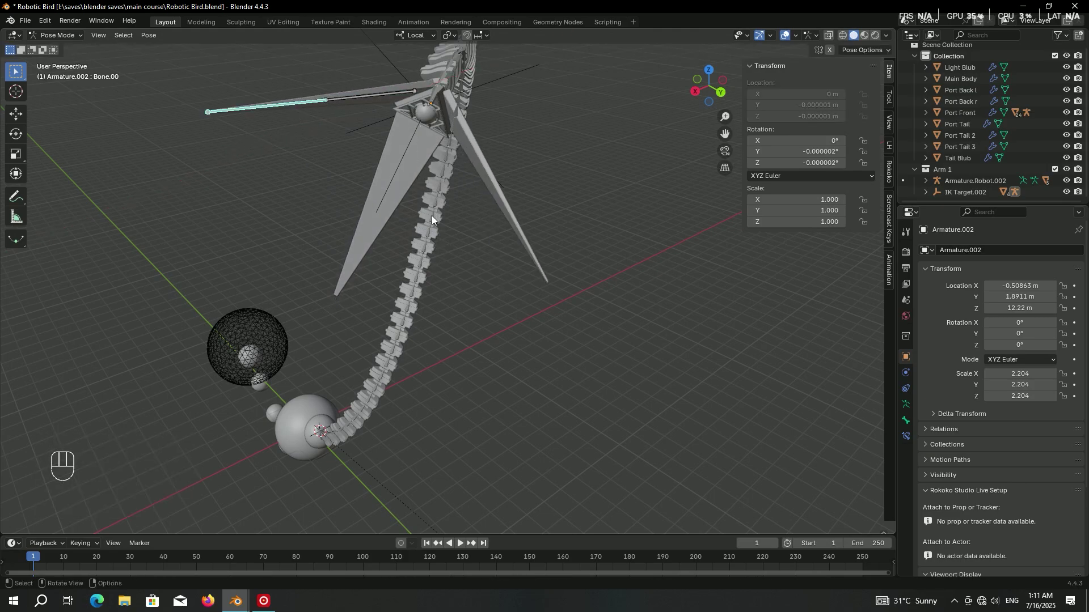
{"action": "key", "text": "r"}
{"action": "key", "text": "x"}
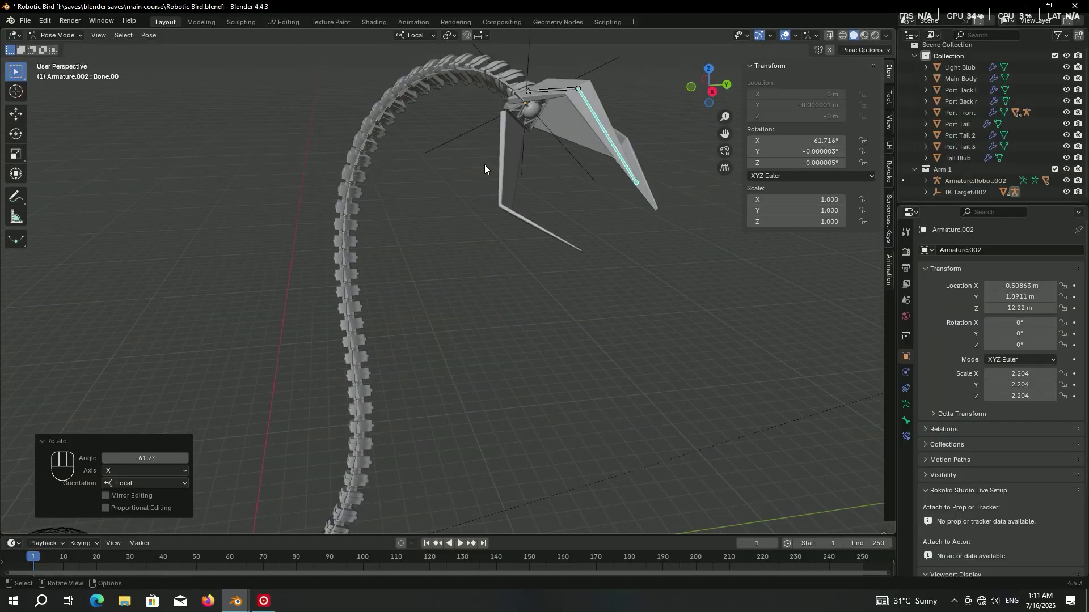
{"action": "key", "text": "ctrl+s"}
{"action": "key", "text": "ctrl+Tab"}
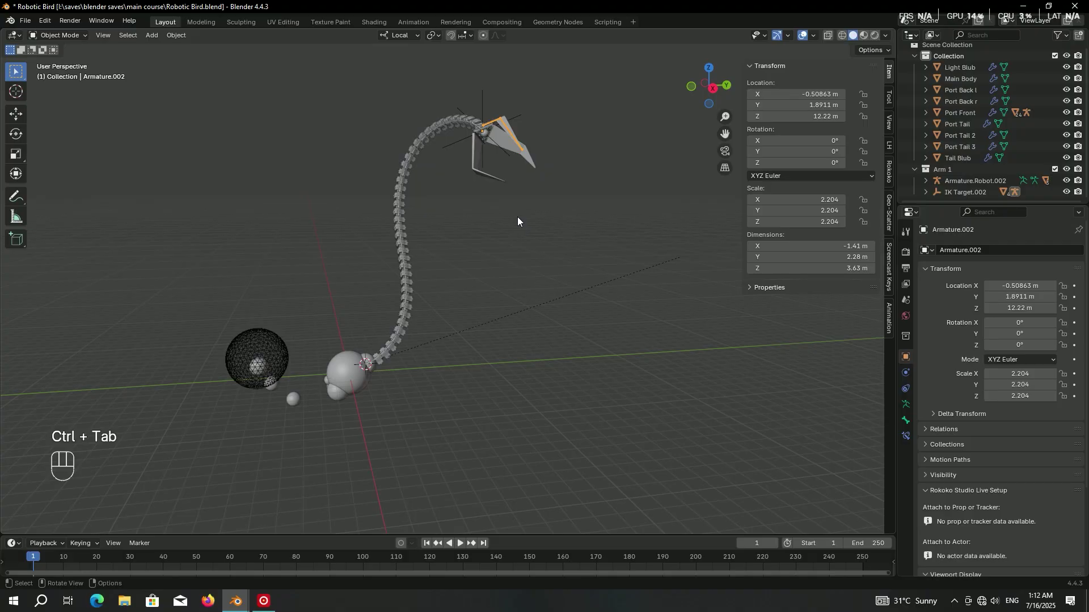
{"action": "left_click", "coordinate": [486, 350]}
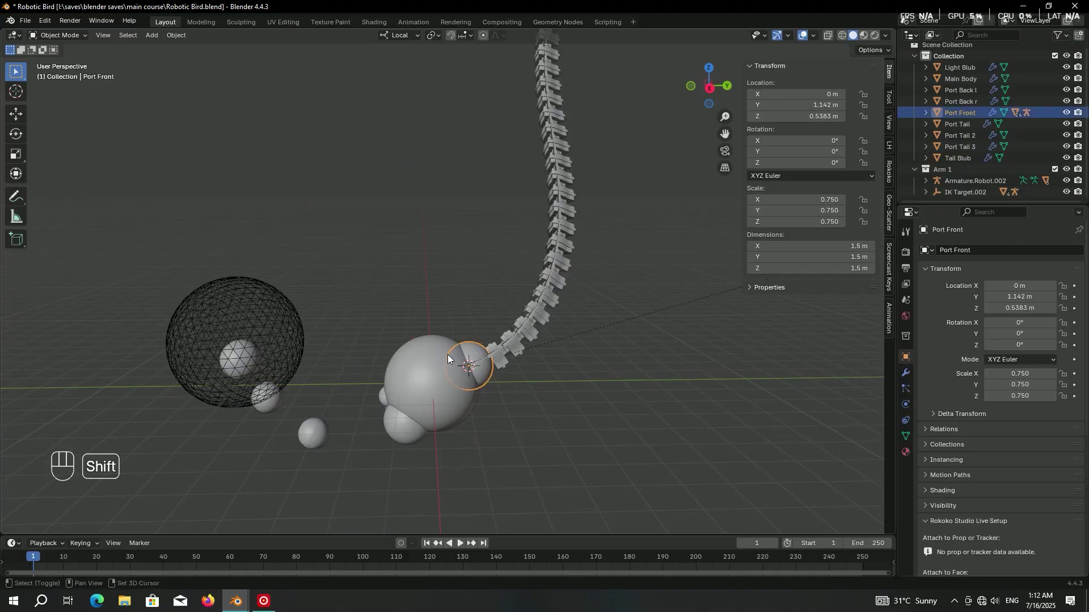
{"action": "left_click", "coordinate": [441, 356]}
{"action": "key", "text": "ctrl+p"}
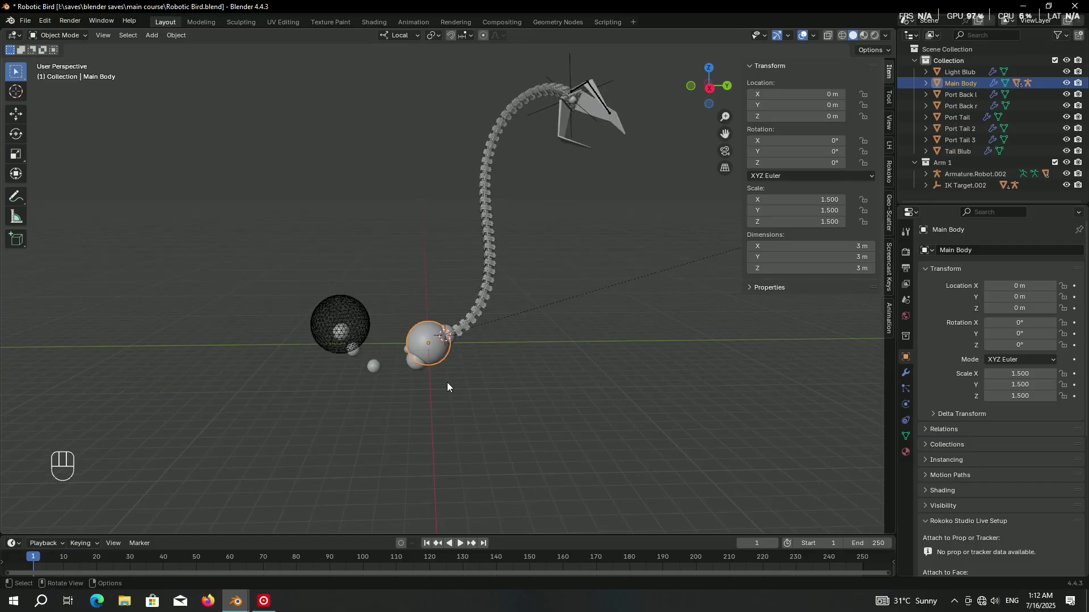
{"action": "key", "text": "g"}
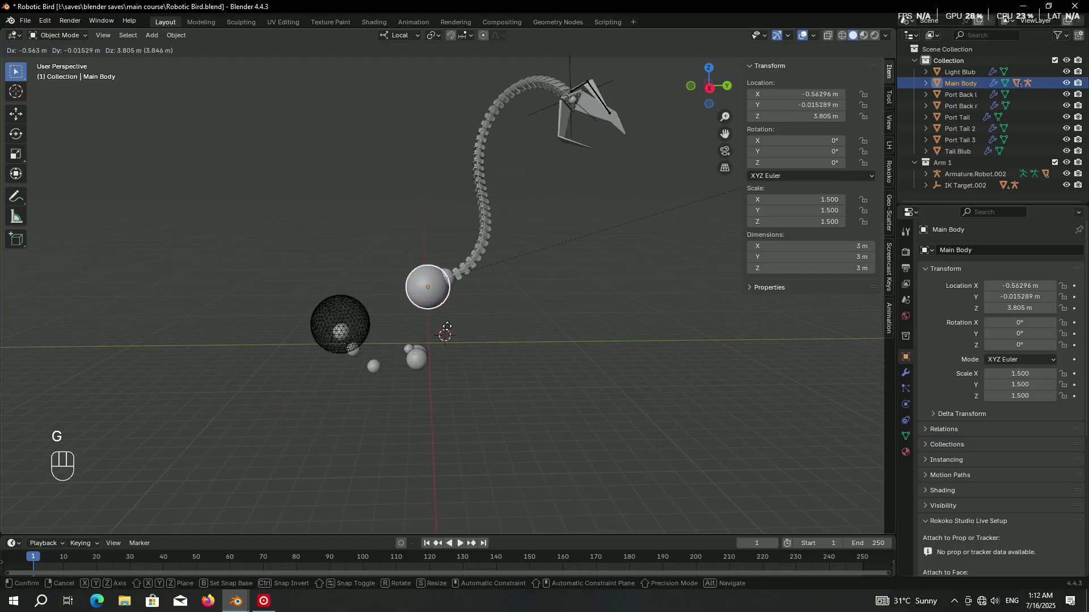
{"action": "left_click", "coordinate": [470, 317]}
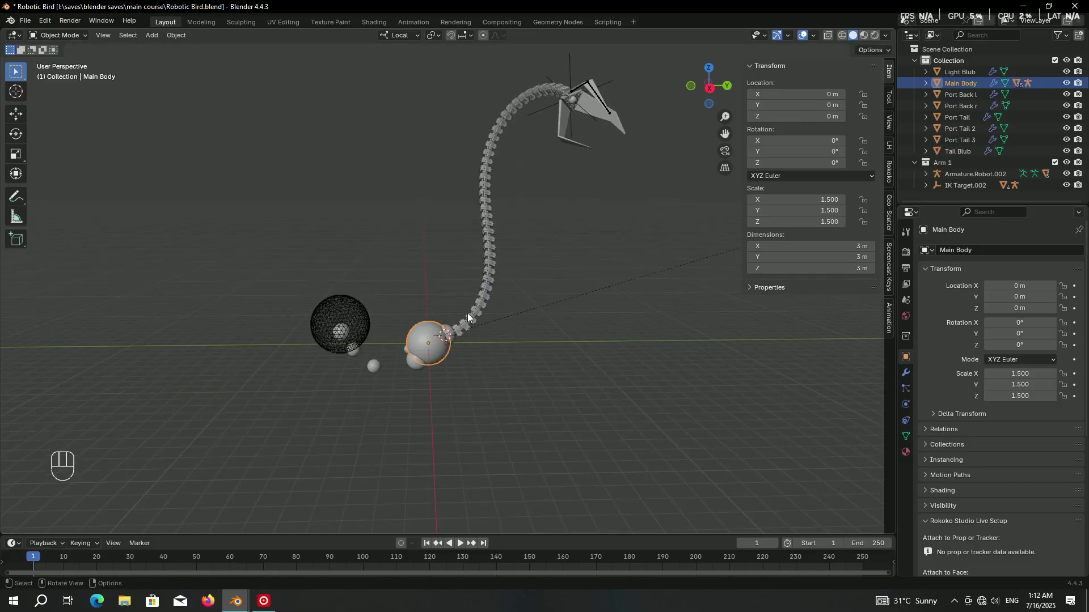
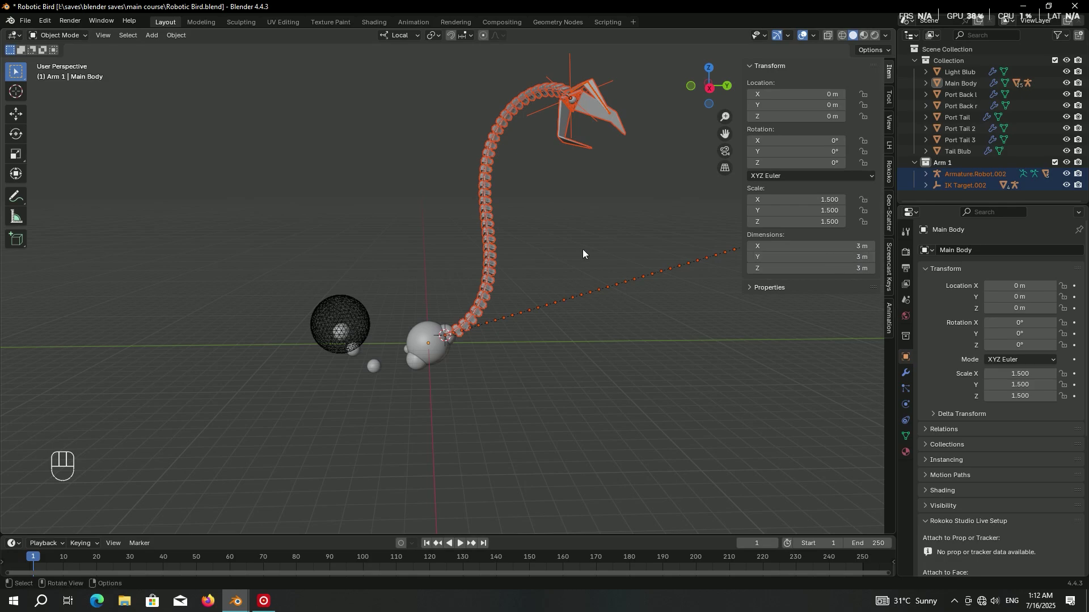
Duplicate the rig with its IK target and move the copy into a new Arm 2 collection.
{"action": "key", "text": "shift+d"}
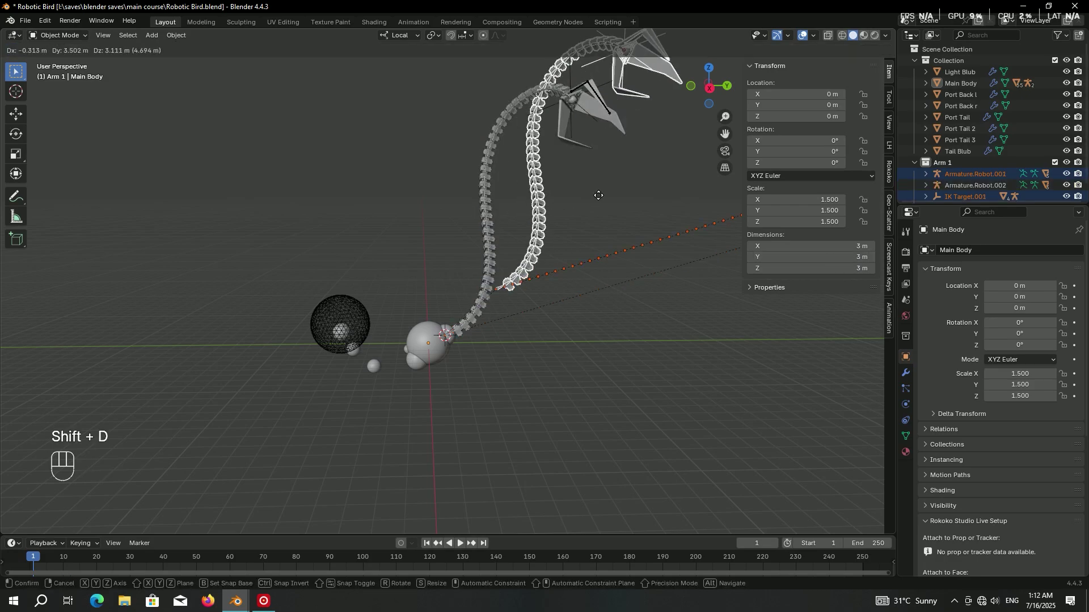
{"action": "key", "text": "g"}
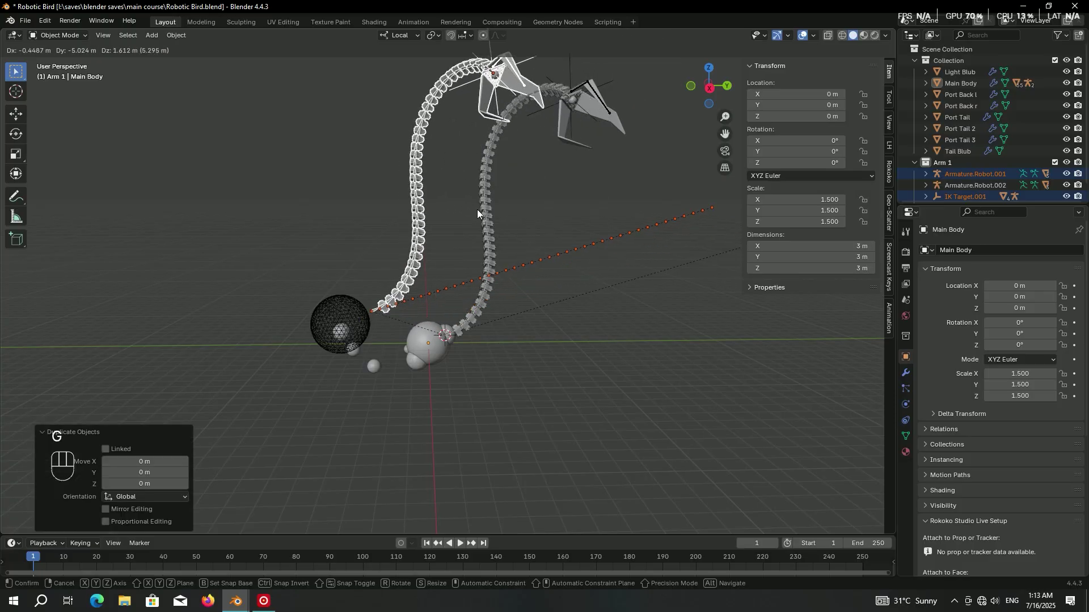
{"action": "key", "text": "m"}
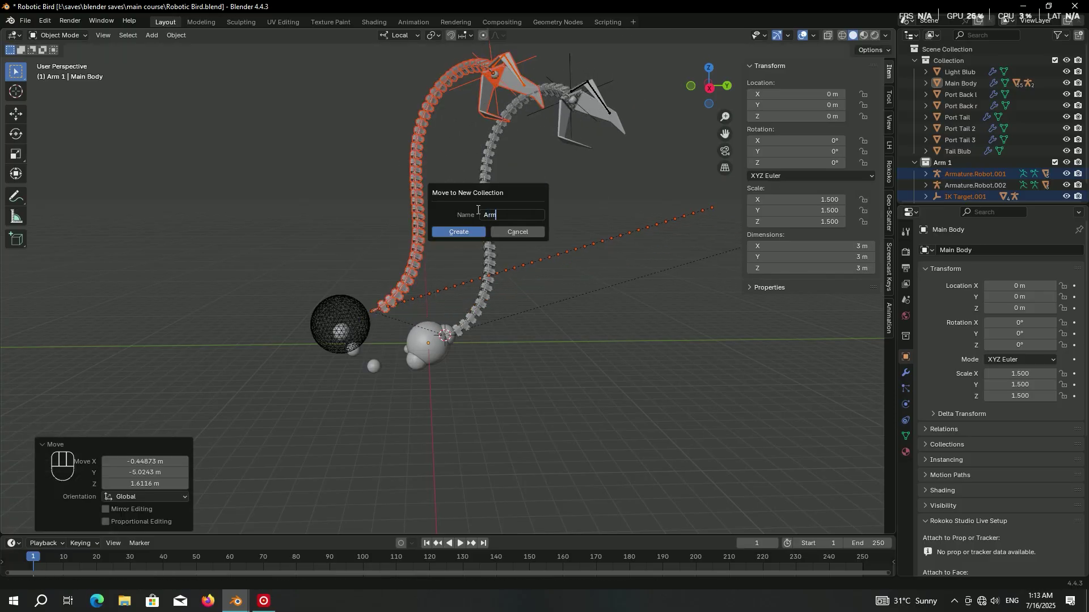
{"action": "key", "text": "Return"}
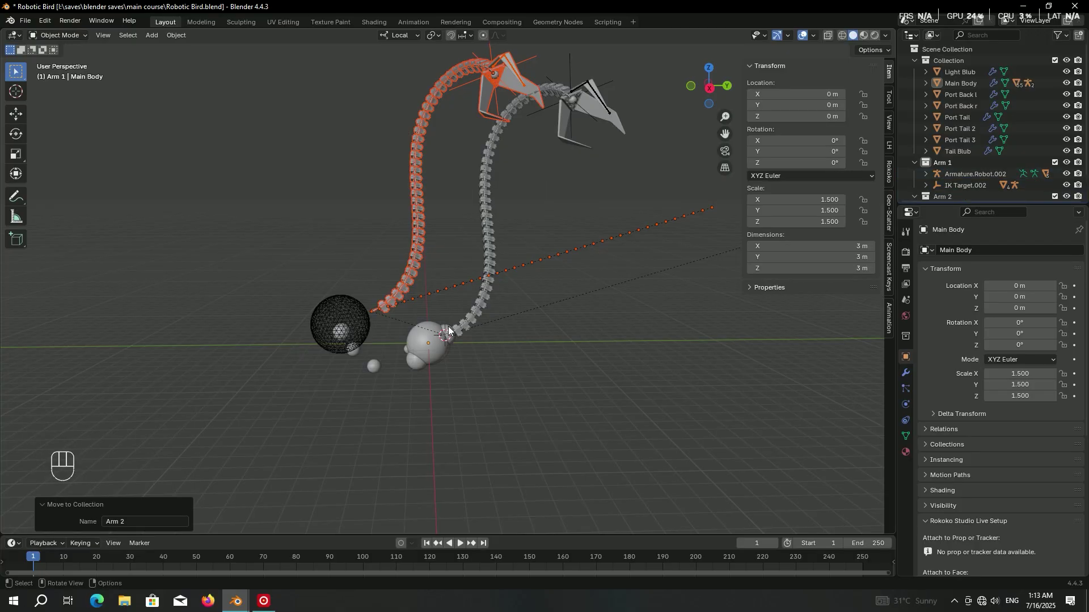
Snap the cursor to Port Back r and move Armature.Robot.001 onto it.
{"action": "key", "text": "g"}
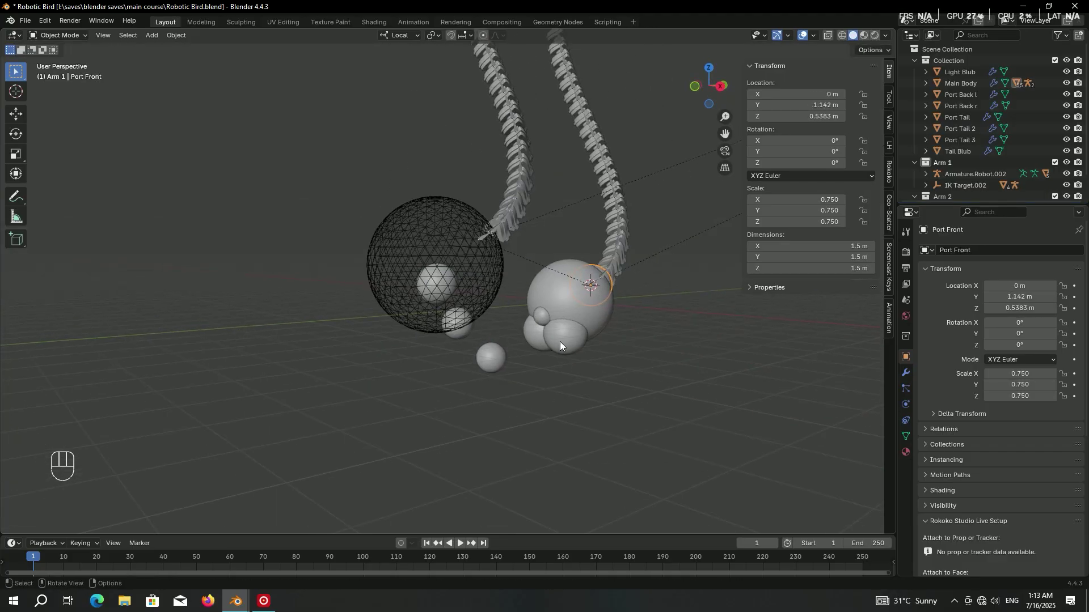
{"action": "key", "text": "shift+s"}
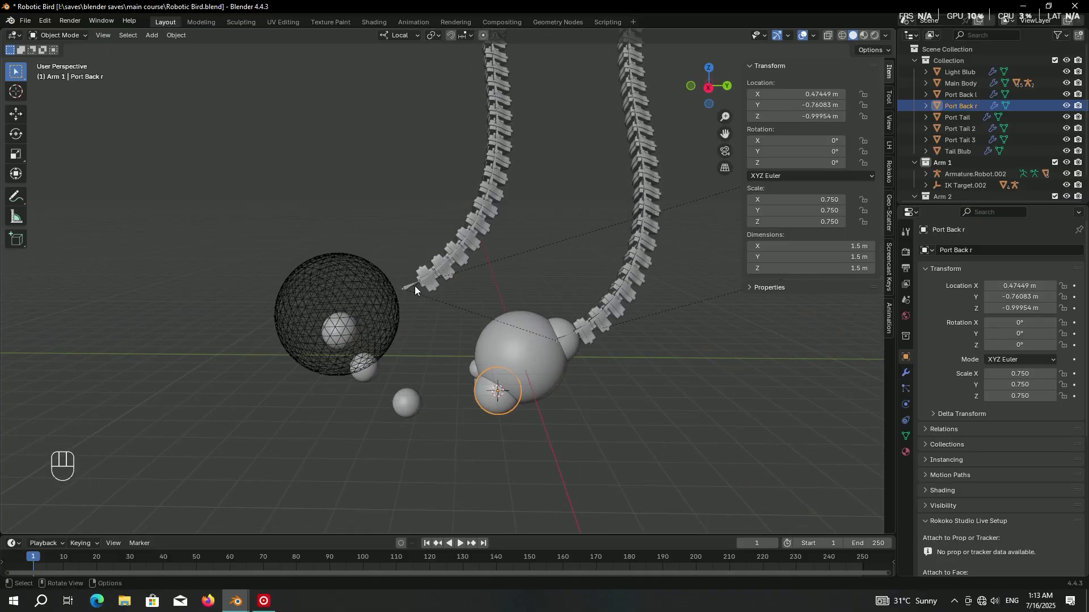
{"action": "left_click", "coordinate": [416, 289]}
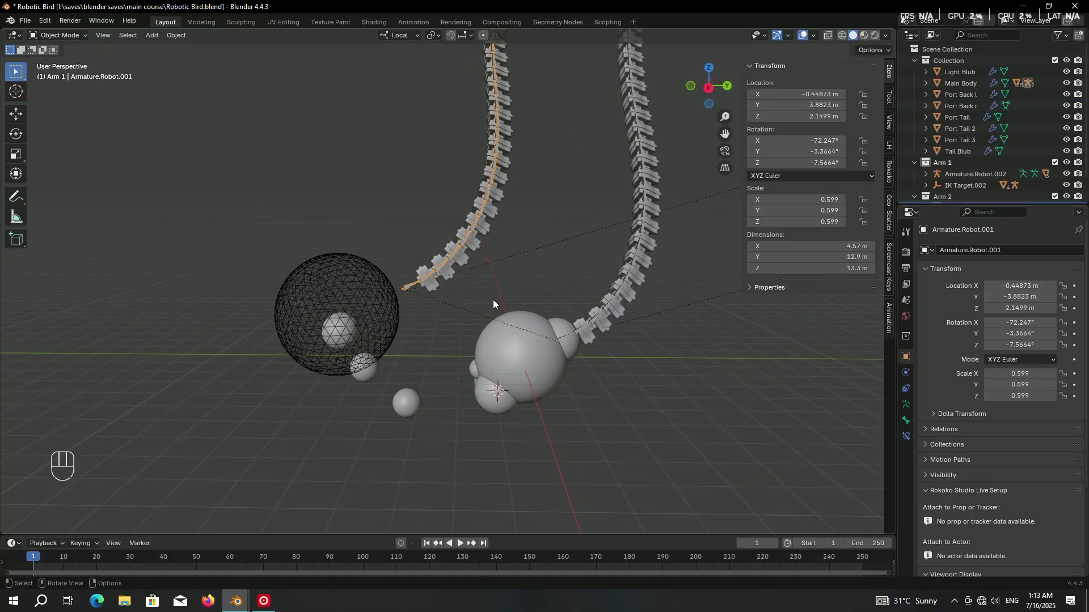
{"action": "key", "text": "shift+s"}
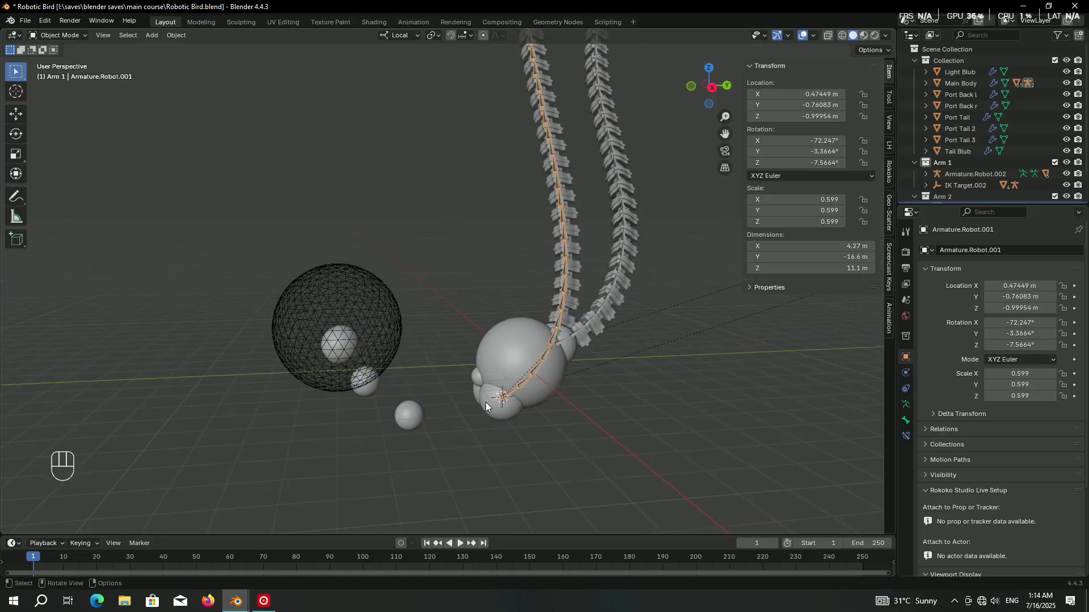
Parent the copied rig to the Port Back r sphere.
{"action": "left_click", "coordinate": [495, 407]}
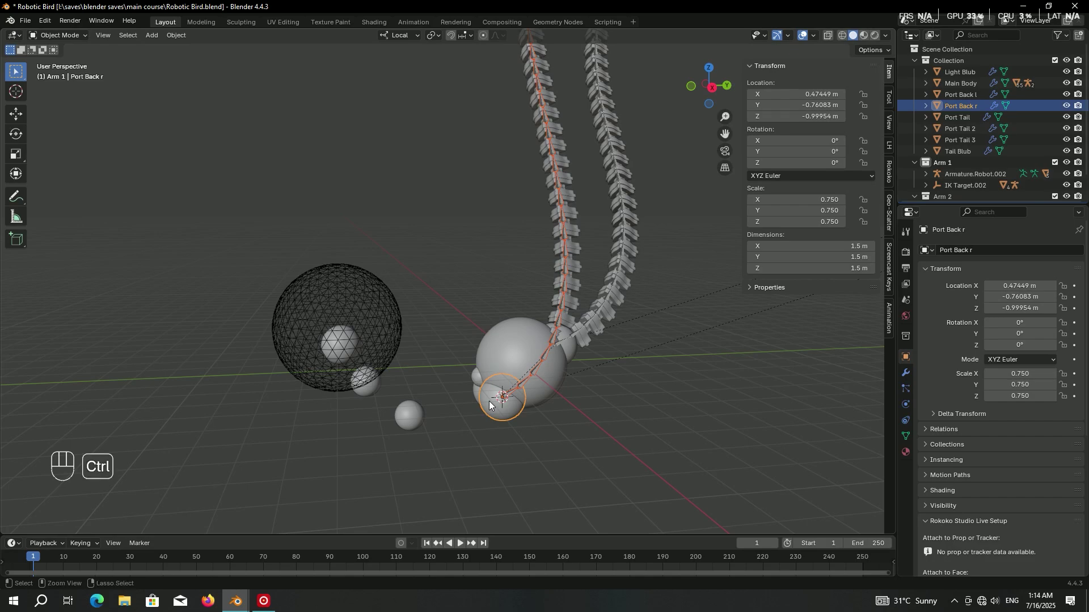
{"action": "key", "text": "ctrl+p"}
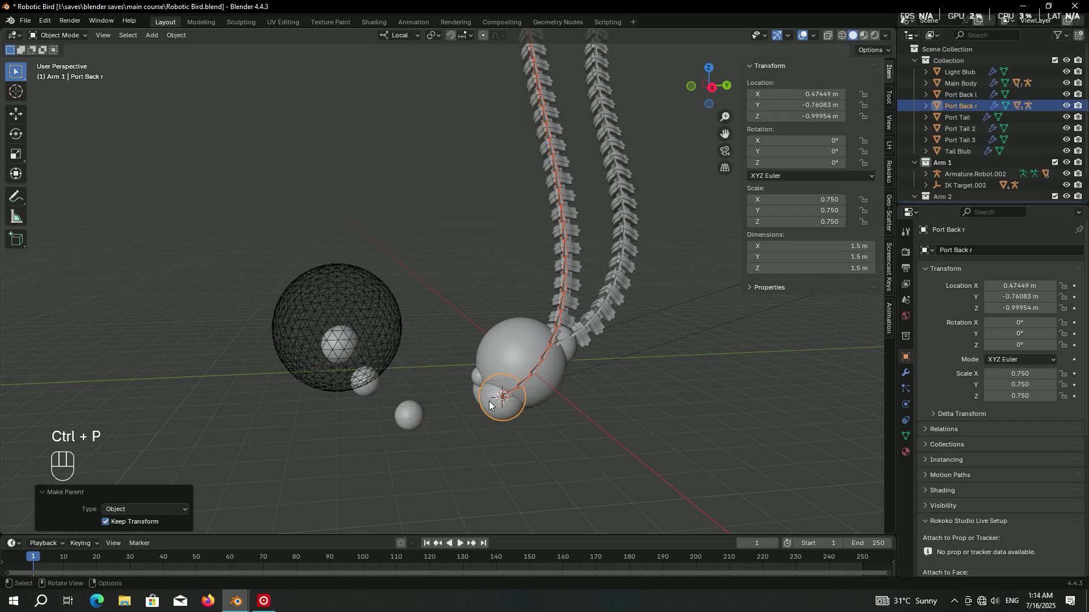
{"action": "key", "text": "g"}
Rotate the copied arm down and move IK Target.001 below the body.
{"action": "left_click", "coordinate": [553, 355]}
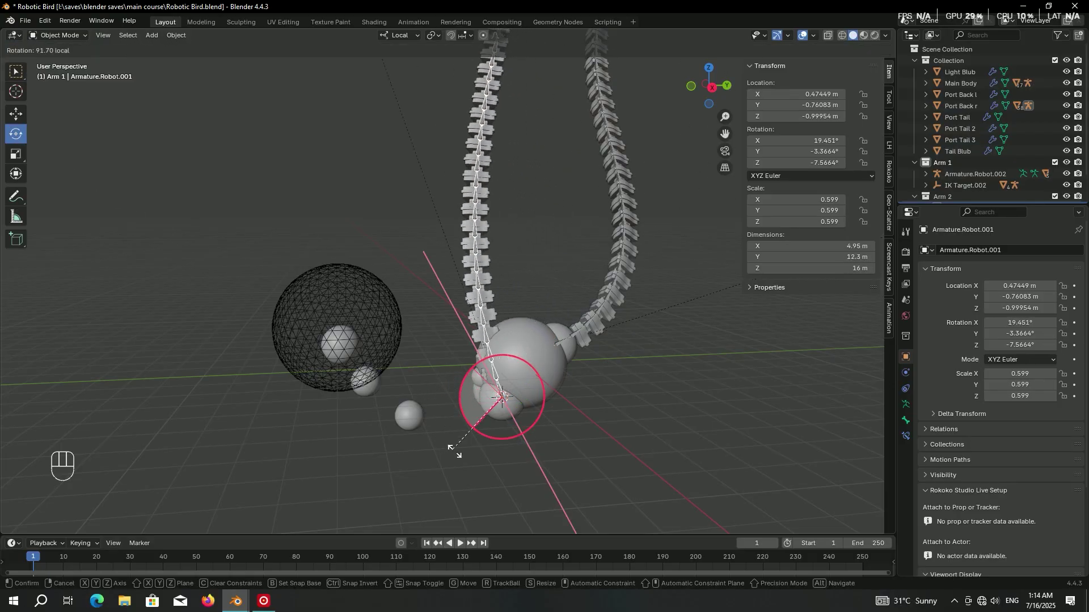
{"action": "left_click", "coordinate": [512, 114]}
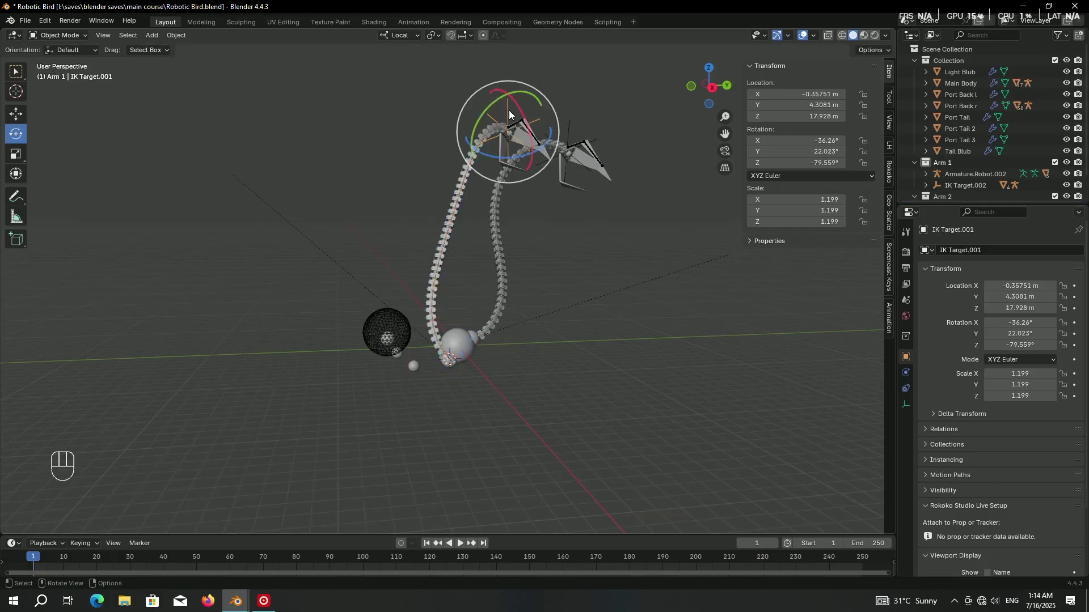
{"action": "key", "text": "g"}
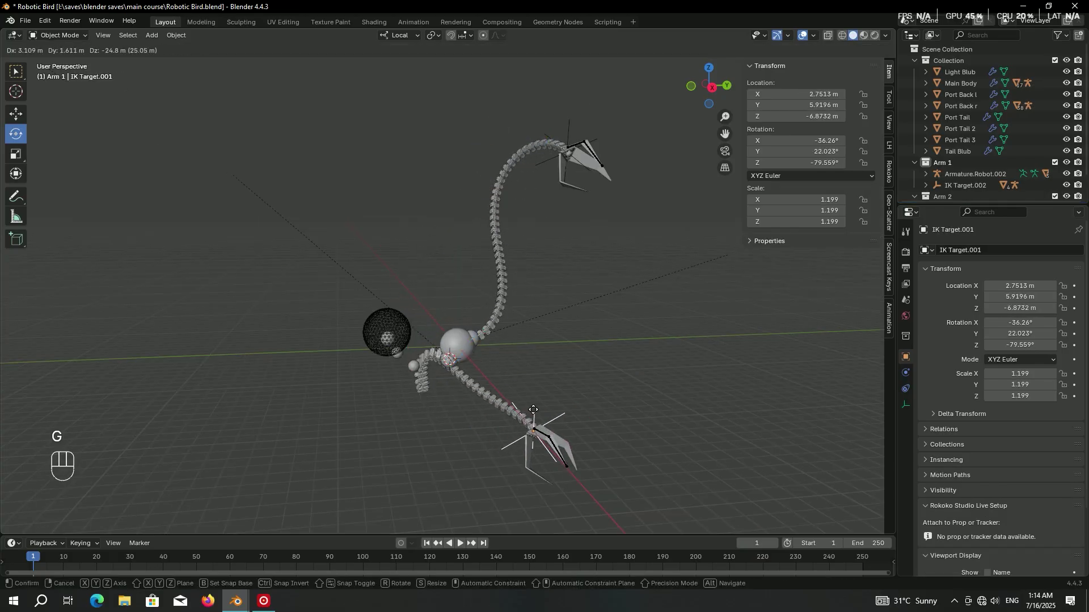
{"action": "key", "text": "ctrl+d"}
{"action": "key", "text": "ctrl+s"}
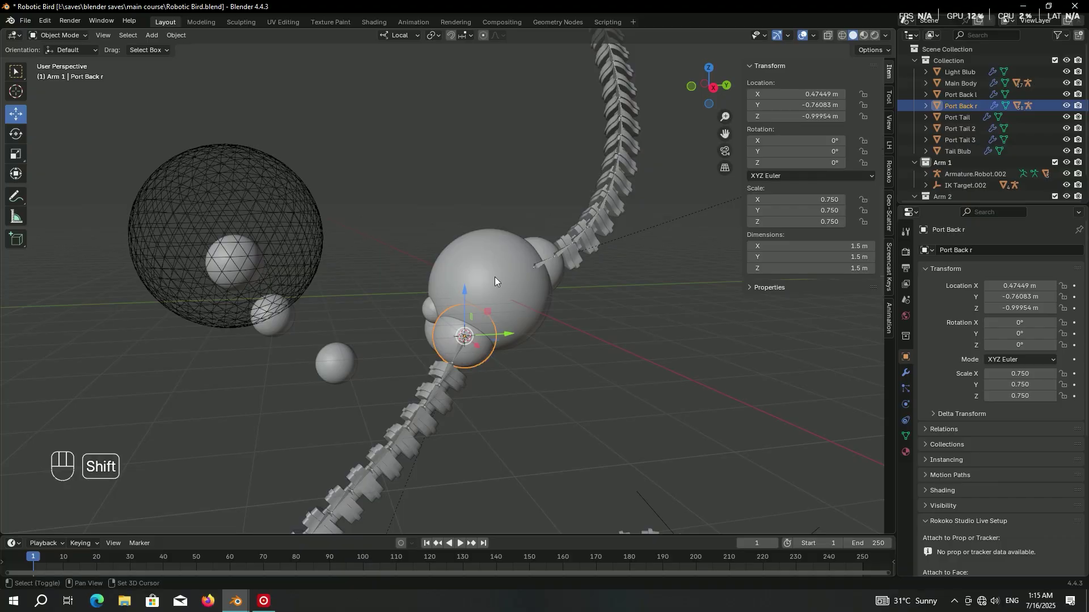
Parent Port Back r to Main Body with Keep Transform.
{"action": "left_click", "coordinate": [499, 281]}
{"action": "key", "text": "ctrl+p"}
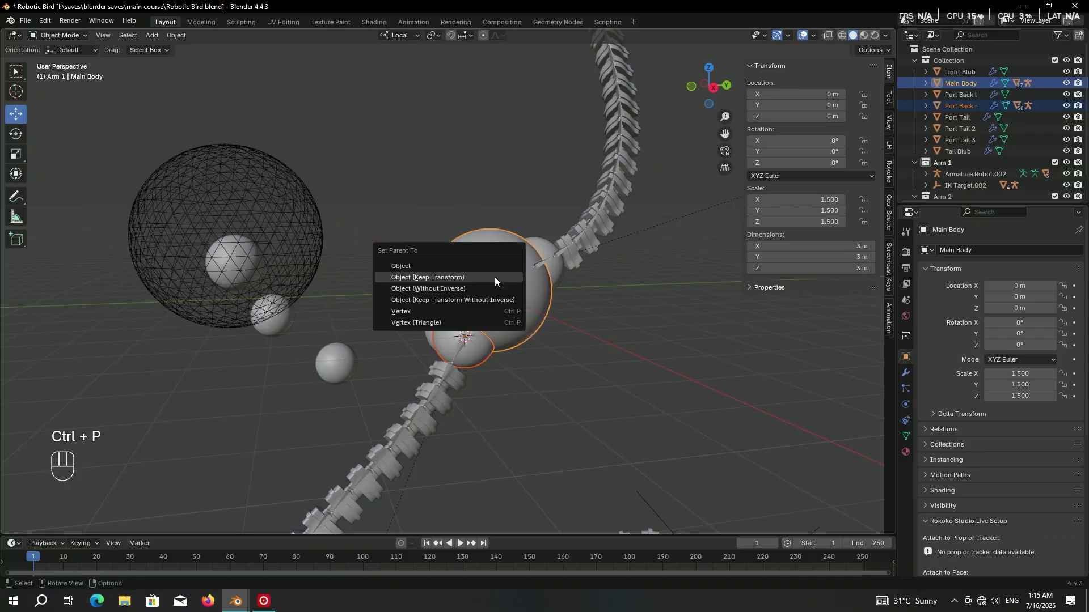
{"action": "key", "text": "g"}
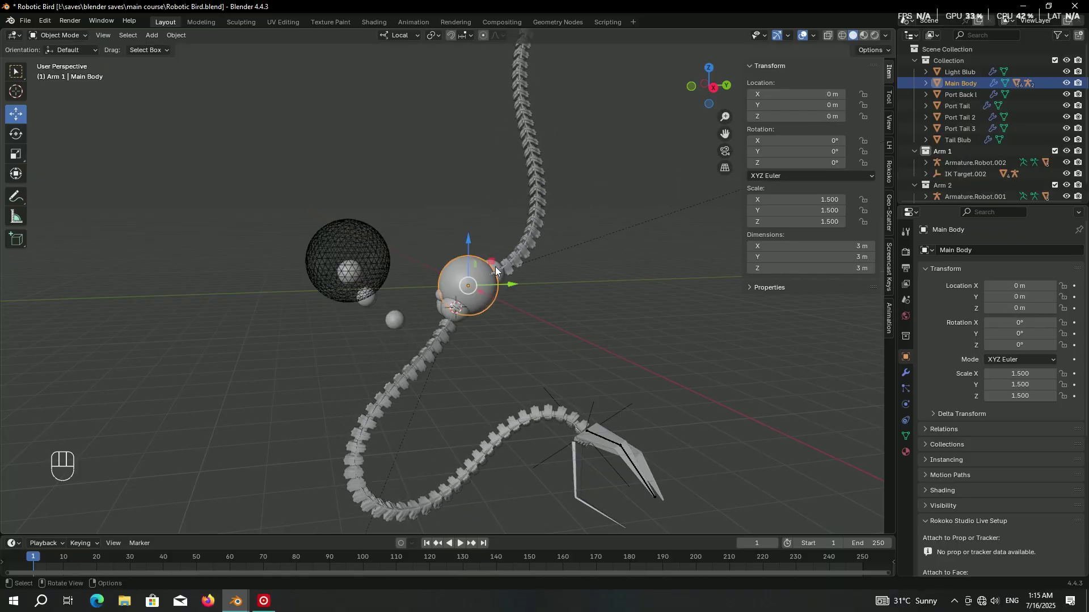
{"action": "left_click", "coordinate": [539, 297]}
{"action": "left_click_drag", "start_coordinate": [514, 283], "coordinate": [548, 287]}
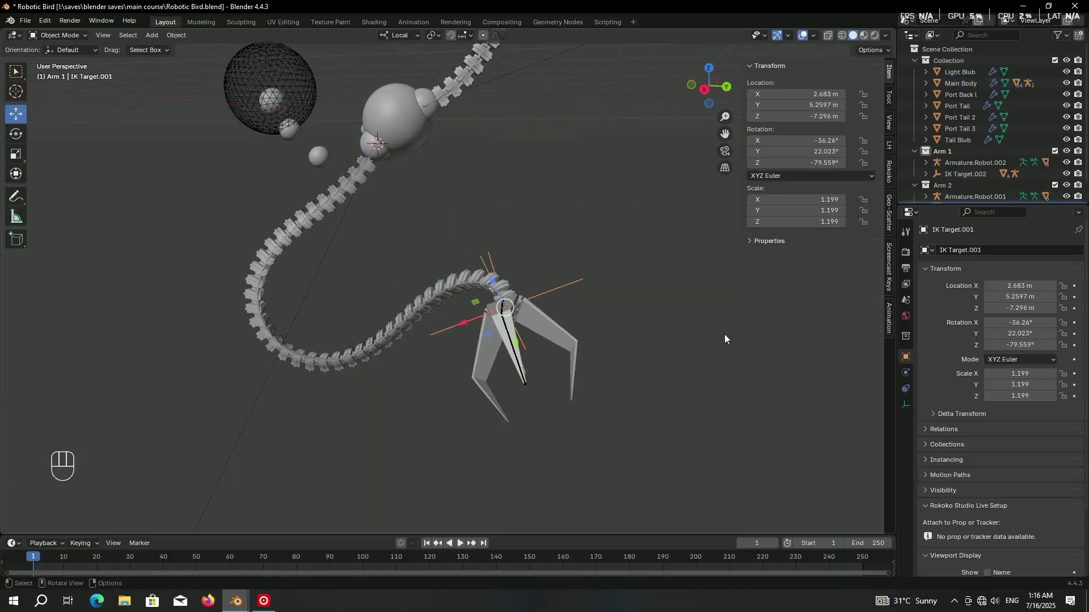
Scale the claw target IK Target.001 to 0.6, clear its rotation and save.
{"action": "key", "text": "s"}
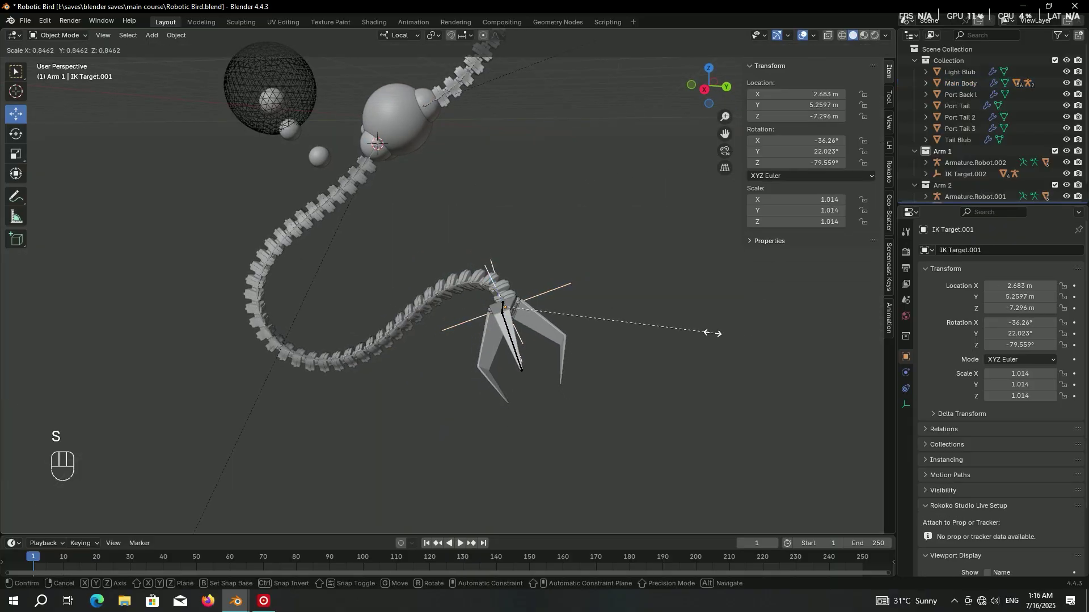
{"action": "middle_click", "coordinate": [618, 308]}
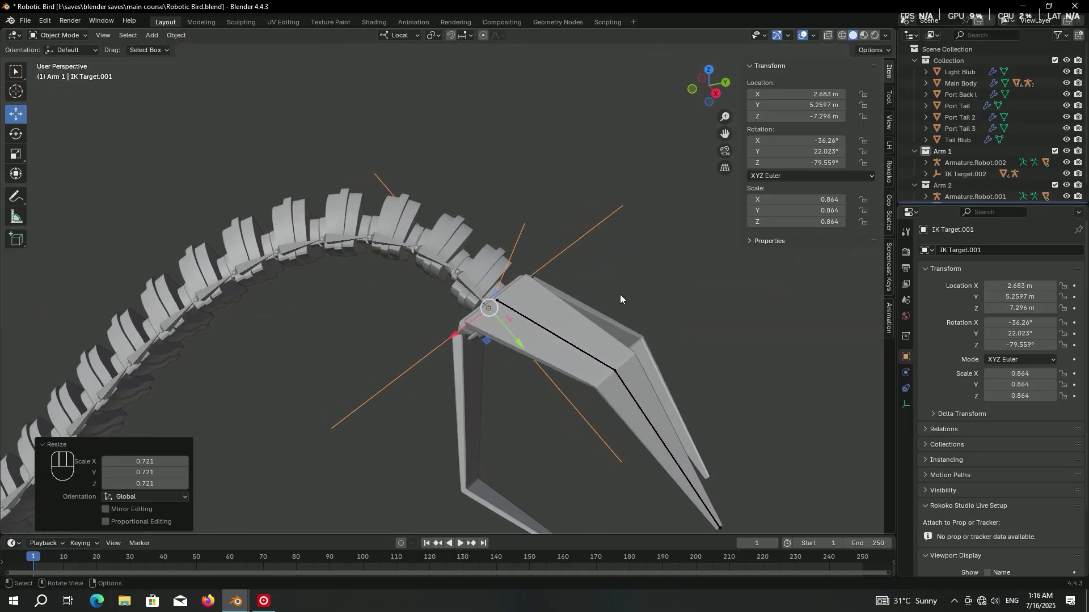
{"action": "key", "text": "r"}
{"action": "key", "text": "ctrl+s"}
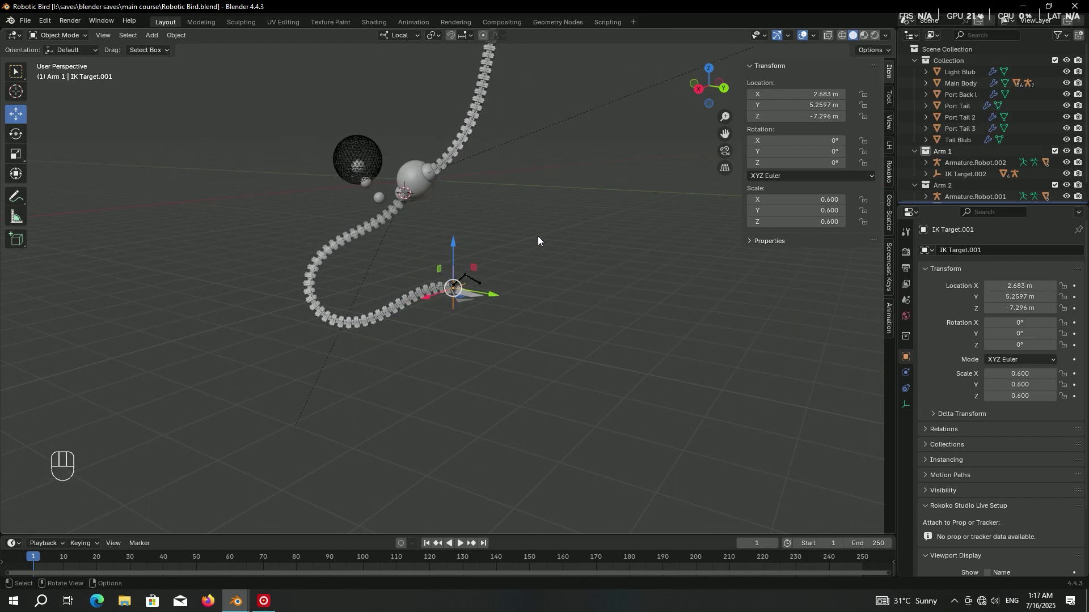
{"action": "key", "text": "ctrl+z"}
Duplicate the copied tail rig in Arm 2 for a third arm.
{"action": "left_click", "coordinate": [963, 170]}
{"action": "key", "text": "shift+d"}
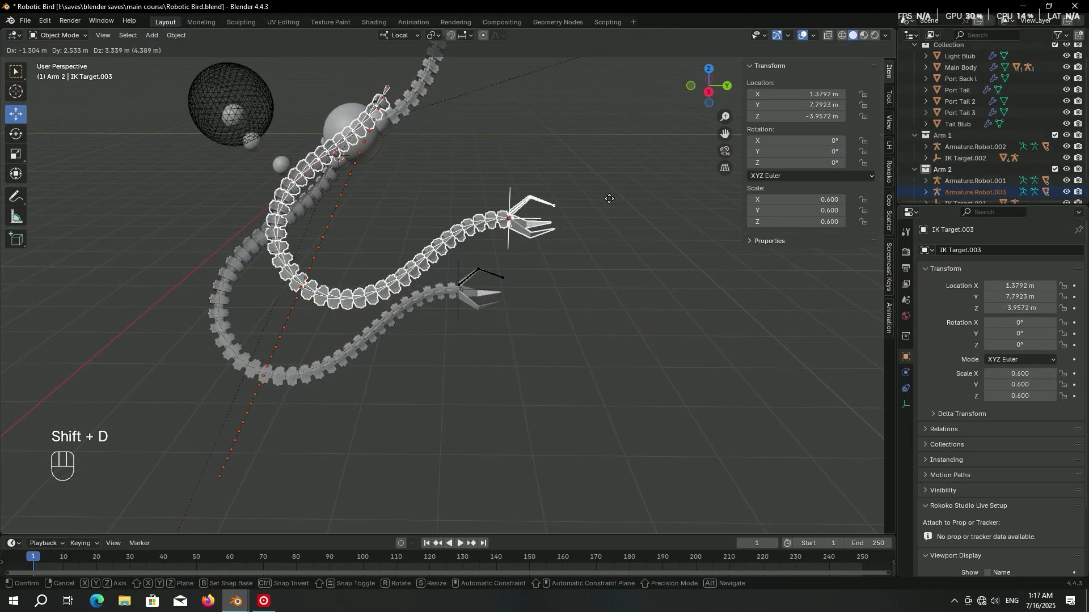
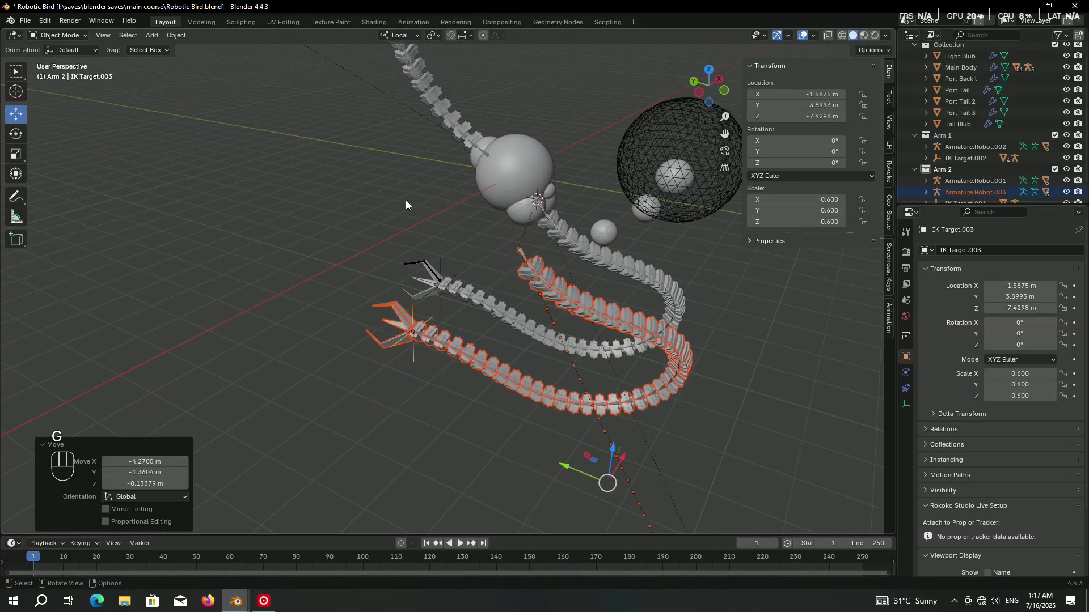
Move the armature and its IK target into a new collection named Arm 3 and frame it.
{"action": "key", "text": "m"}
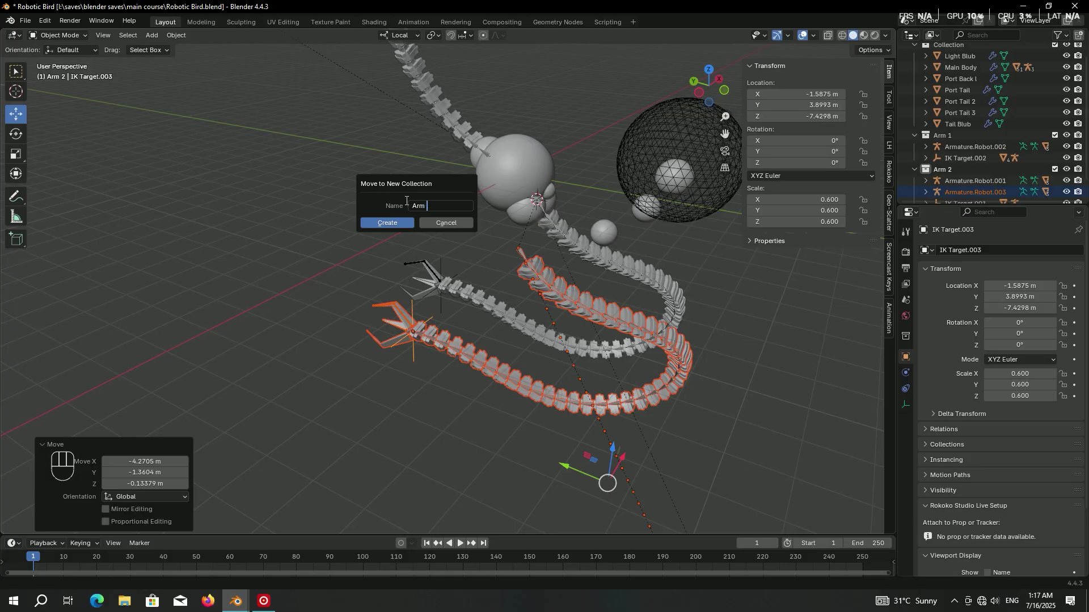
{"action": "key", "text": "Return"}
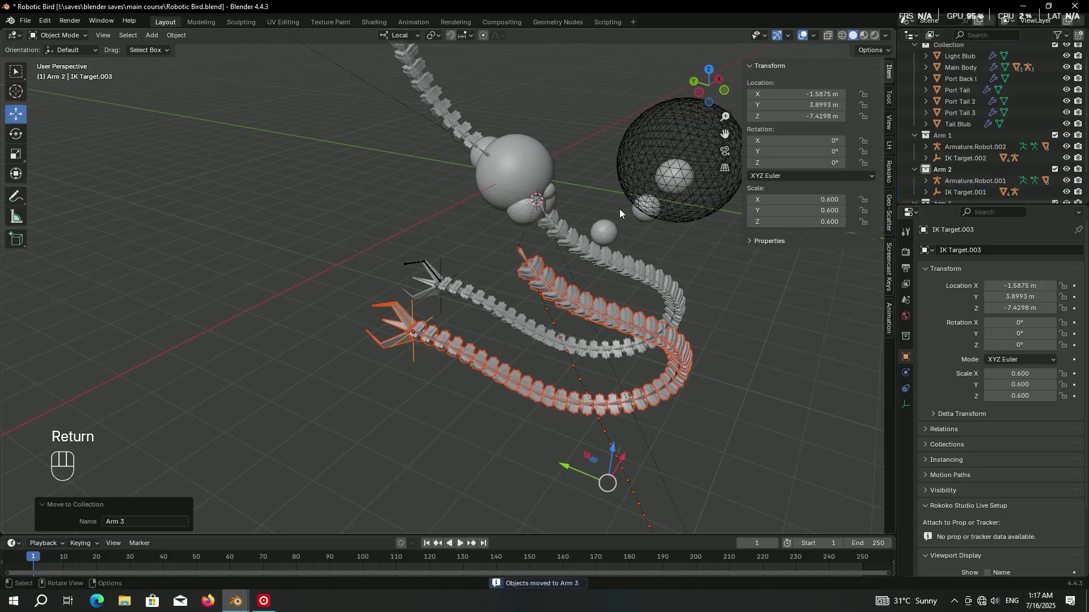
{"action": "key", "text": "shift+s"}
Select Main Body and place the 3D cursor on empty grid beside the bird.
{"action": "left_click", "coordinate": [590, 232]}
{"action": "key", "text": "shift+s"}
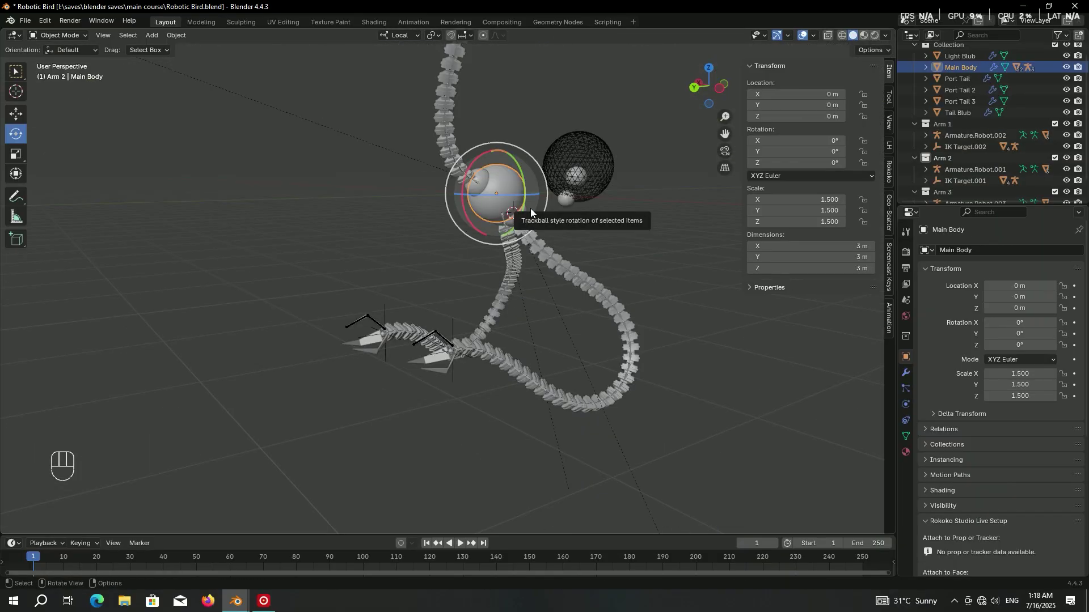
{"action": "key", "text": "shift+KP_Decimal"}
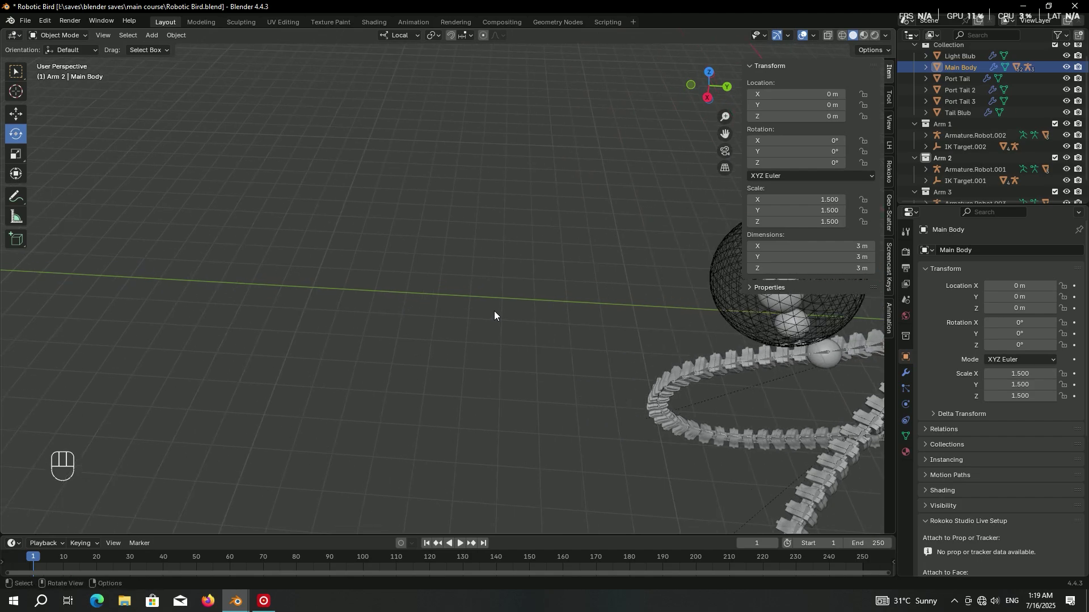
{"action": "left_click", "coordinate": [439, 293]}
{"action": "left_click_drag", "start_coordinate": [440, 285], "coordinate": [444, 256]}
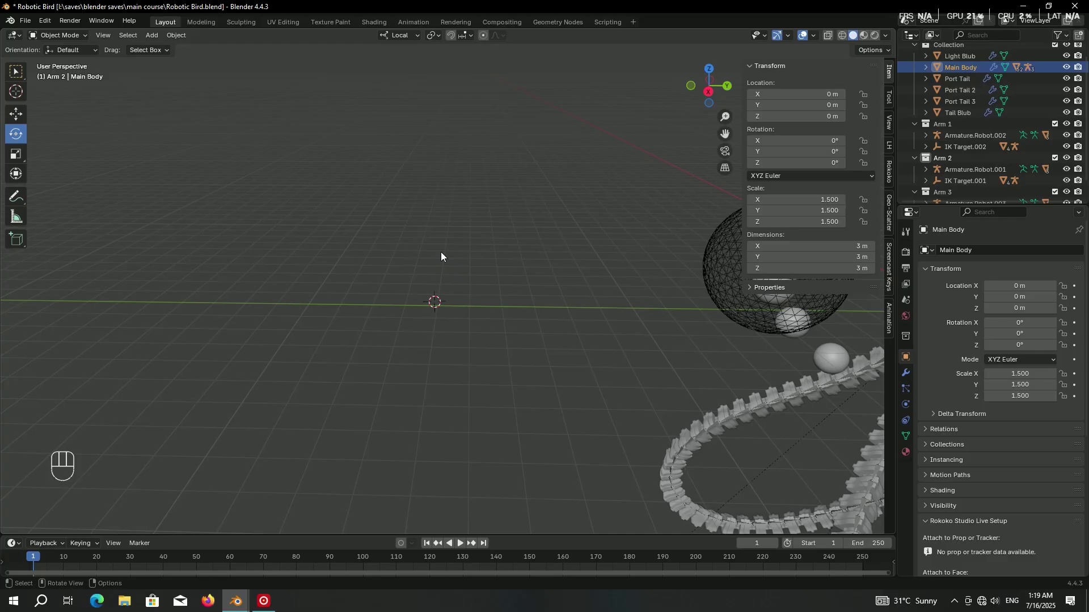
Add a cube scaled to 0.185 × 0.185 × 1.8 with a 0.1 m Bevel modifier.
{"action": "key", "text": "shift+a"}
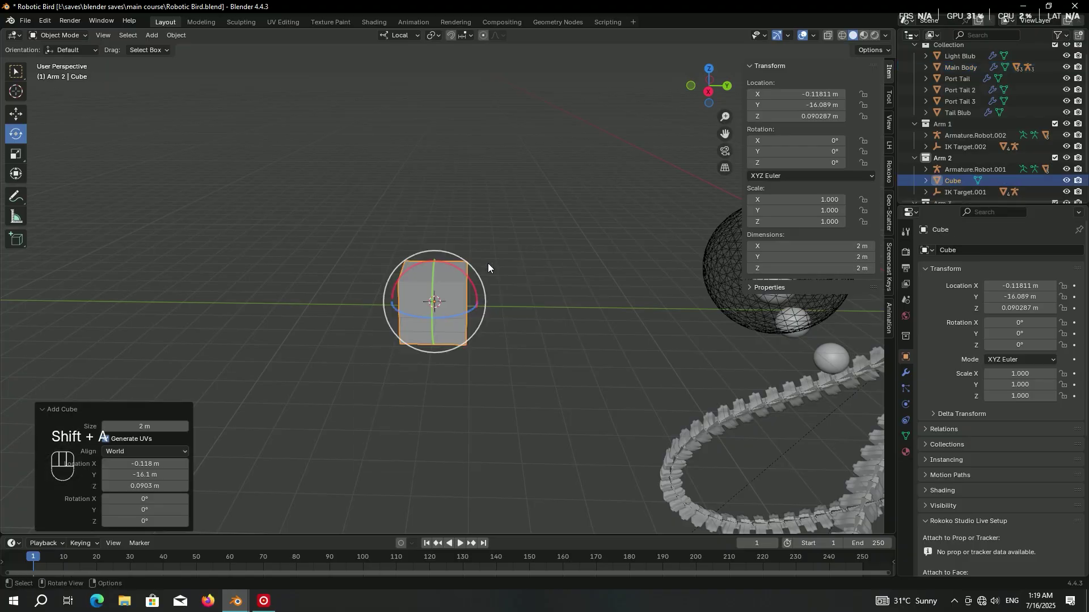
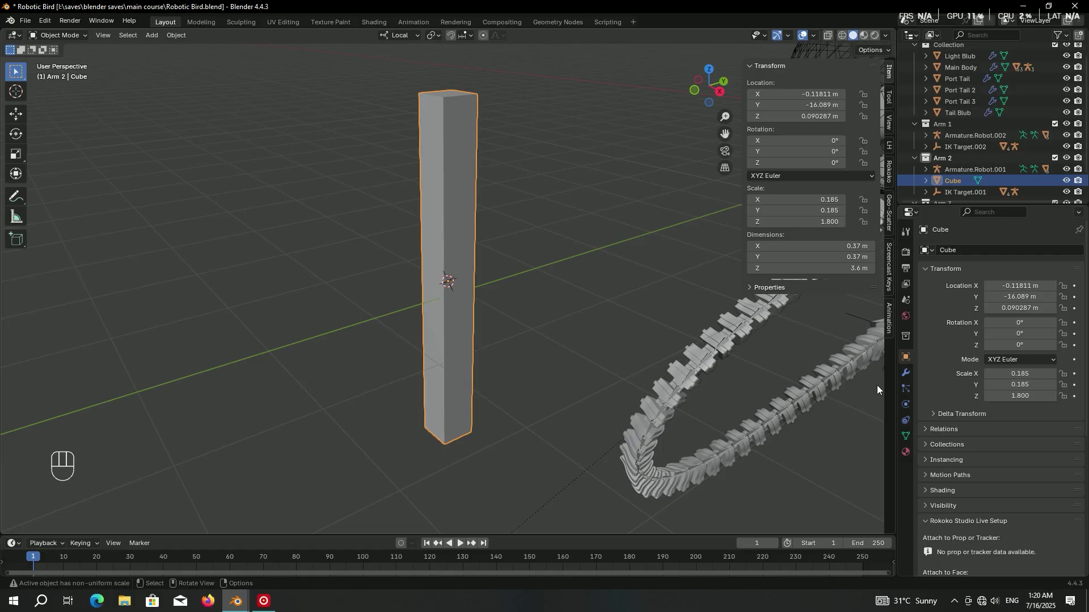
{"action": "left_click_drag", "start_coordinate": [1005, 257], "coordinate": [886, 269]}
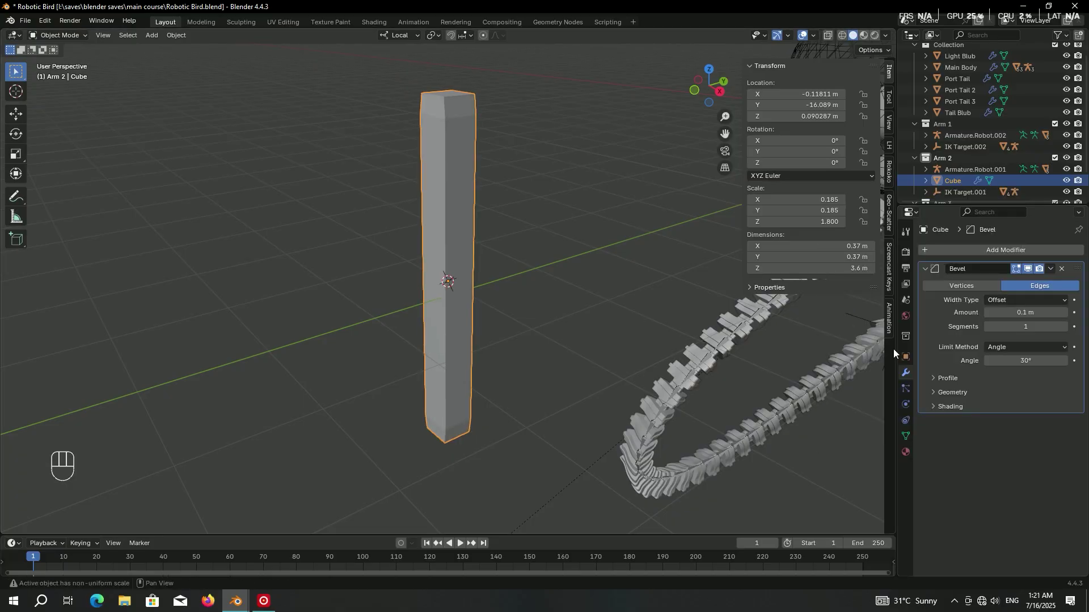
{"action": "left_click", "coordinate": [914, 363]}
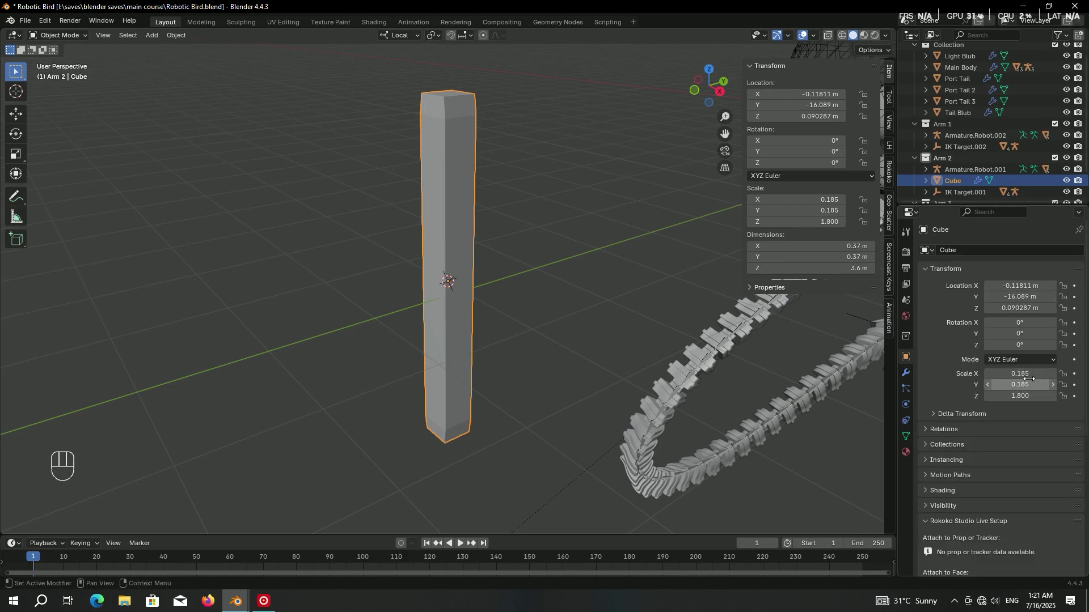
{"action": "key", "text": "ctrl+a"}
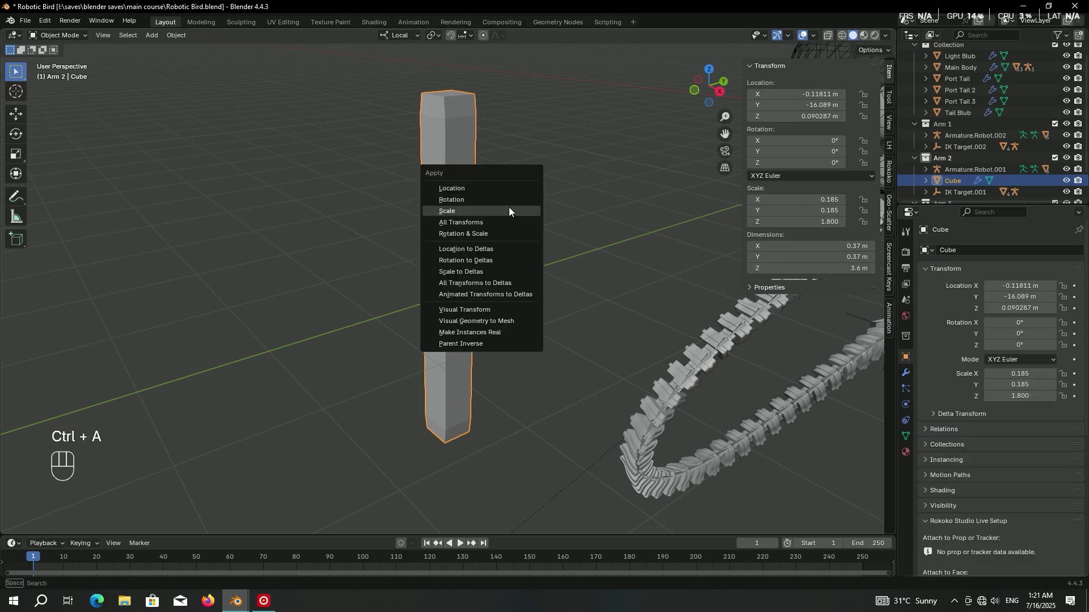
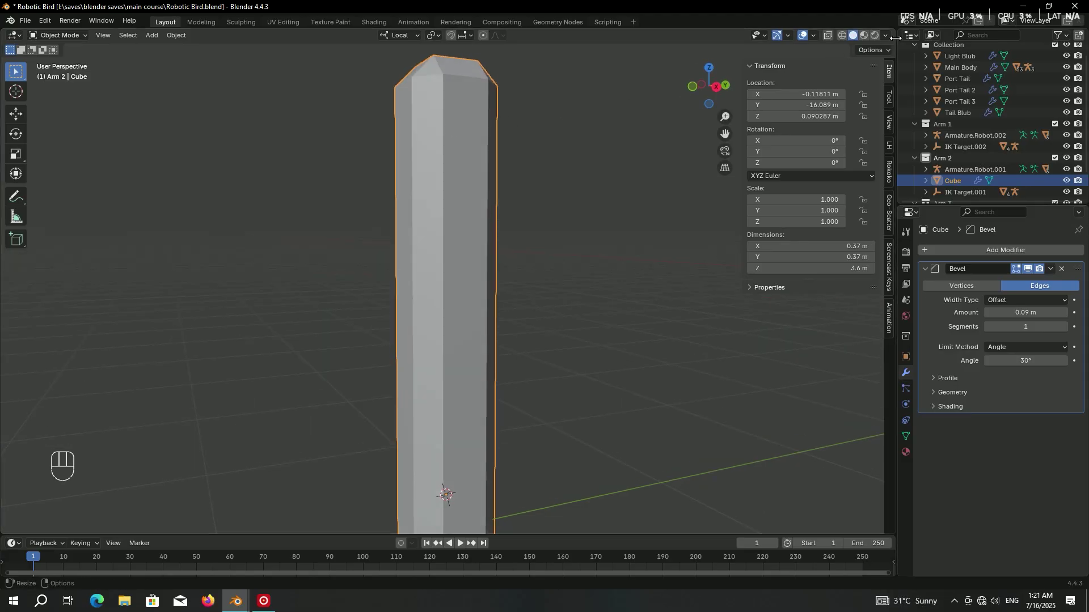
Apply the bar's scale, add Bevel.001 at 0.018 m with 3 segments, and shade it auto smooth.
{"action": "left_click_drag", "start_coordinate": [890, 39], "coordinate": [581, 216]}
{"action": "left_click_drag", "start_coordinate": [1008, 249], "coordinate": [872, 260]}
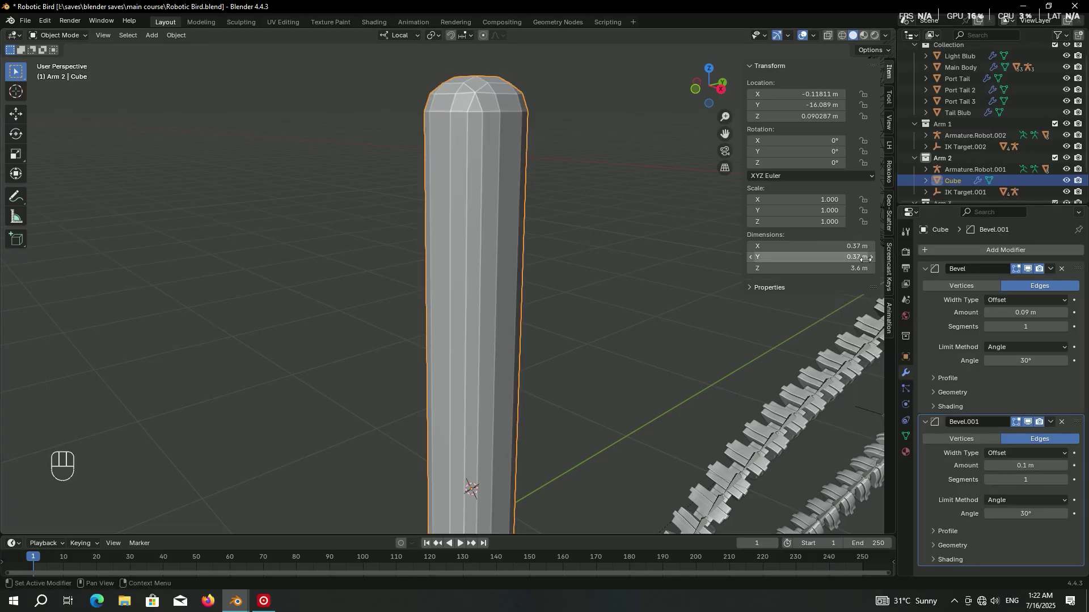
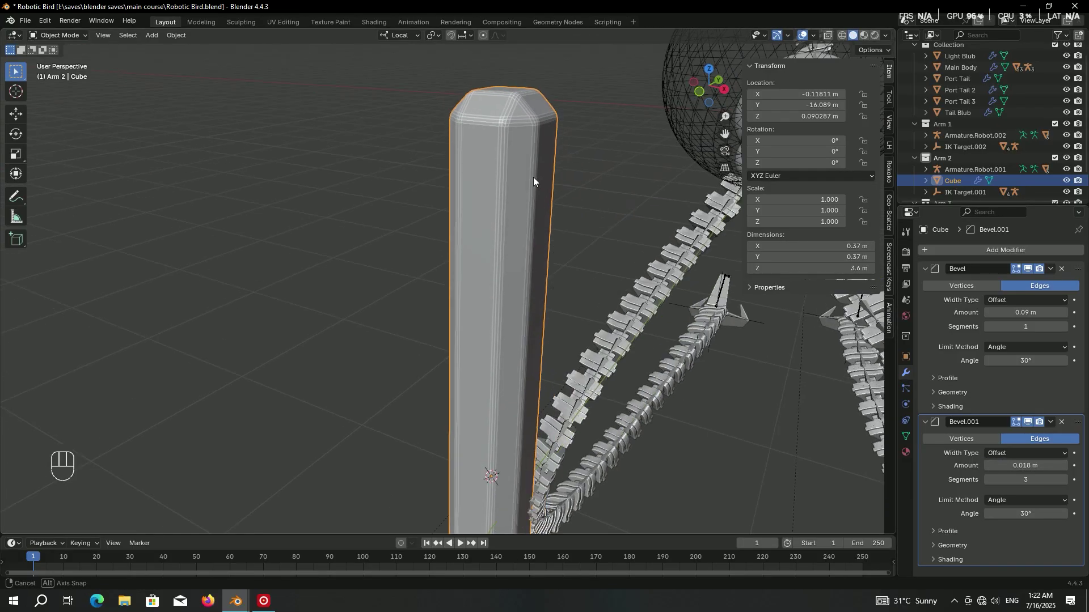
{"action": "left_click_drag", "start_coordinate": [892, 39], "coordinate": [539, 142]}
{"action": "right_click", "coordinate": [537, 135]}
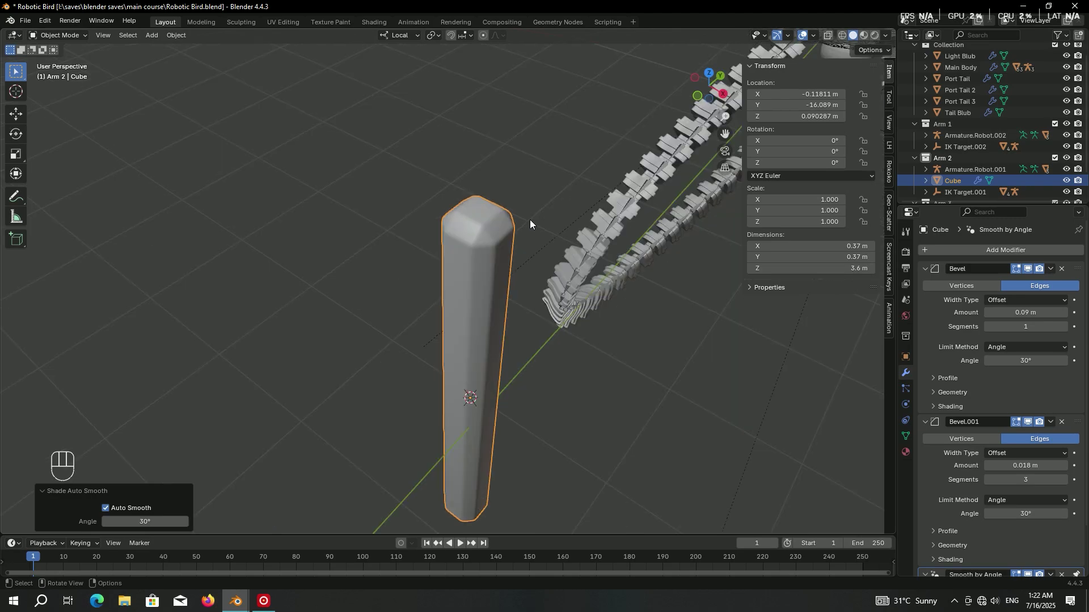
Delete the bar's top face and snap the 3D cursor to that top end.
{"action": "key", "text": "Tab"}
{"action": "key", "text": "3"}
{"action": "key", "text": "x"}
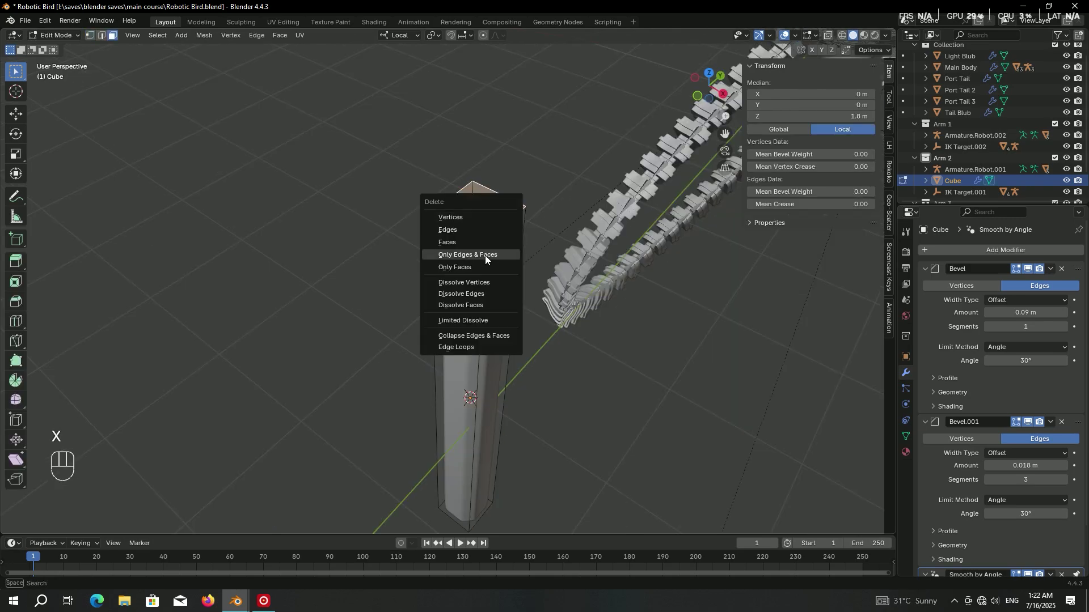
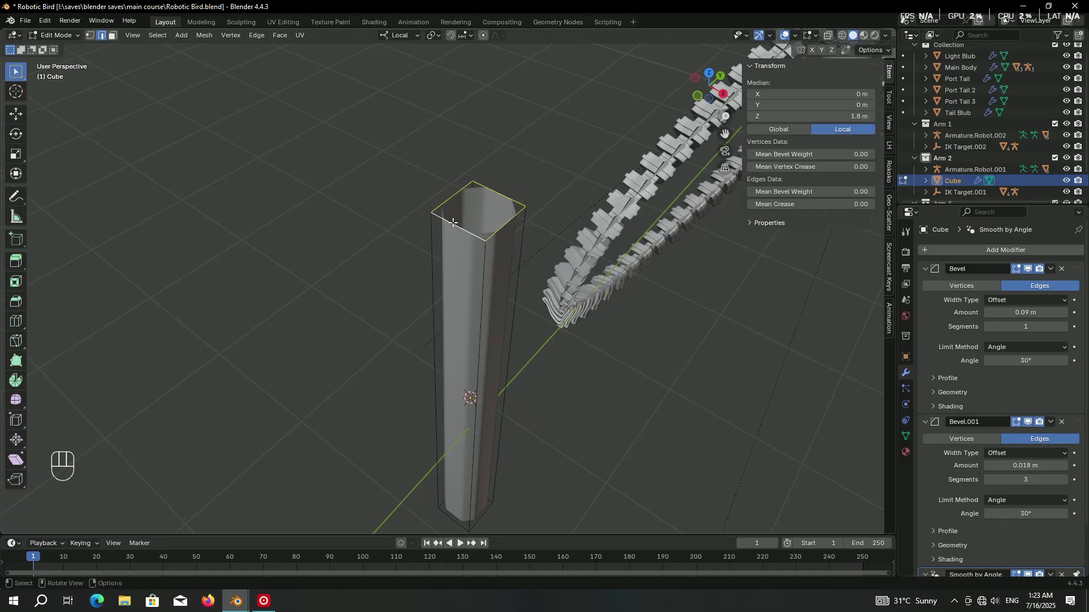
{"action": "key", "text": "shift+s"}
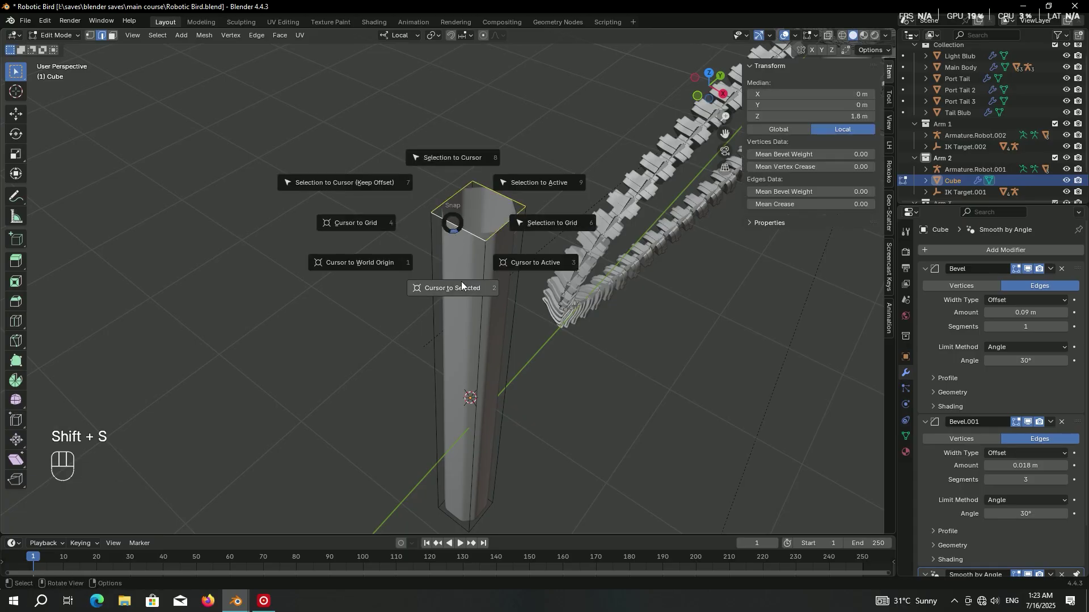
{"action": "key", "text": "Tab"}
Set the bar's origin to the 3D cursor and test-rotate it, cancelling the rotation.
{"action": "left_click_drag", "start_coordinate": [475, 269], "coordinate": [561, 333]}
{"action": "key", "text": "r"}
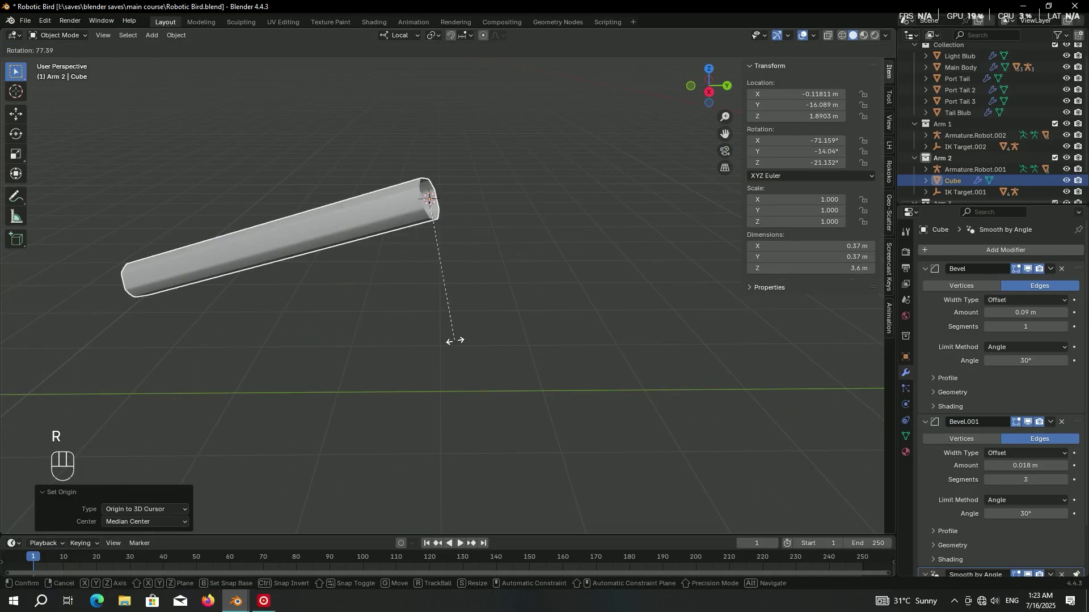
{"action": "right_click", "coordinate": [599, 189]}
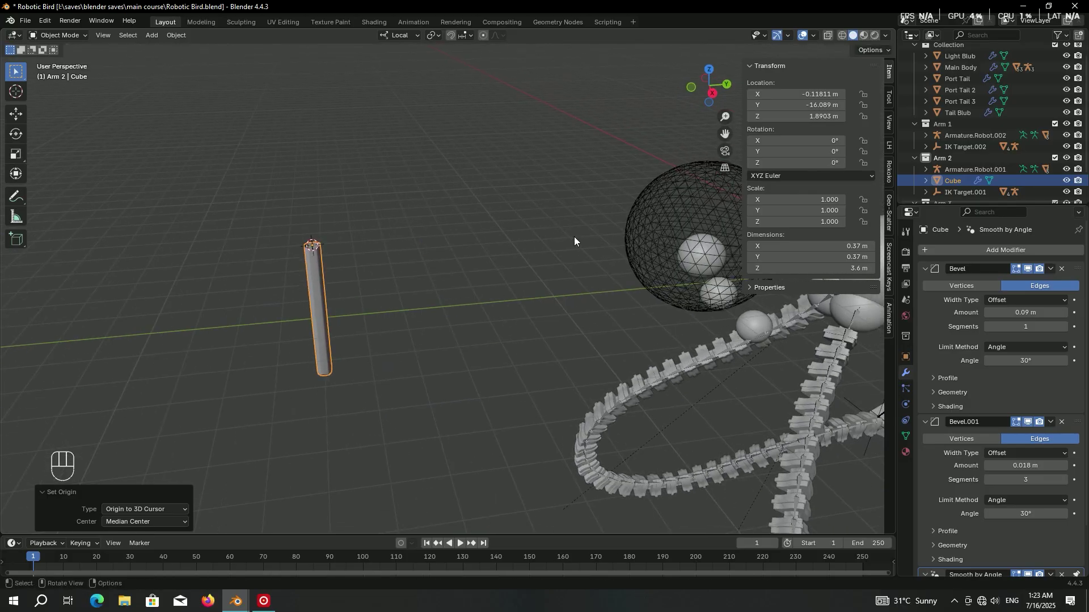
Rename the bar Tail 1, snap it onto the body's tail joint and tilt it about -67.6°.
{"action": "key", "text": "shift+s"}
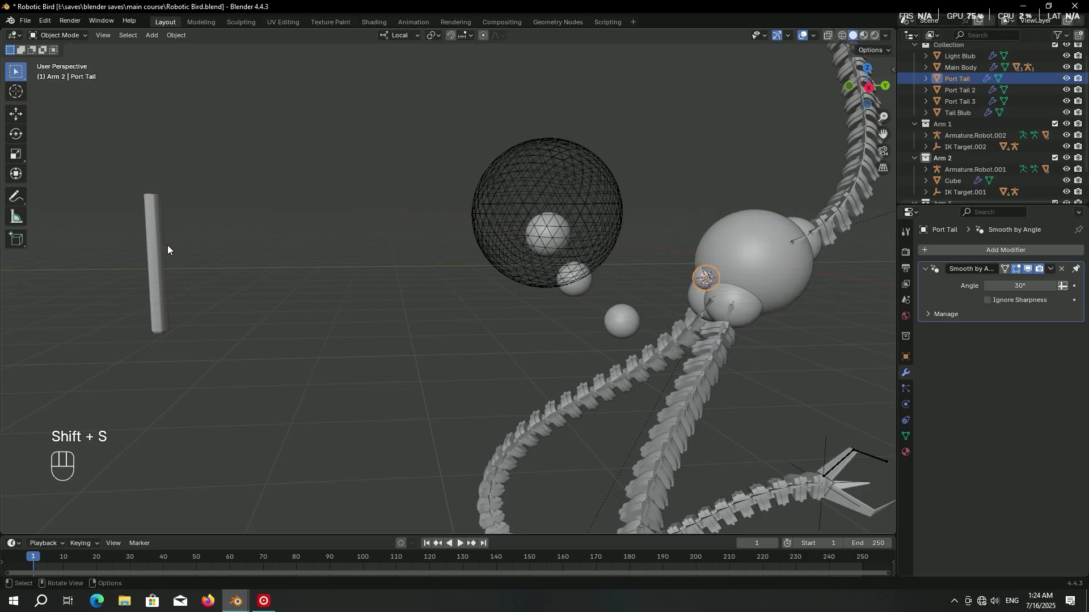
{"action": "key", "text": "F2"}
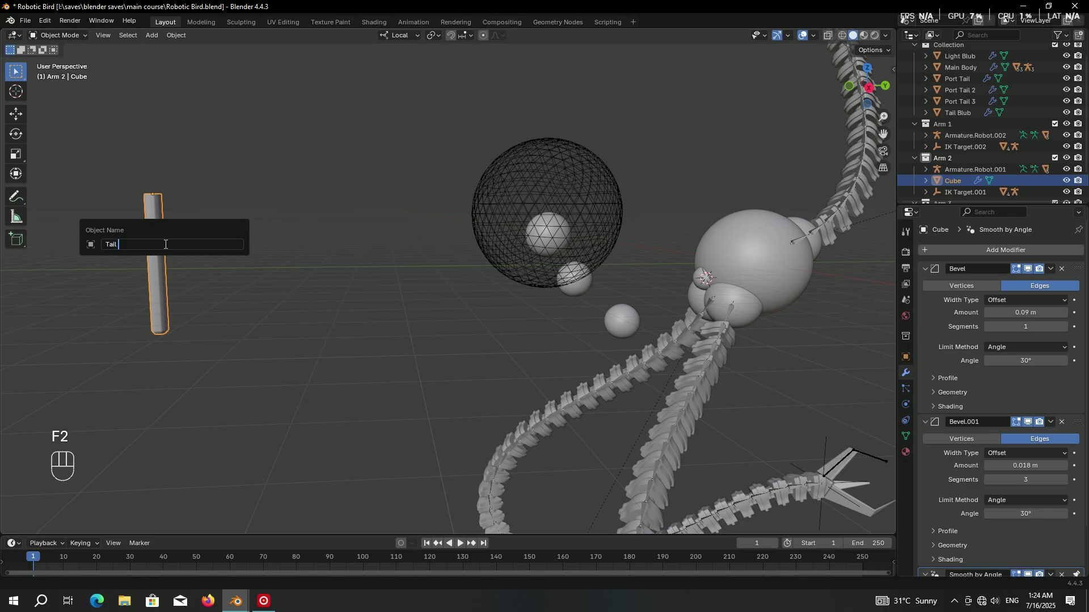
{"action": "key", "text": "shift+s"}
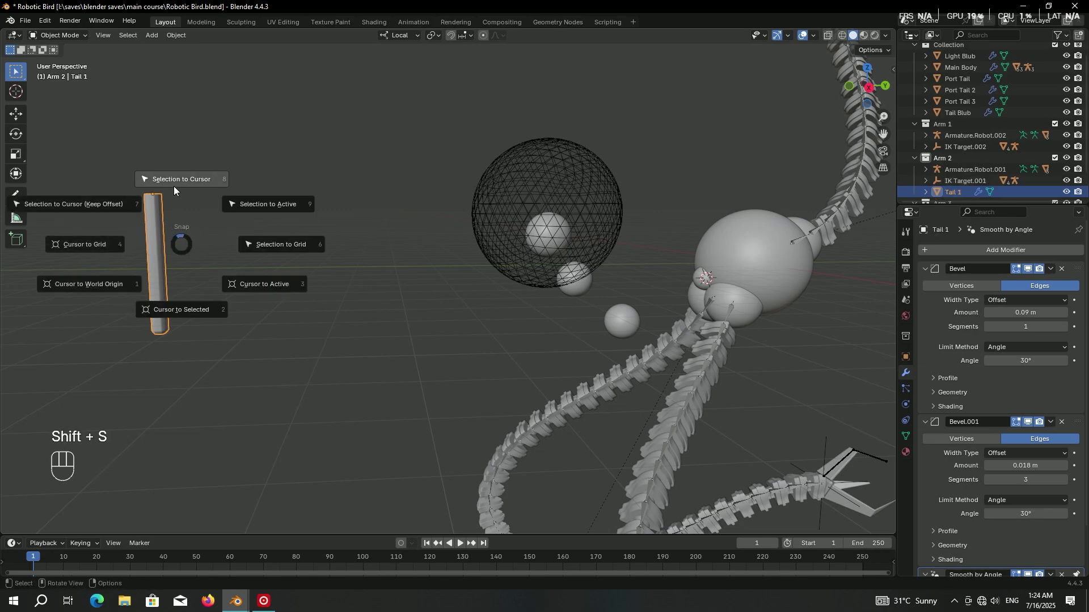
{"action": "key", "text": "KP_3"}
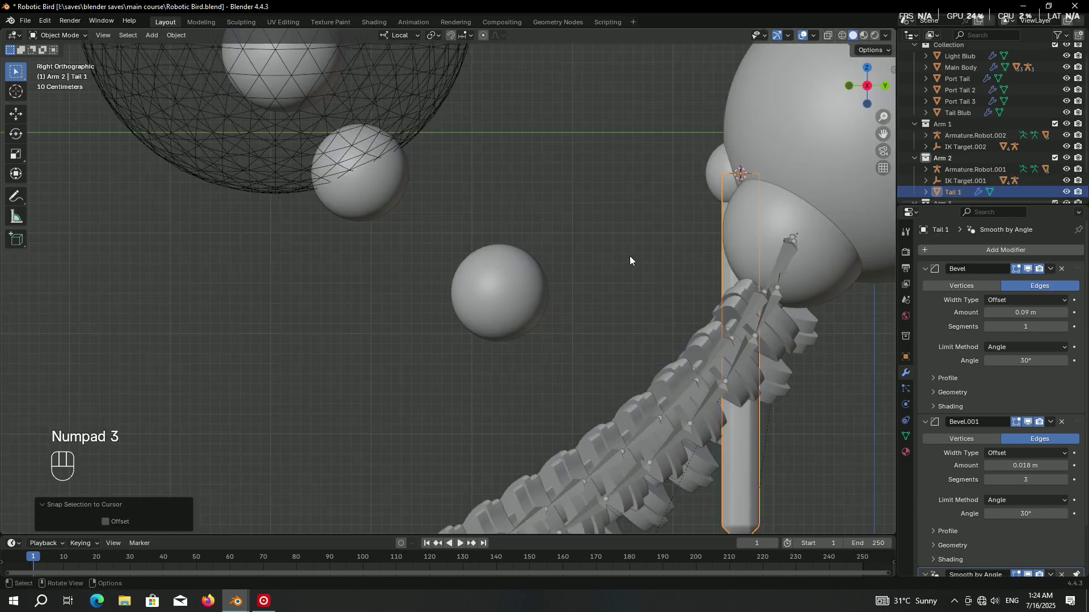
{"action": "key", "text": "r"}
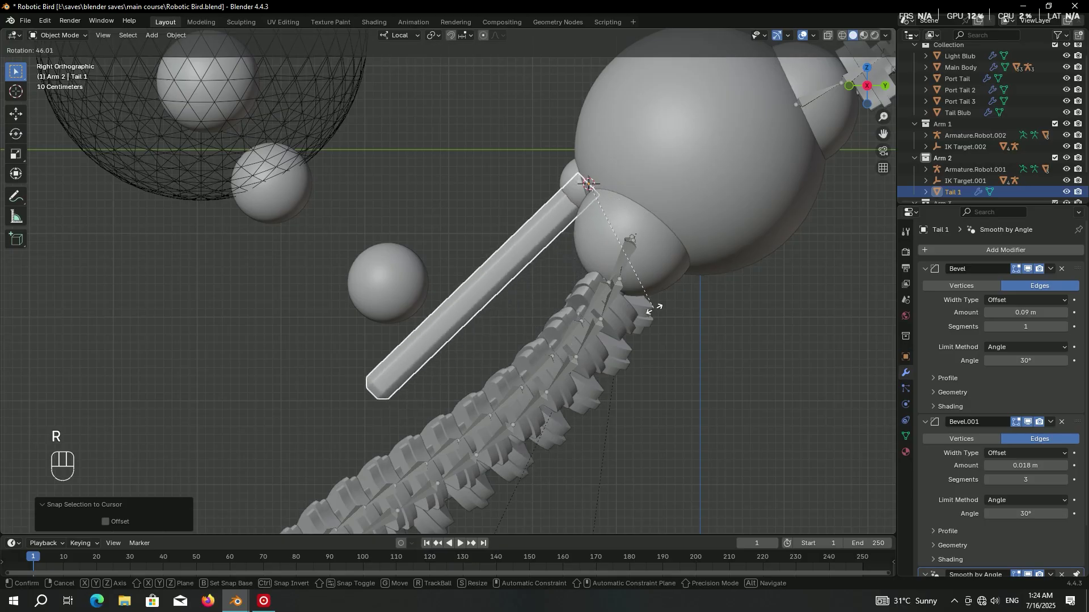
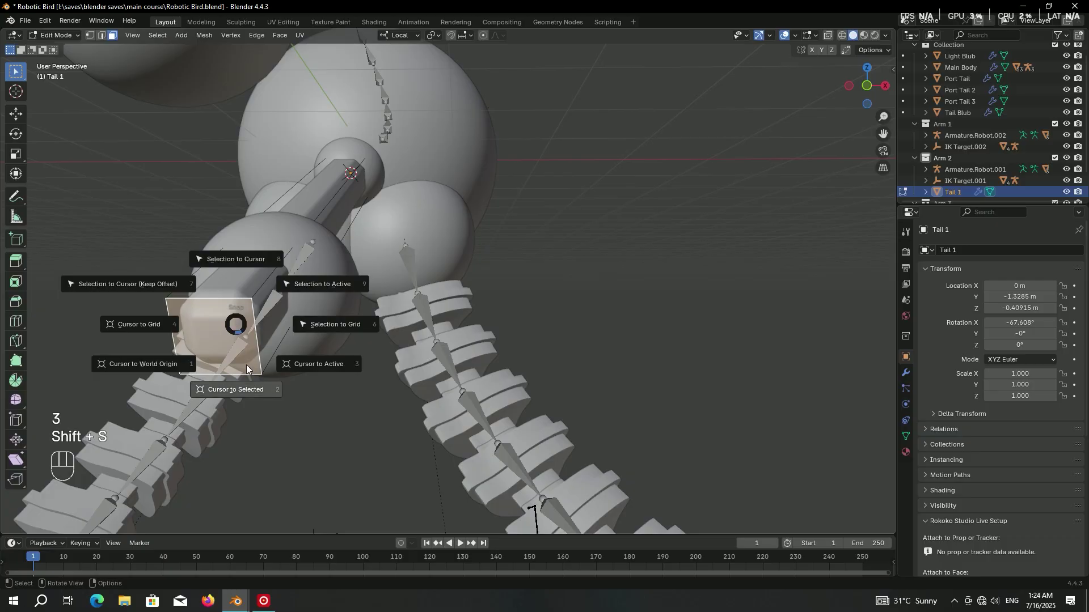
Snap the Port Tail 2 joint ball onto the outer end of Tail 1.
{"action": "key", "text": "Tab"}
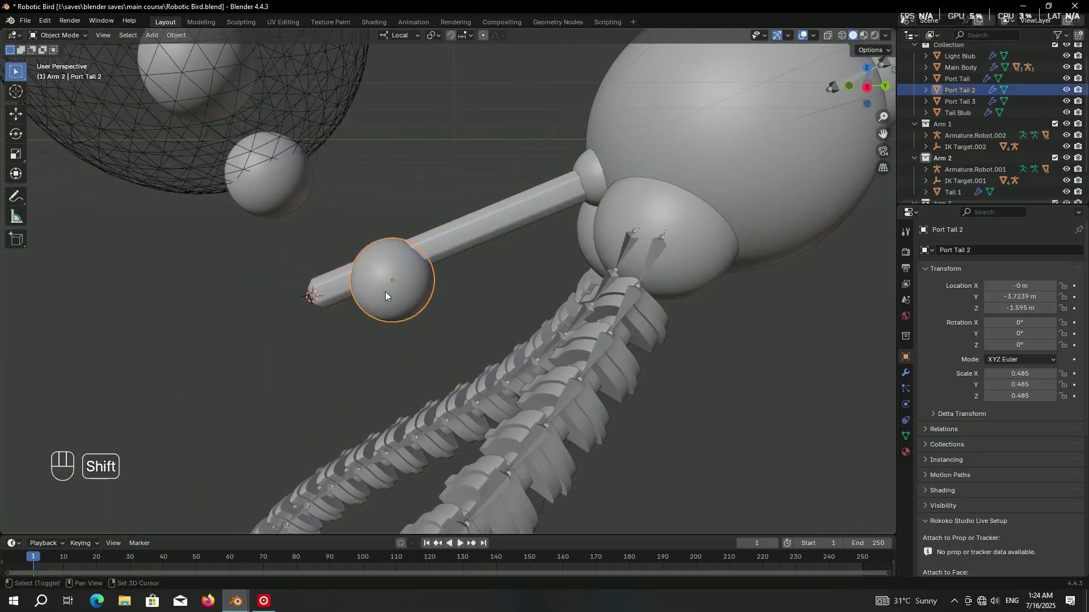
{"action": "key", "text": "shift+s"}
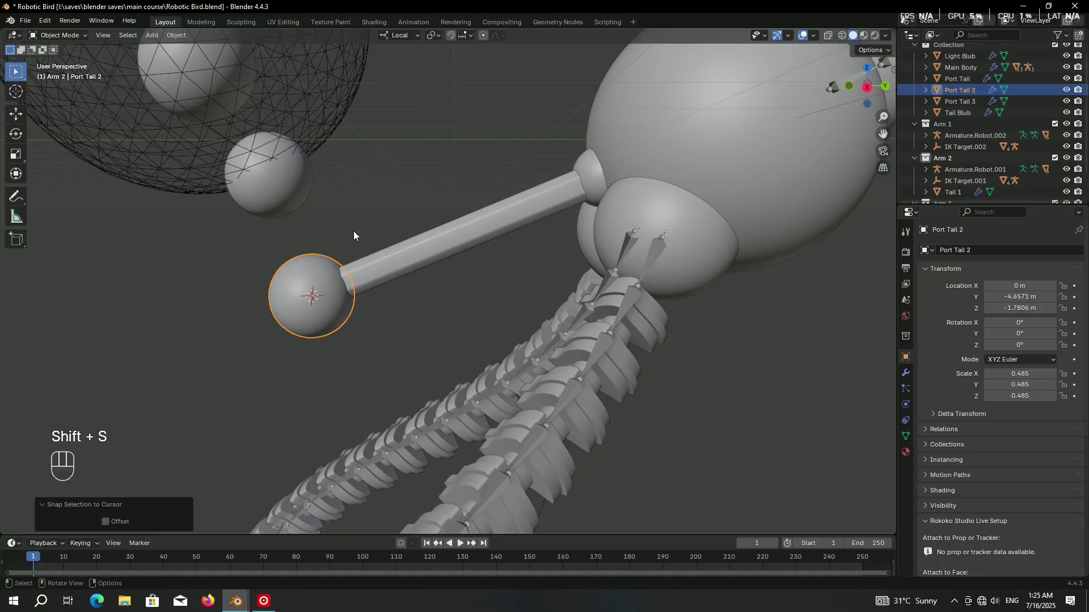
{"action": "key", "text": "g"}
{"action": "key", "text": "ctrl+z"}
{"action": "key", "text": "g"}
{"action": "left_click", "coordinate": [348, 234]}
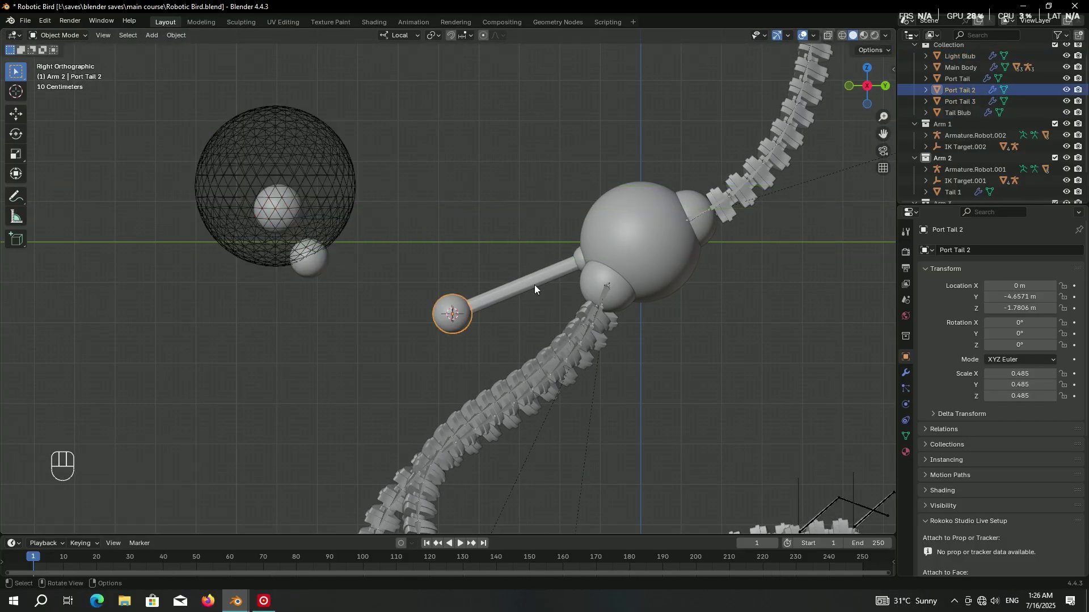
Duplicate the rod onto Port Tail 2, rotate it 45° and rename it Tail 2.
{"action": "key", "text": "shift+d"}
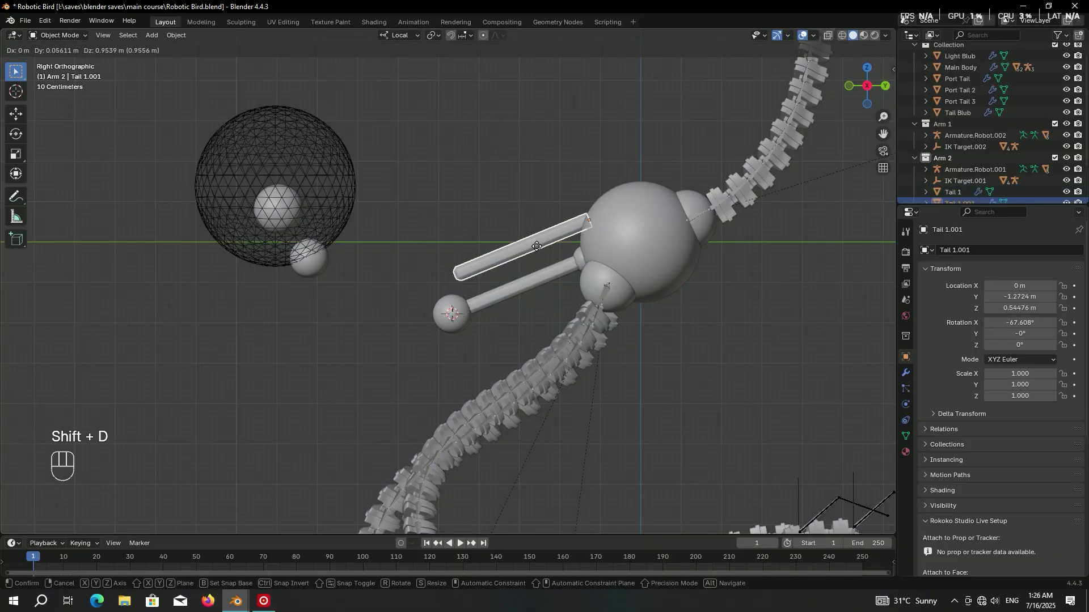
{"action": "left_click", "coordinate": [540, 250]}
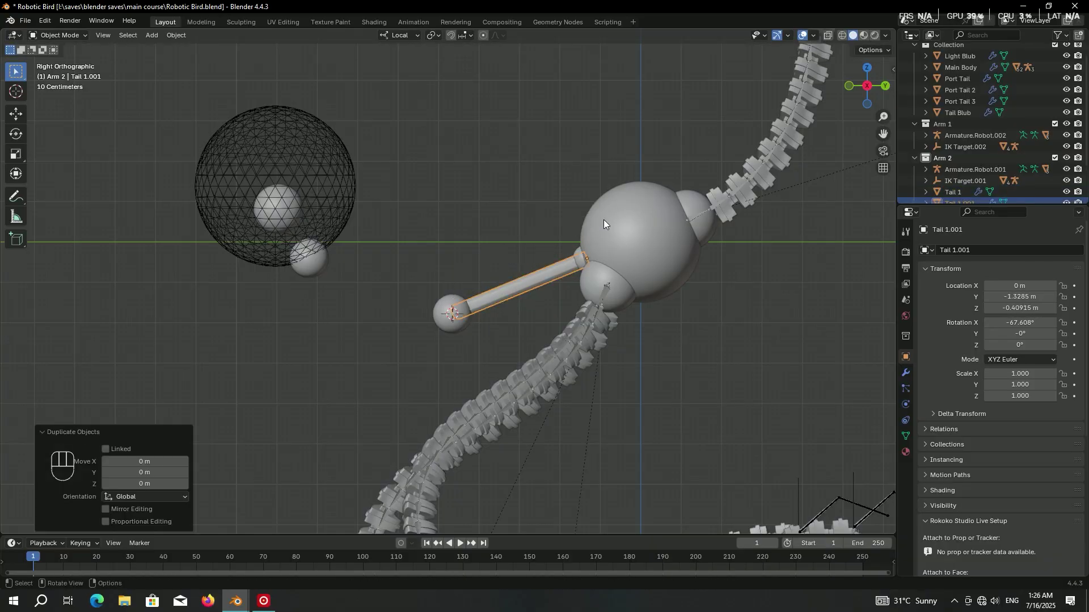
{"action": "left_click_drag", "start_coordinate": [658, 195], "coordinate": [720, 217]}
{"action": "right_click", "coordinate": [720, 217]}
{"action": "key", "text": "r"}
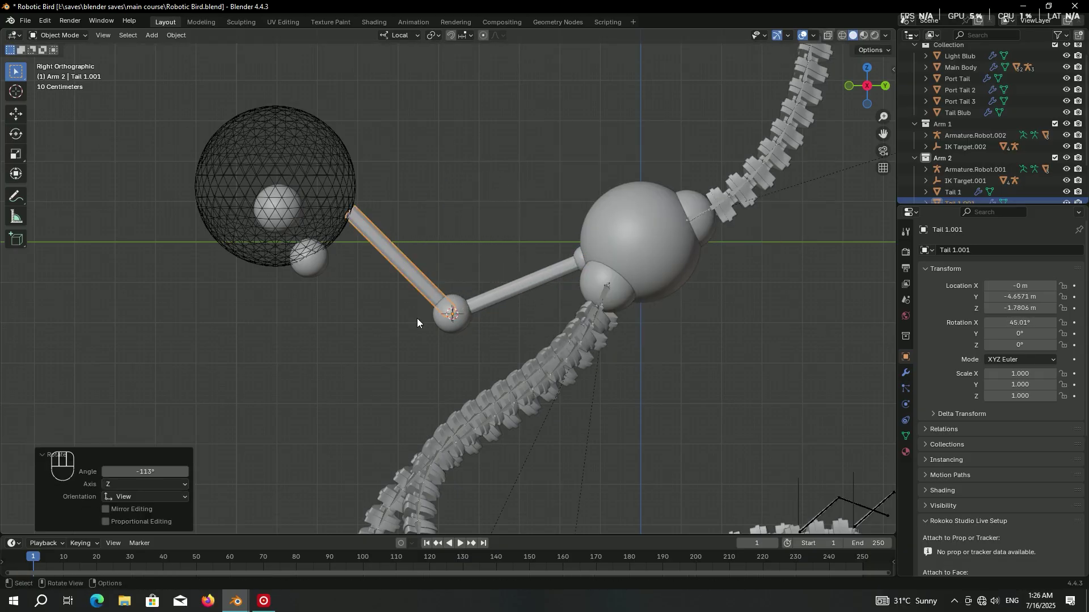
{"action": "key", "text": "F2"}
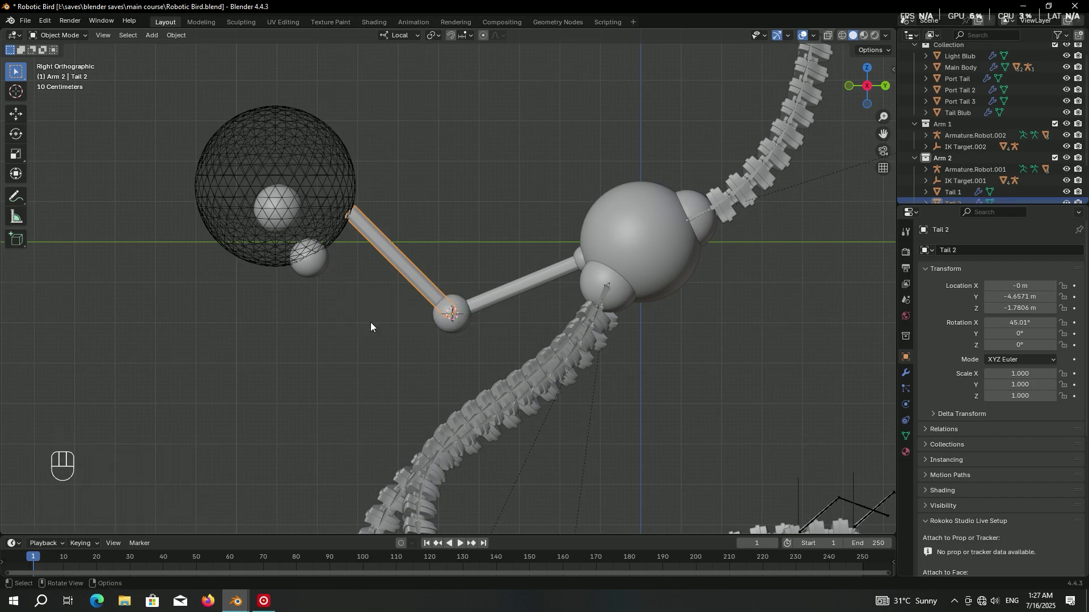
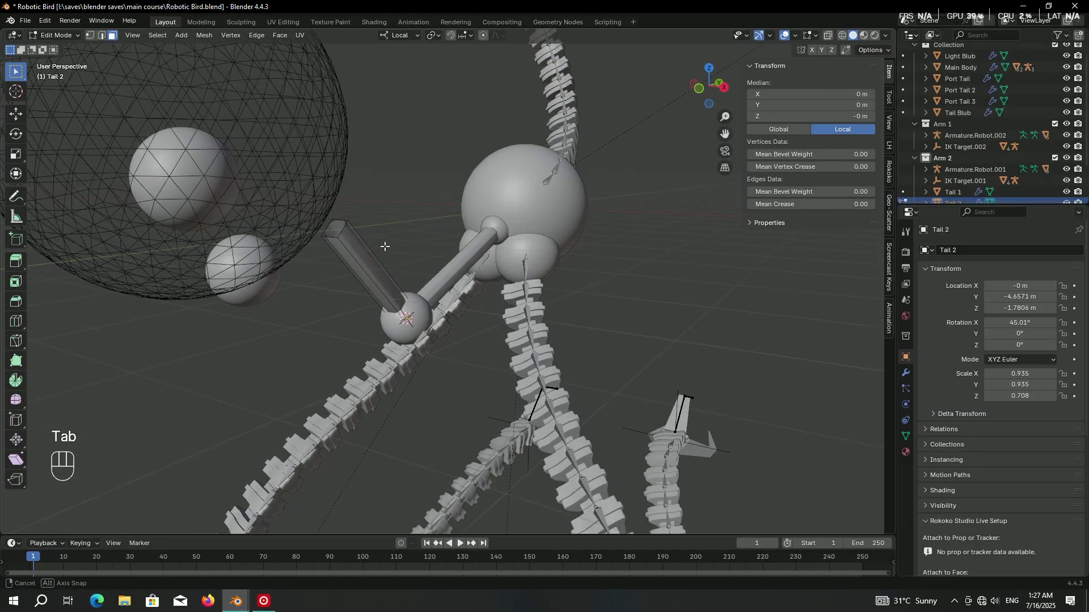
Snap the 3D cursor to the far tip of Tail 2 in Edit Mode.
{"action": "key", "text": "2"}
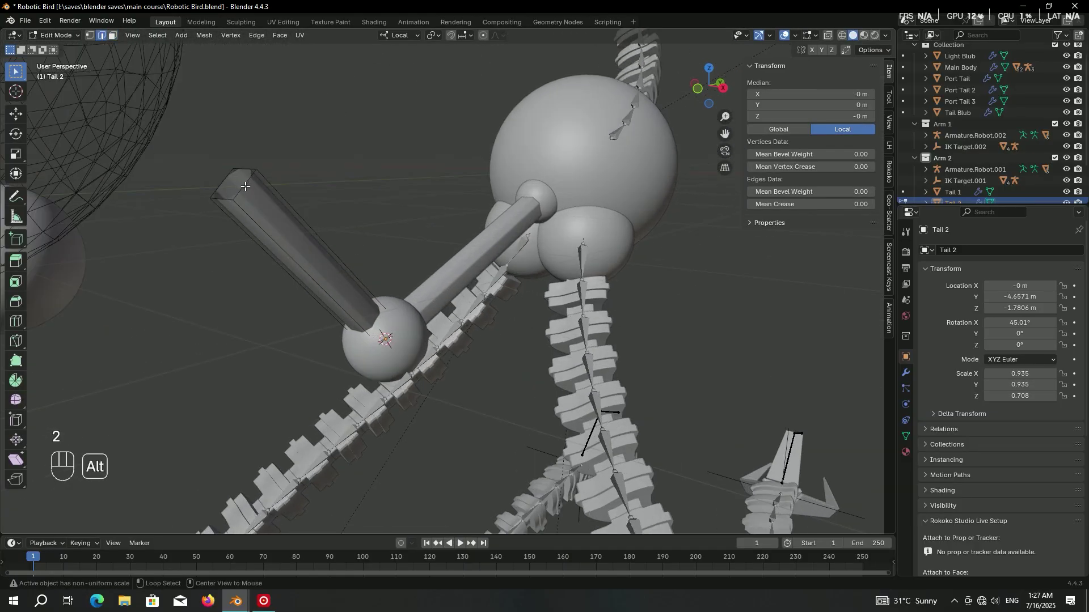
{"action": "key", "text": "shift+s"}
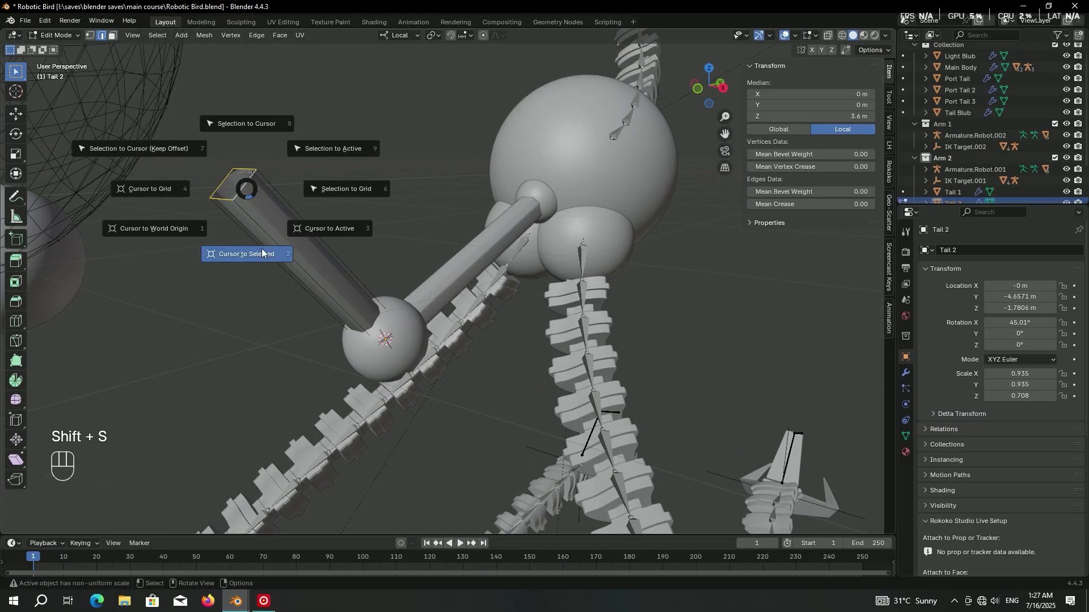
Snap Port Tail 3 with its glass spheres onto Tail 2's tip and save the file.
{"action": "key", "text": "Tab"}
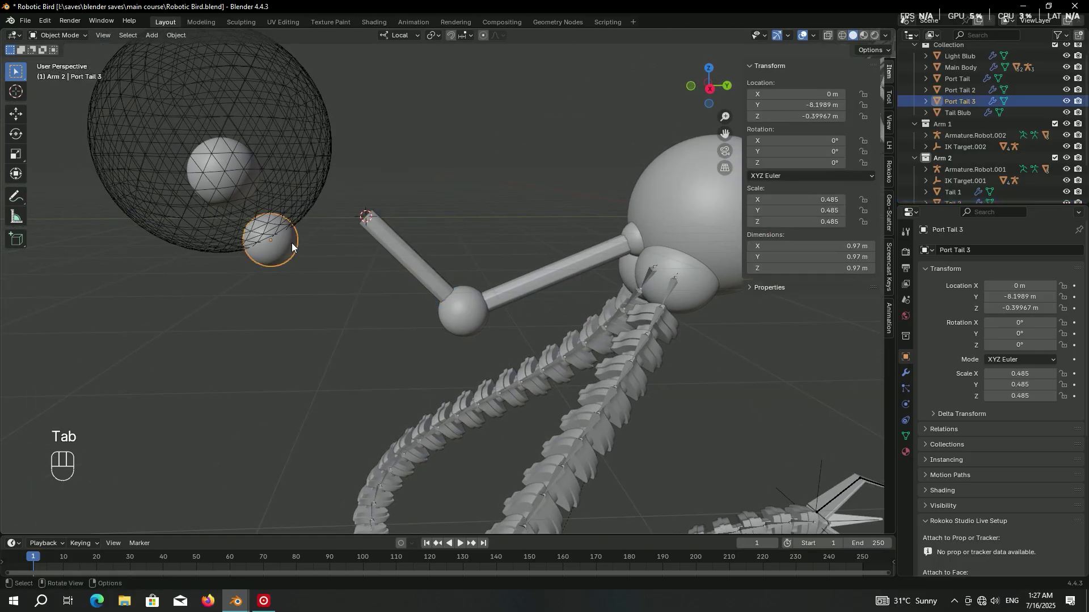
{"action": "key", "text": "shift+s"}
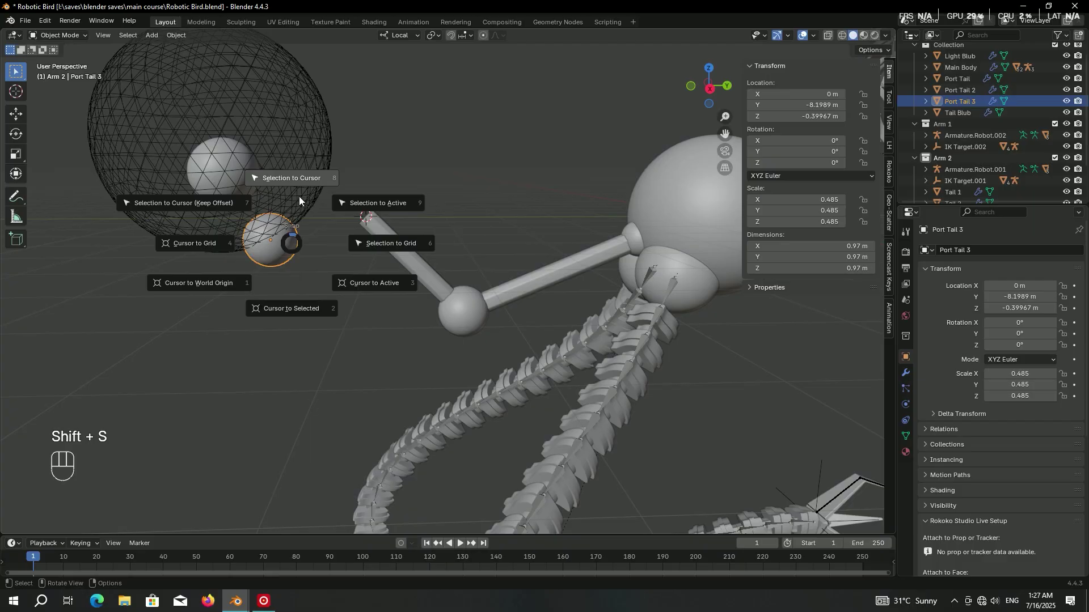
{"action": "key", "text": "KP_3"}
{"action": "left_click", "coordinate": [343, 83]}
{"action": "key", "text": "g"}
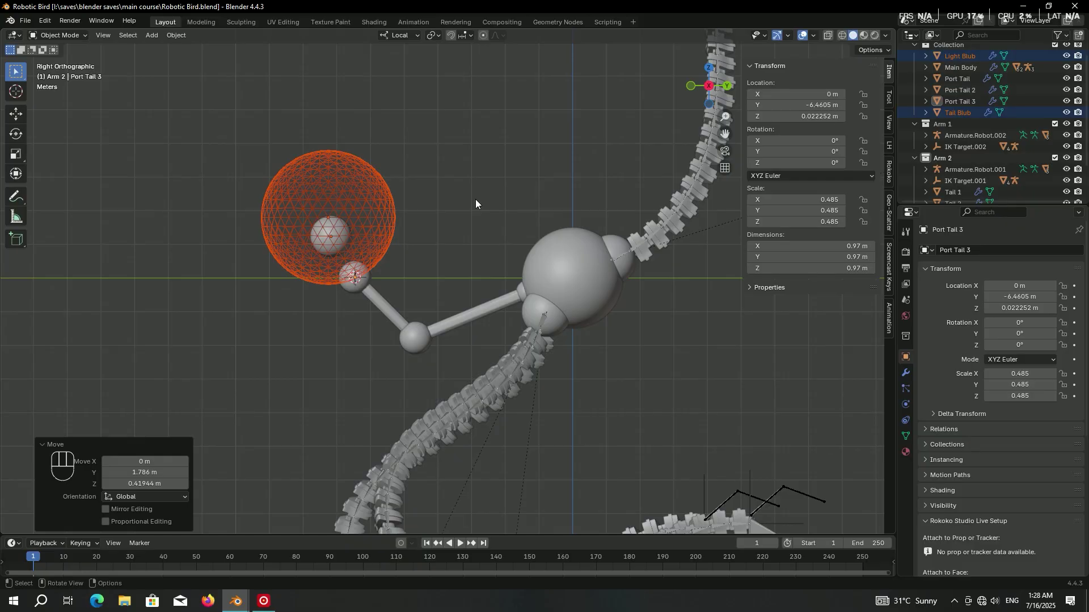
{"action": "key", "text": "ctrl+s"}
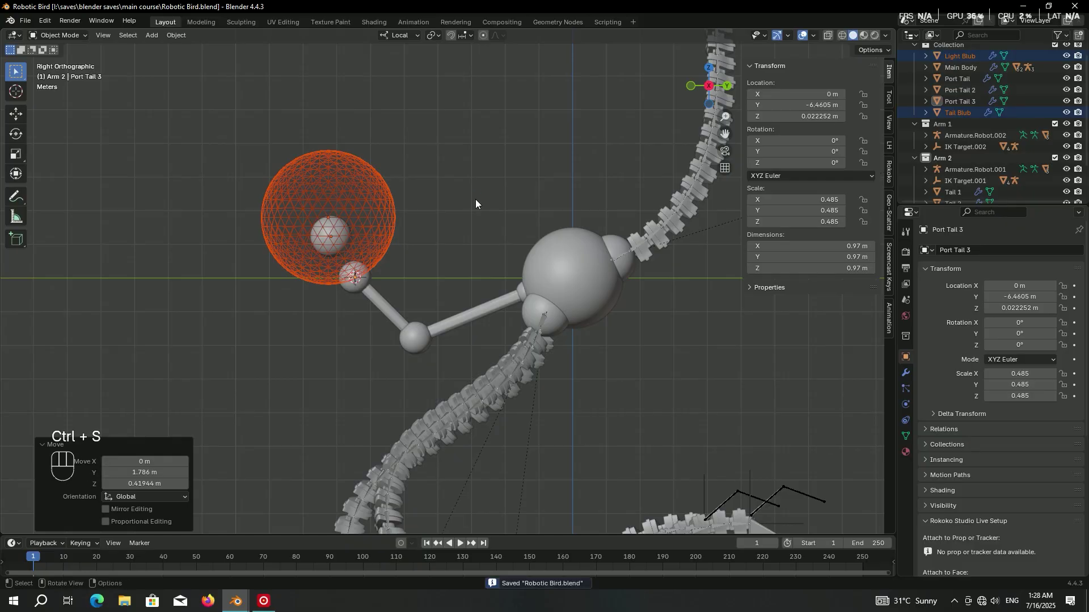
Place the 3D cursor at the Port Tail base joint ready for a new armature.
{"action": "key", "text": "ctrl+z"}
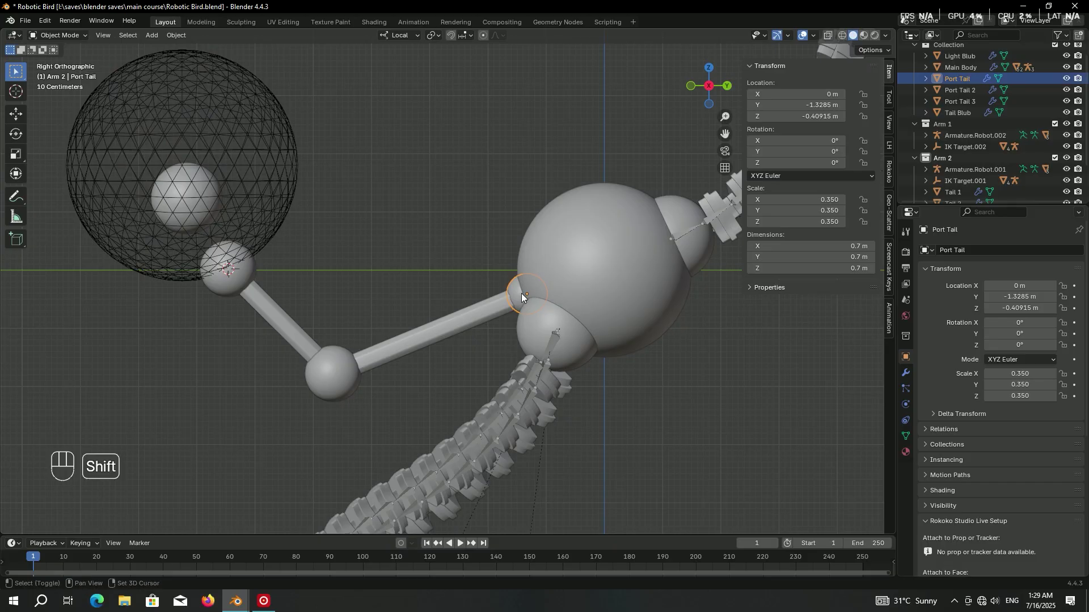
{"action": "key", "text": "shift+s"}
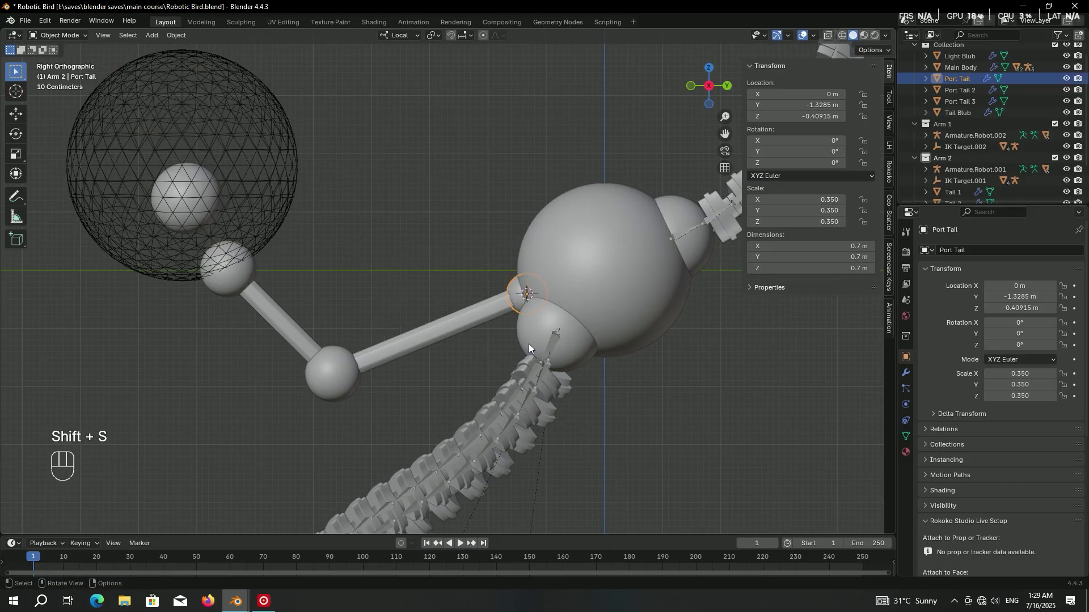
Add an armature at the tail's base joint, displayed as Stick and drawn In Front.
{"action": "key", "text": "shift+a"}
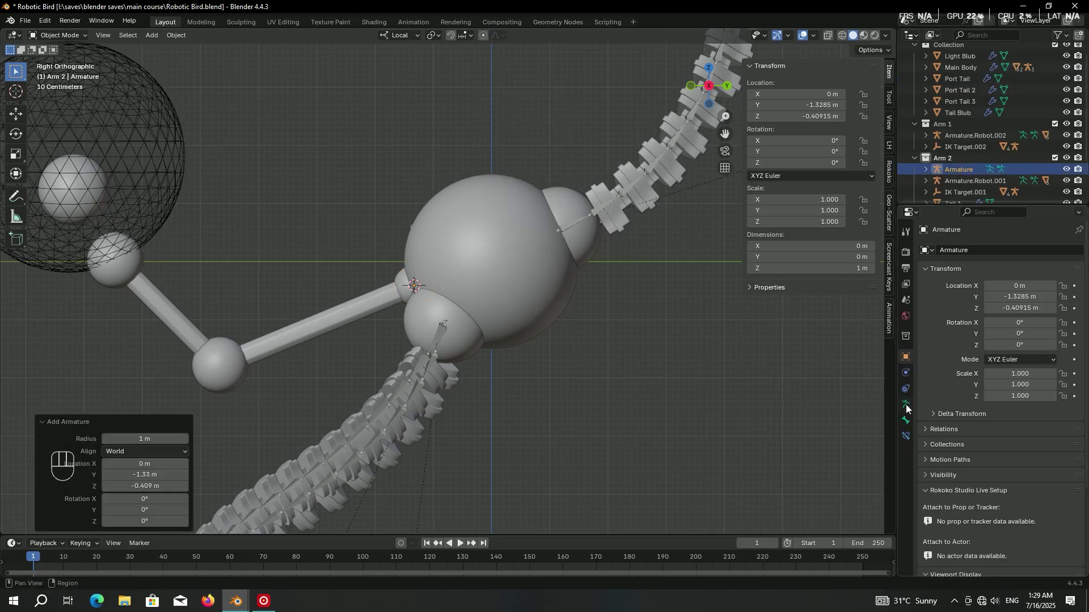
{"action": "left_click", "coordinate": [960, 437]}
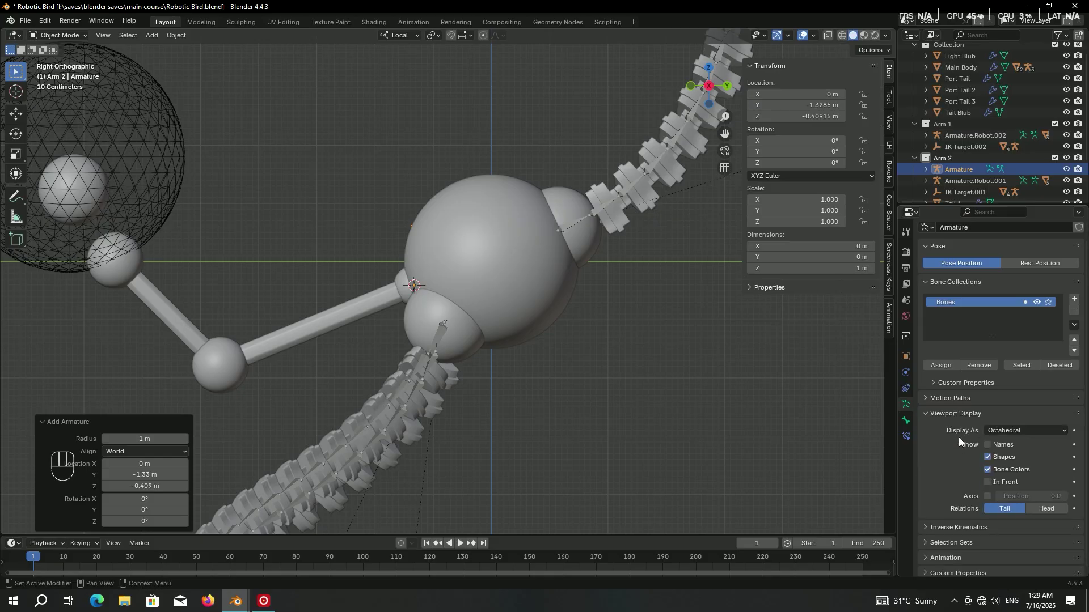
{"action": "left_click_drag", "start_coordinate": [1008, 434], "coordinate": [1003, 456]}
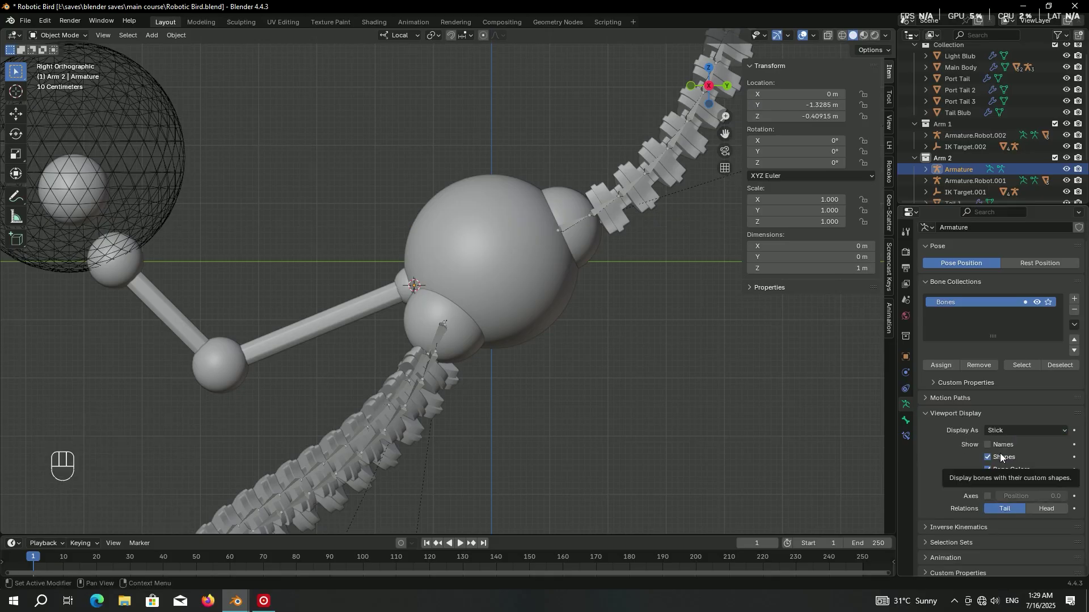
{"action": "left_click", "coordinate": [1002, 491]}
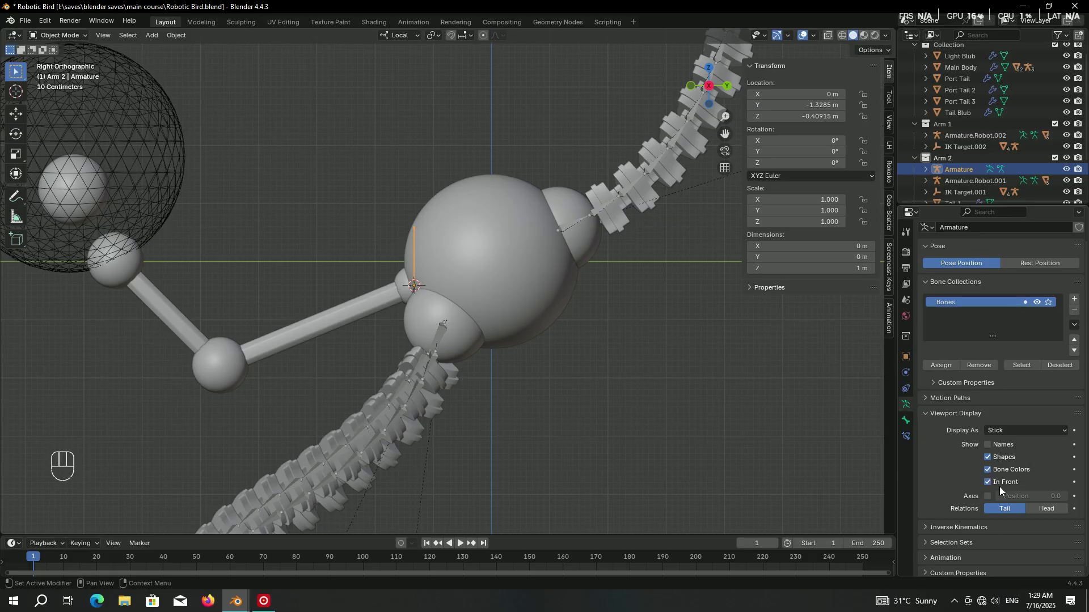
{"action": "left_click", "coordinate": [423, 333]}
Run the first bone along the lower rod to the elbow joint and extrude a second bone.
{"action": "key", "text": "shift+s"}
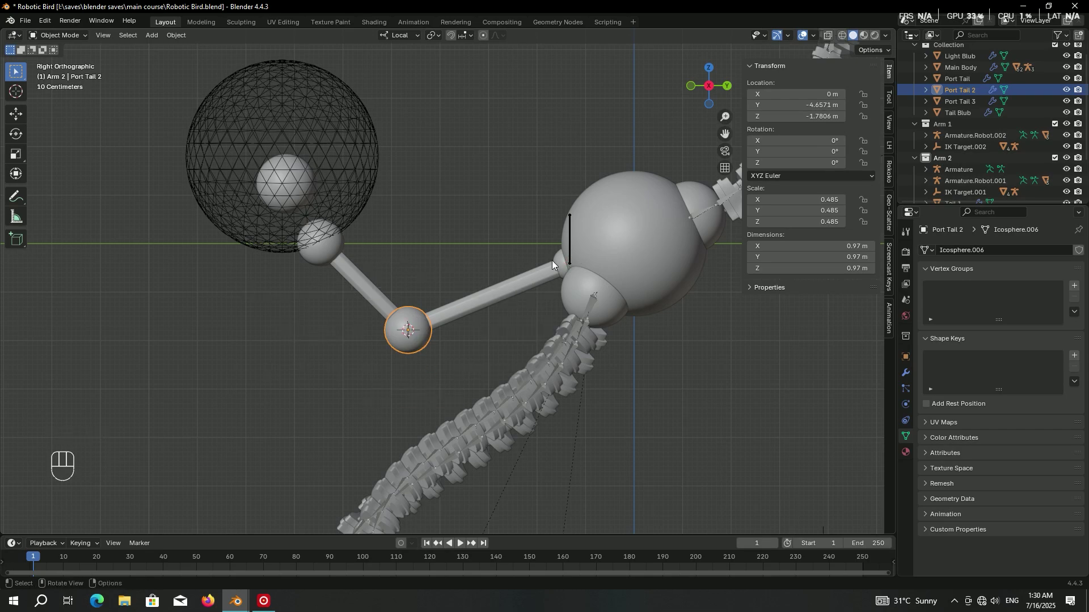
{"action": "key", "text": "Tab"}
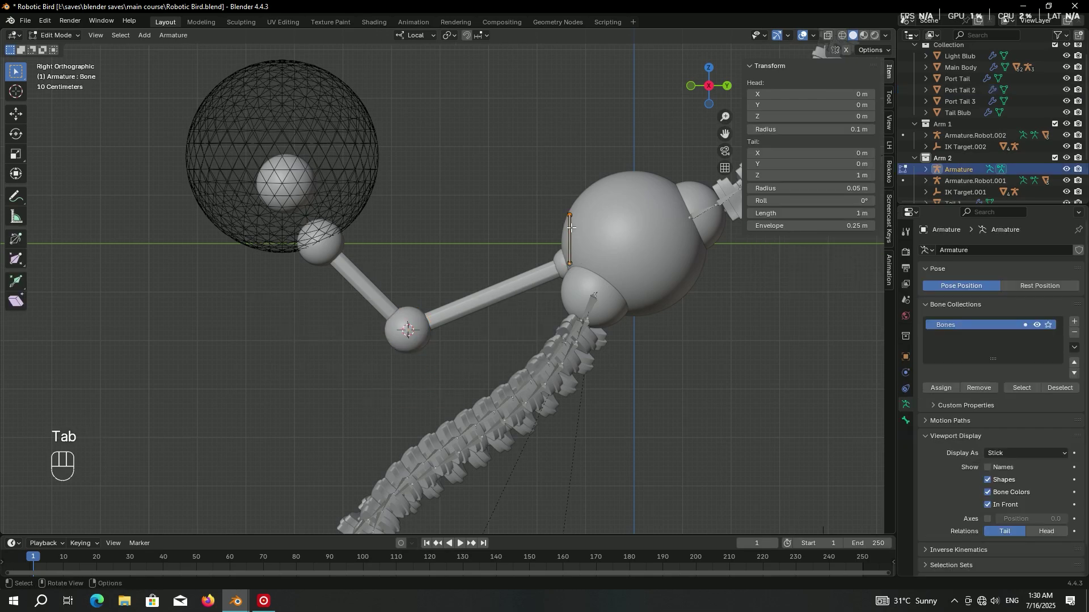
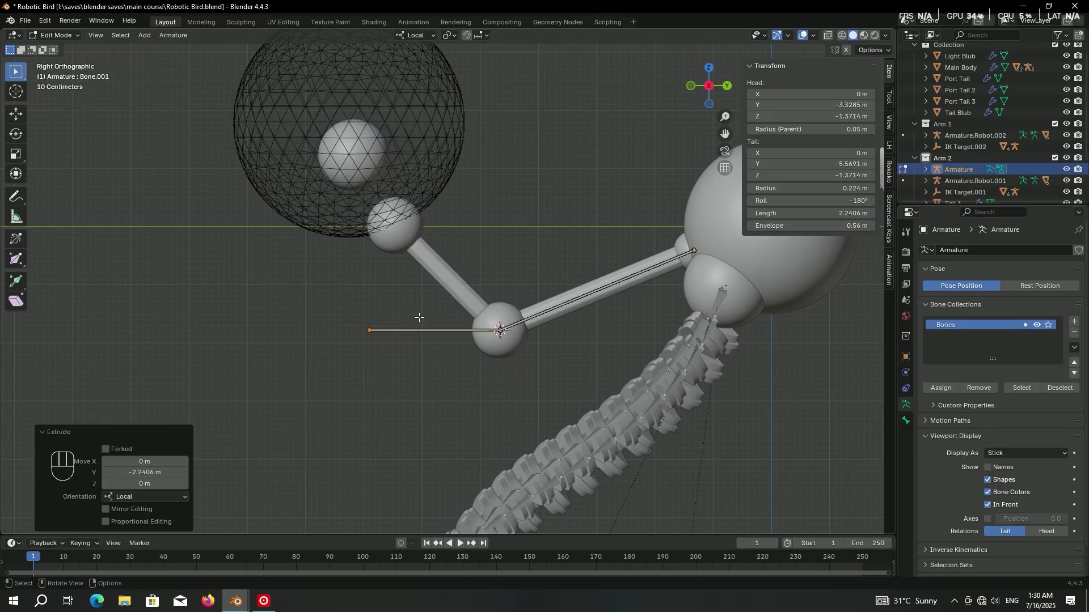
{"action": "key", "text": "Tab"}
{"action": "key", "text": "Tab"}
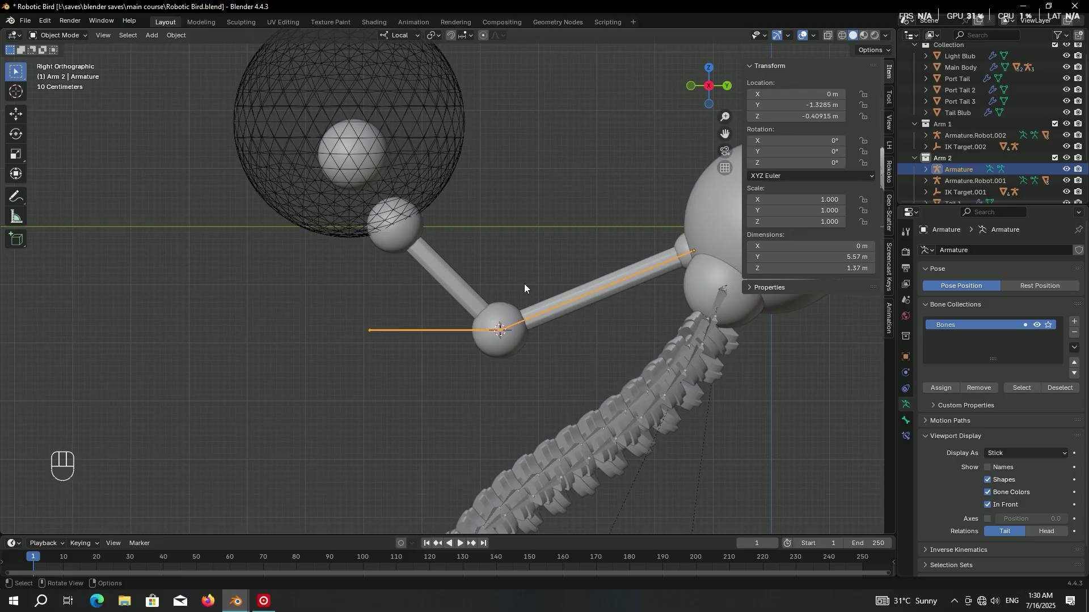
Snap the second bone's tip to the end ball Port Tail 3 via the 3D cursor.
{"action": "left_click", "coordinate": [415, 235]}
{"action": "key", "text": "shift+s"}
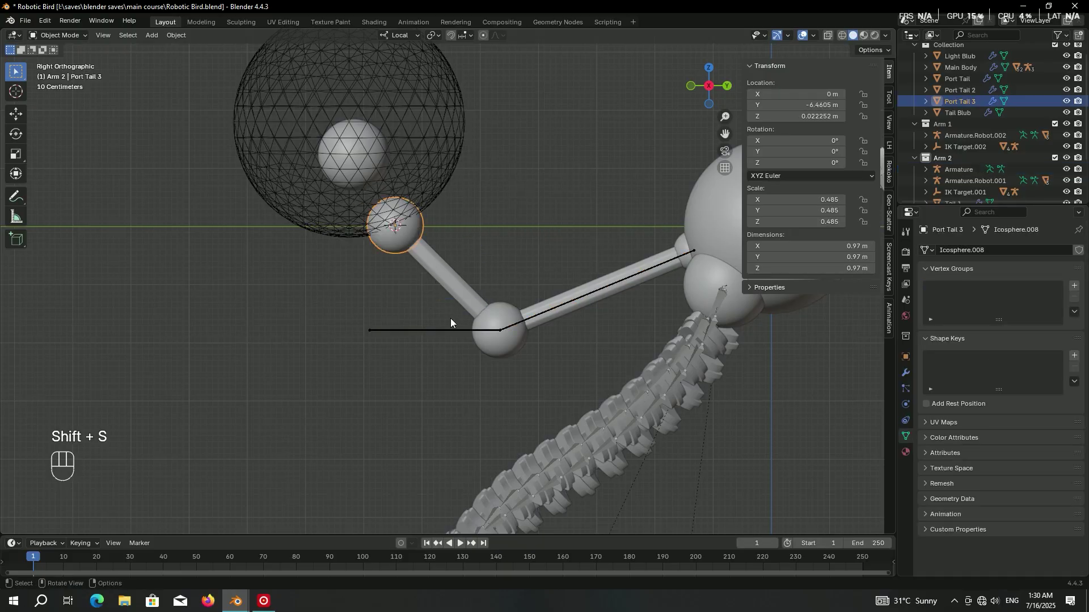
{"action": "left_click", "coordinate": [447, 334]}
{"action": "key", "text": "Tab"}
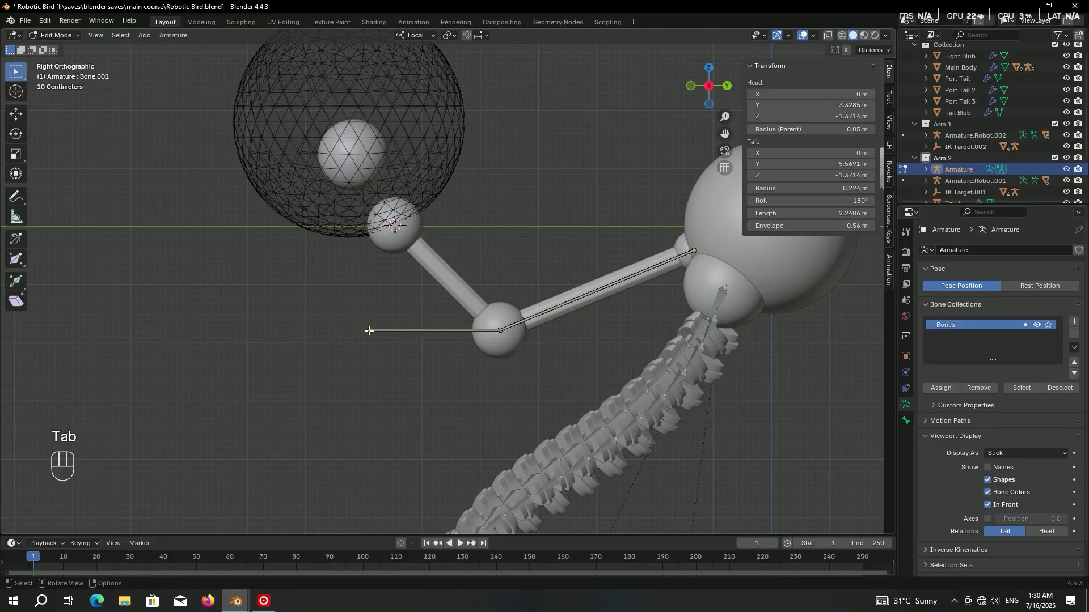
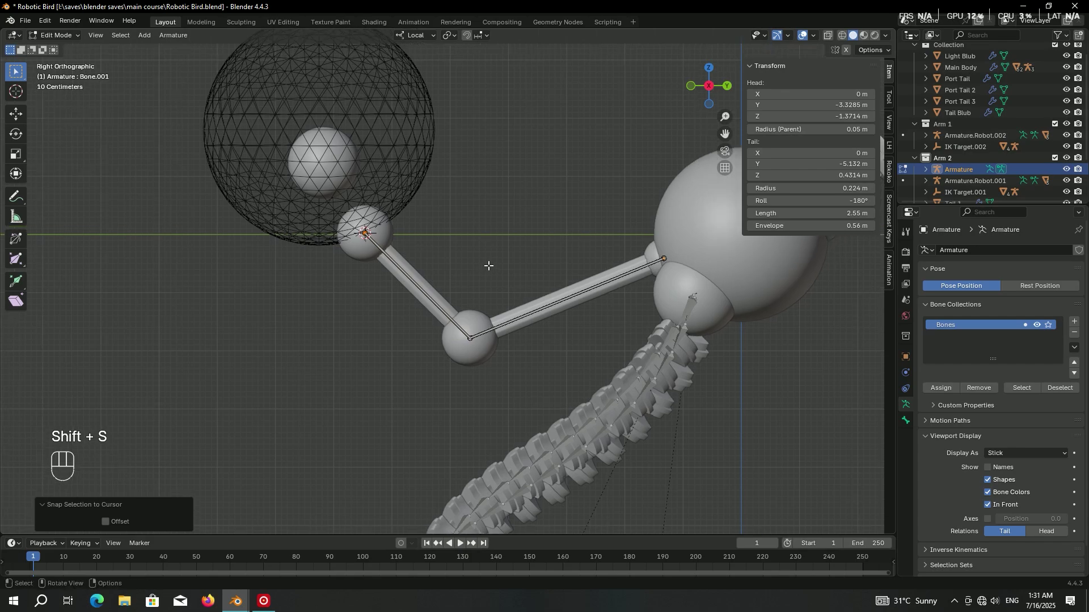
{"action": "key", "text": "Tab"}
Check the armature in Pose Mode with the first bone active, then return to Object Mode.
{"action": "left_click_drag", "start_coordinate": [503, 264], "coordinate": [419, 273]}
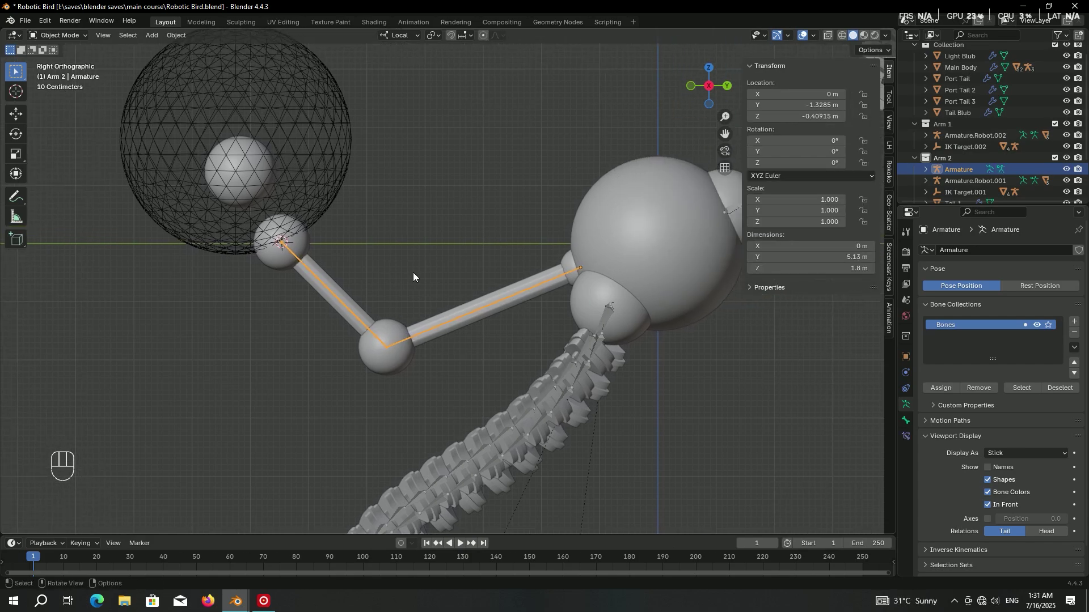
{"action": "left_click", "coordinate": [576, 265]}
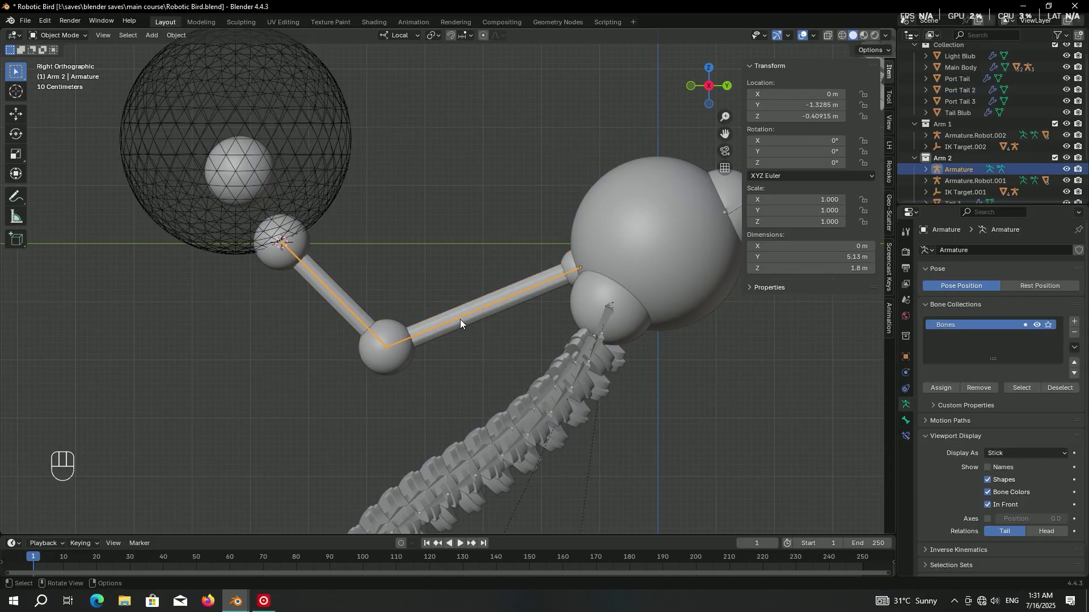
{"action": "key", "text": "ctrl+Tab"}
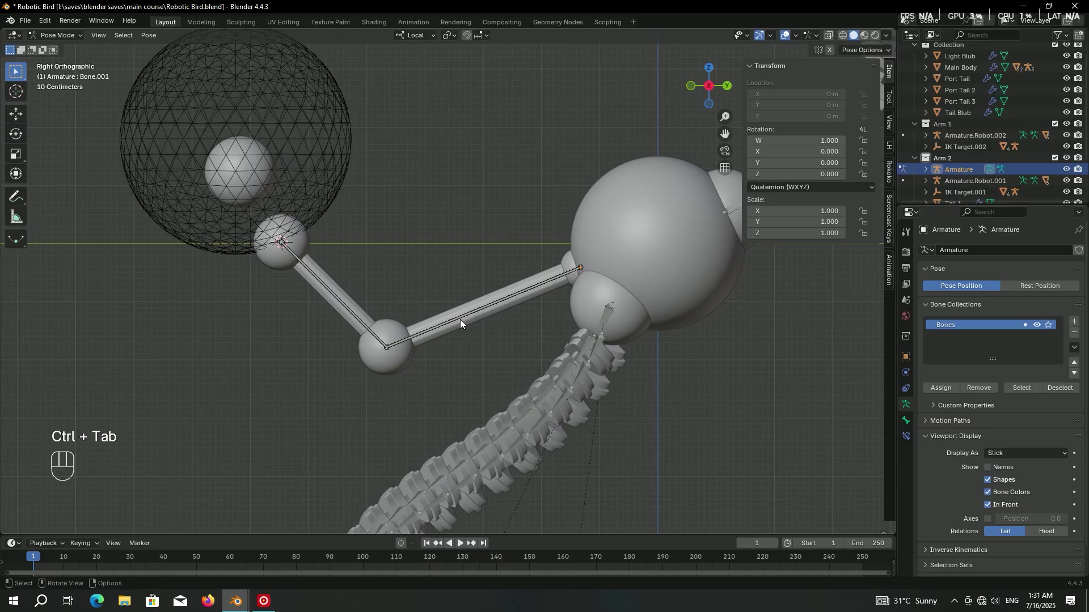
{"action": "left_click_drag", "start_coordinate": [85, 37], "coordinate": [467, 281]}
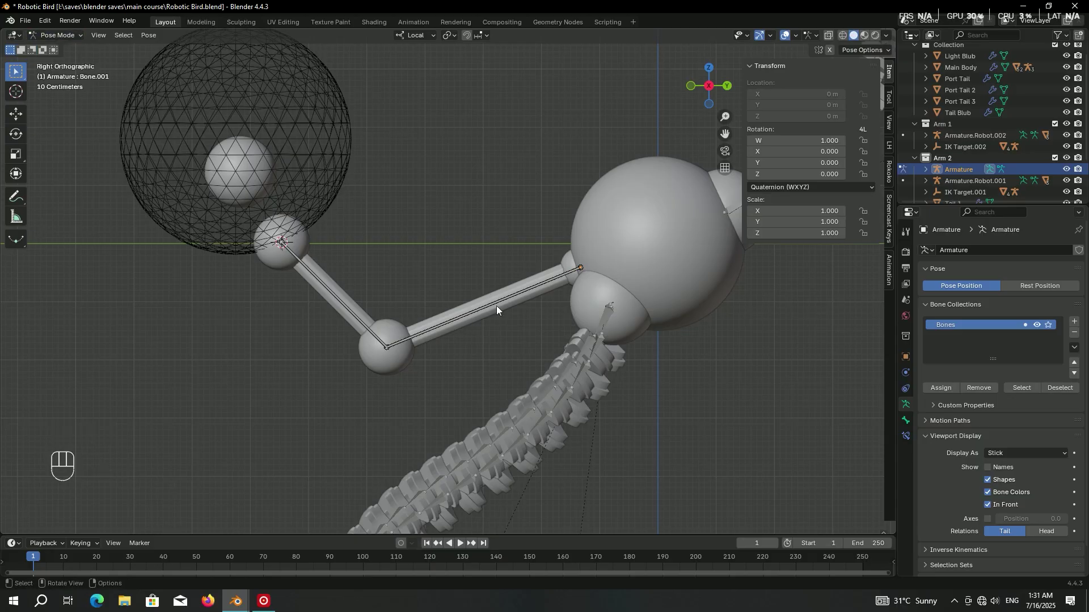
{"action": "key", "text": "ctrl+Tab"}
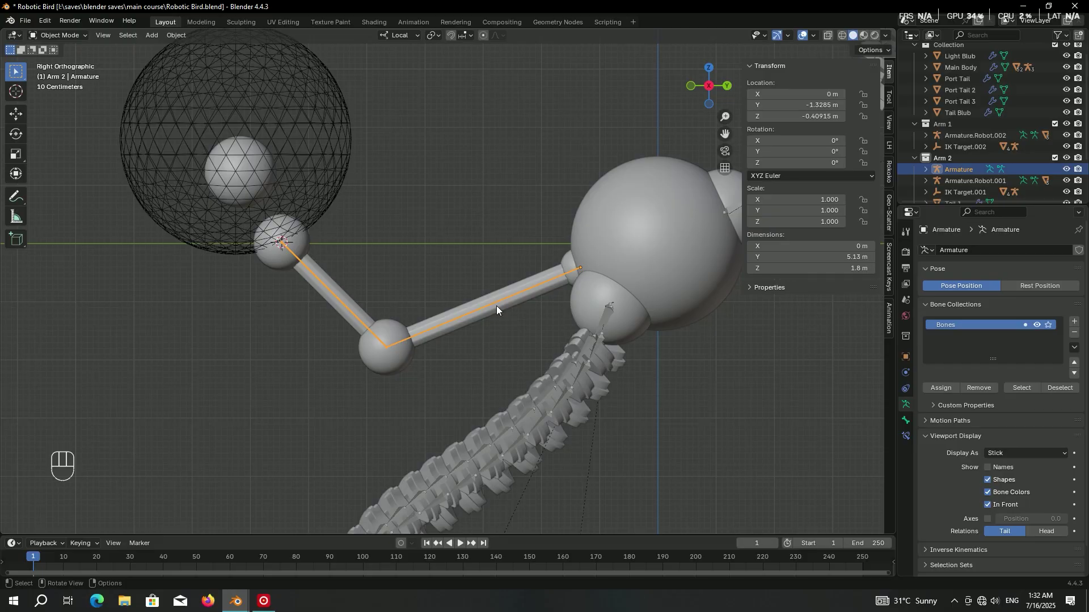
Parent Port Tail and Port Tail 2 to the first bone and test-rotate it in Pose Mode, cancelling.
{"action": "left_click", "coordinate": [576, 266]}
{"action": "left_click", "coordinate": [378, 328]}
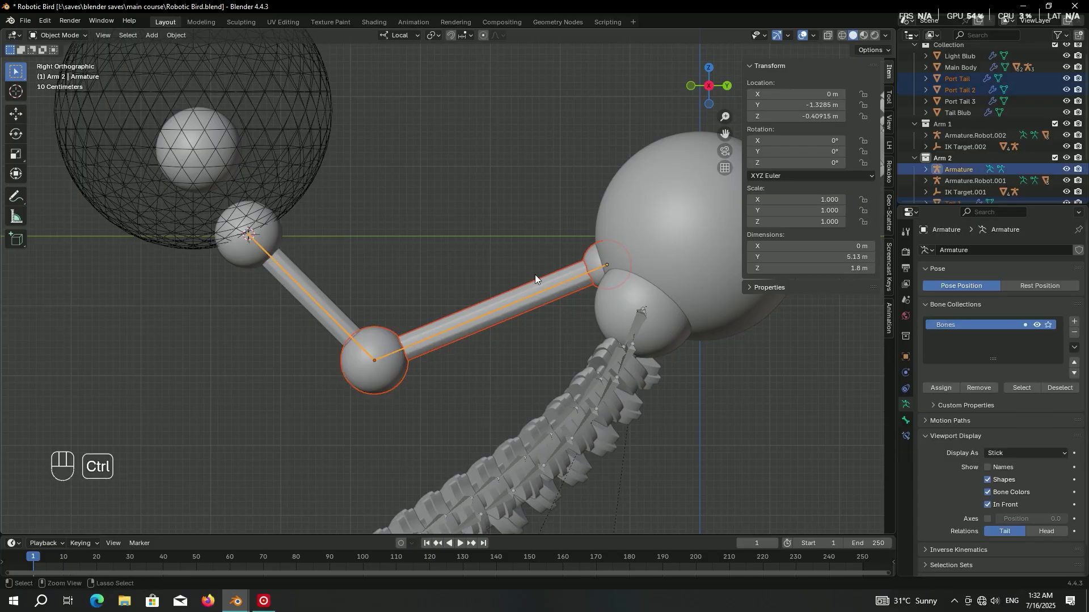
{"action": "key", "text": "ctrl+p"}
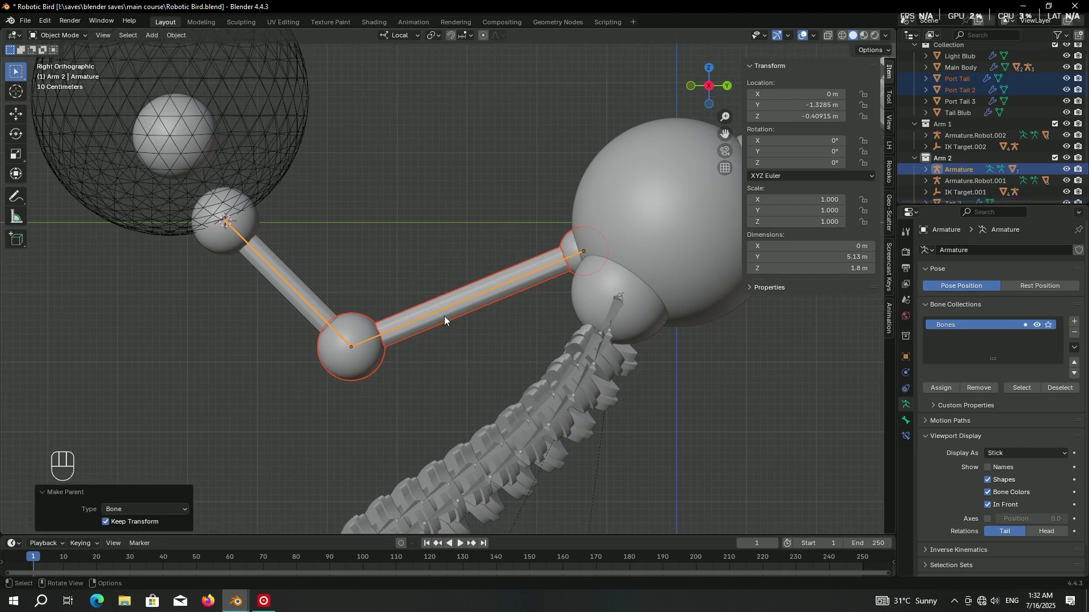
{"action": "key", "text": "ctrl+Tab"}
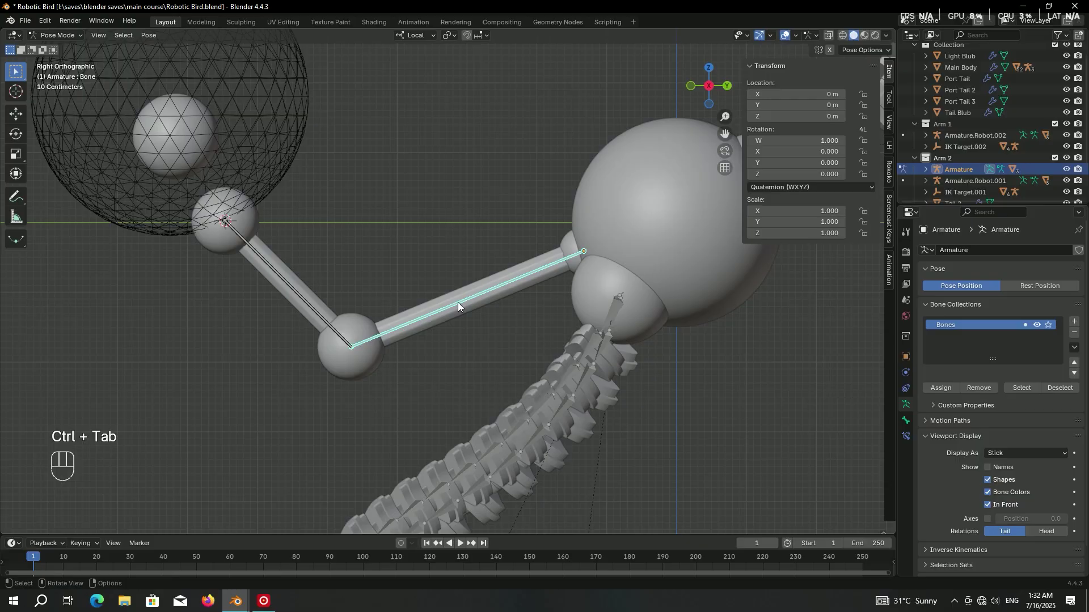
{"action": "key", "text": "r"}
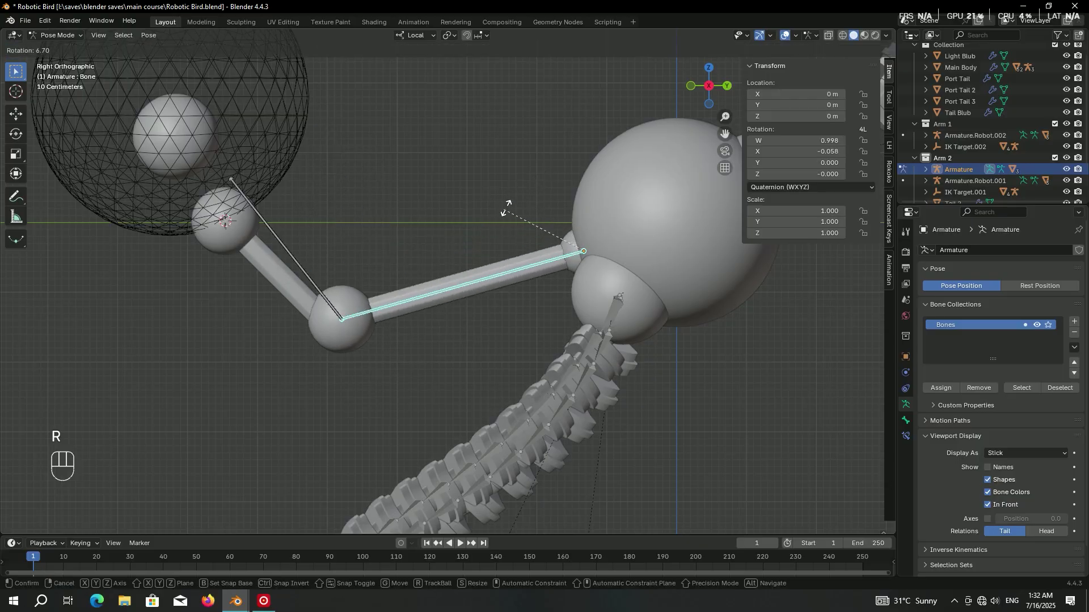
{"action": "key", "text": "ctrl+z"}
{"action": "left_click", "coordinate": [296, 288]}
Parent the upper tail rod to the armature's second bone.
{"action": "key", "text": "ctrl+Tab"}
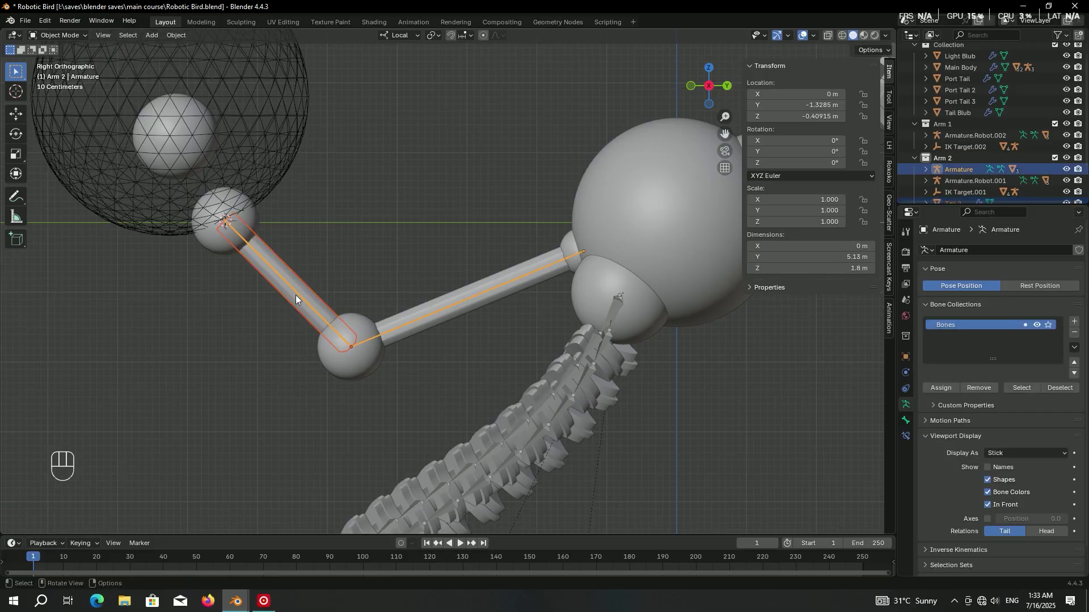
{"action": "key", "text": "ctrl+p"}
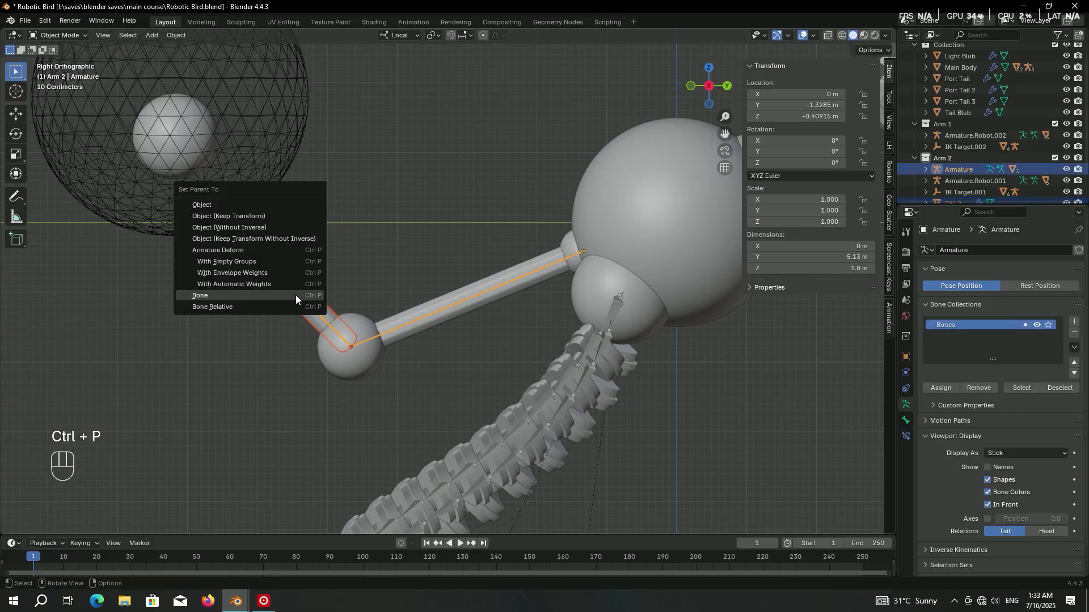
{"action": "left_click", "coordinate": [303, 298]}
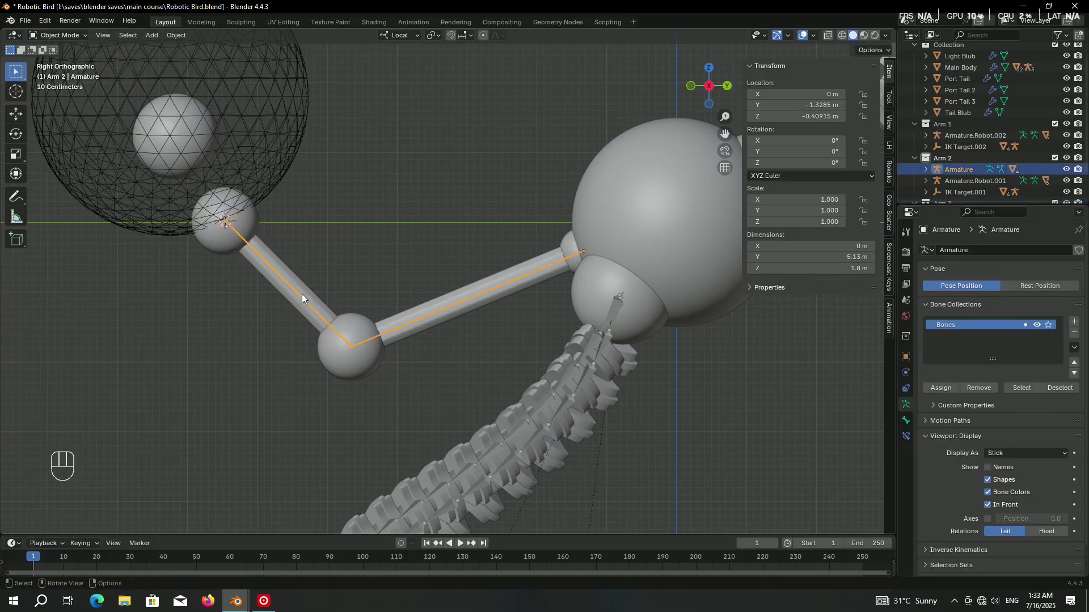
{"action": "key", "text": "ctrl+Tab"}
Test-rotate the bones in Pose Mode with Bone.001 active, ready for an IK constraint.
{"action": "key", "text": "r"}
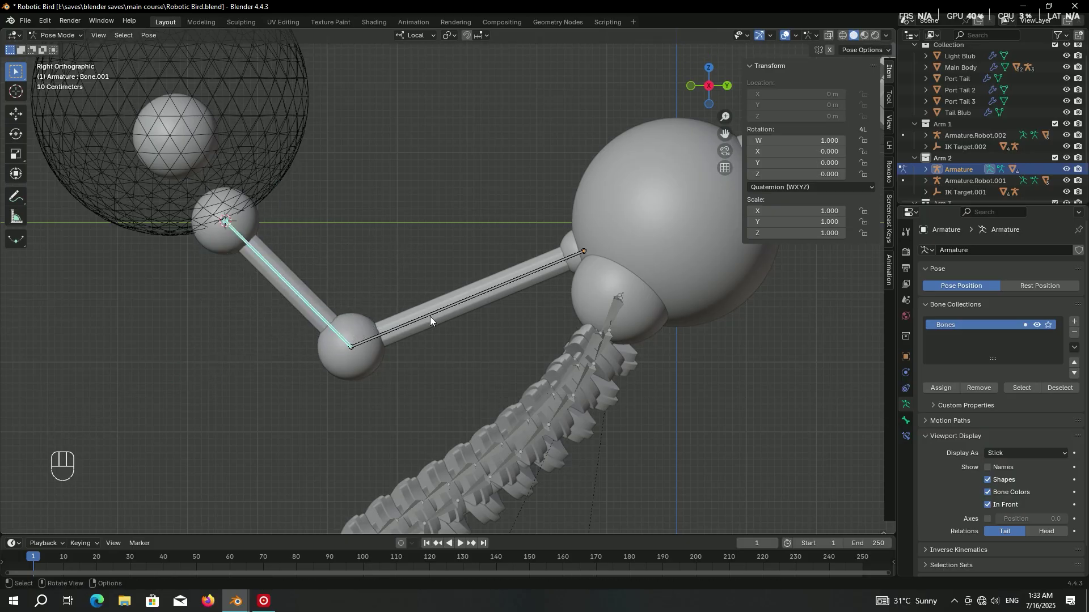
{"action": "left_click", "coordinate": [436, 321]}
{"action": "key", "text": "r"}
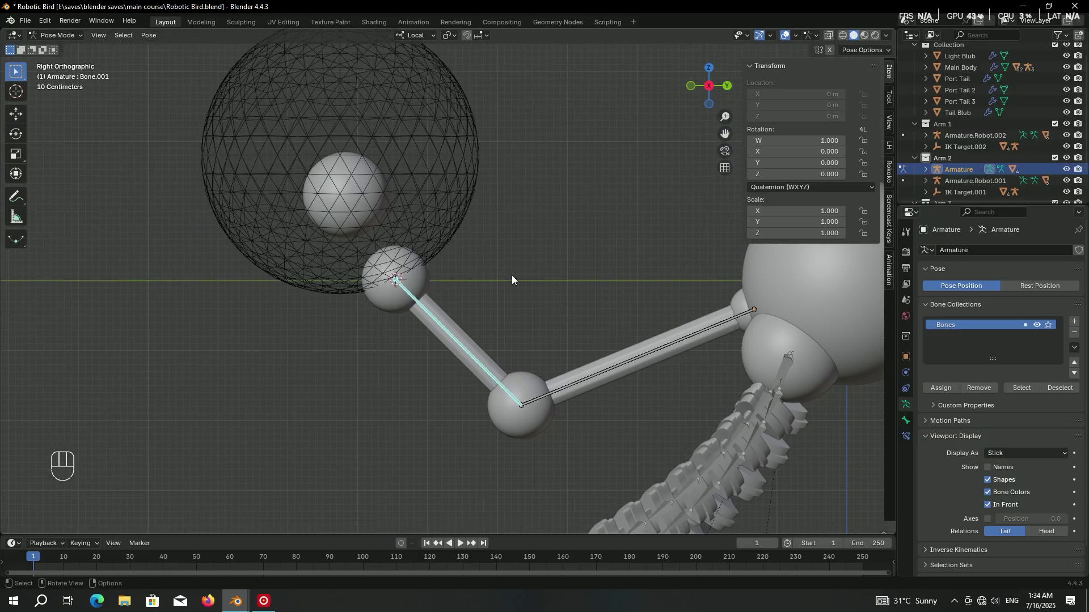
{"action": "left_click_drag", "start_coordinate": [152, 40], "coordinate": [308, 221]}
Give the second bone an IK constraint targeting a new Empty and test-move it.
{"action": "key", "text": "ctrl+Tab"}
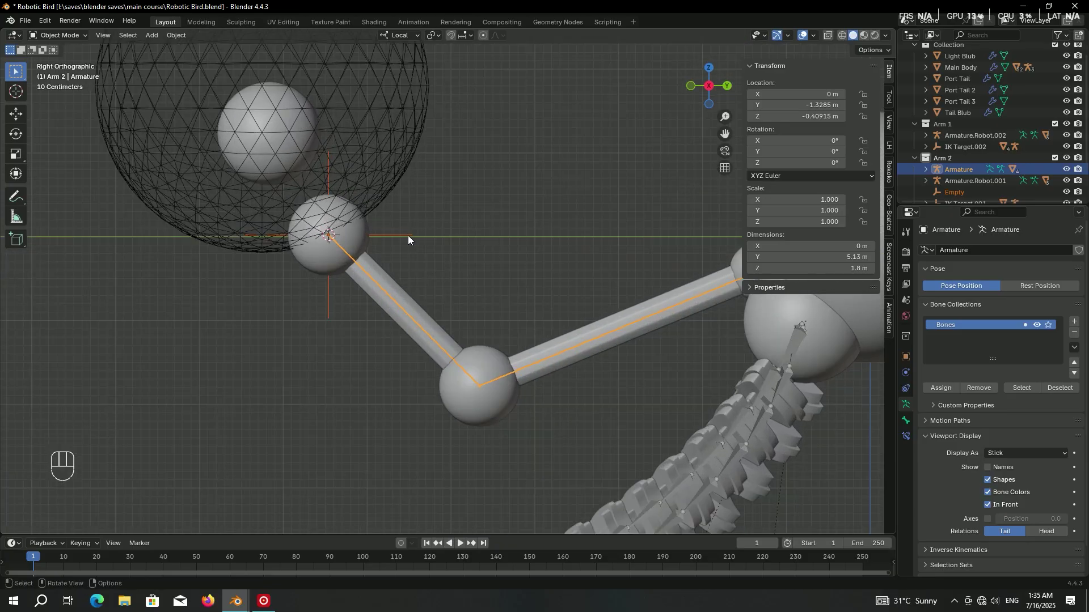
{"action": "left_click", "coordinate": [411, 238]}
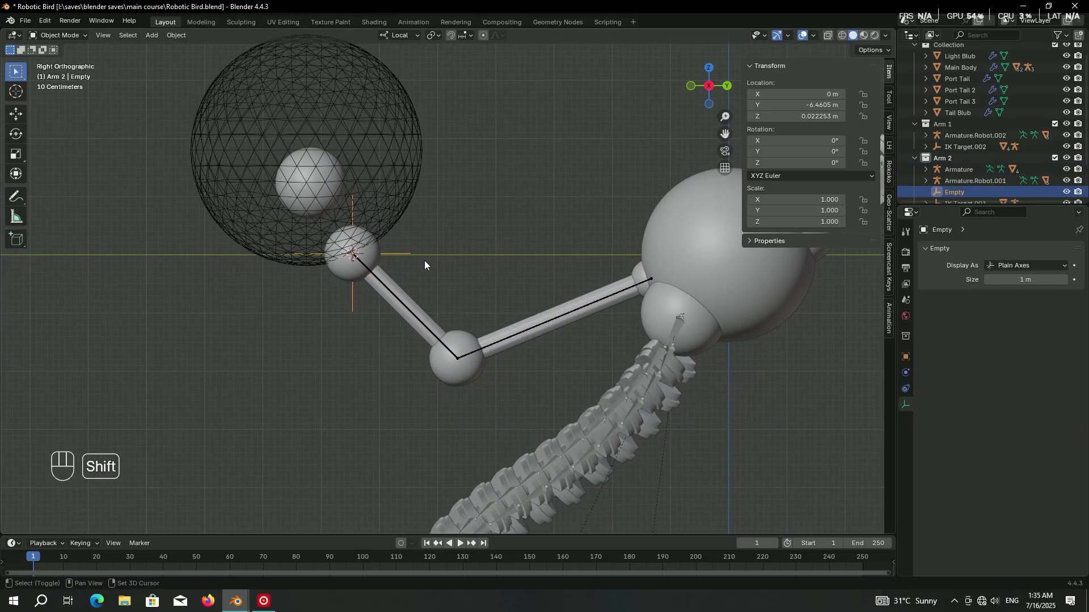
{"action": "key", "text": "g"}
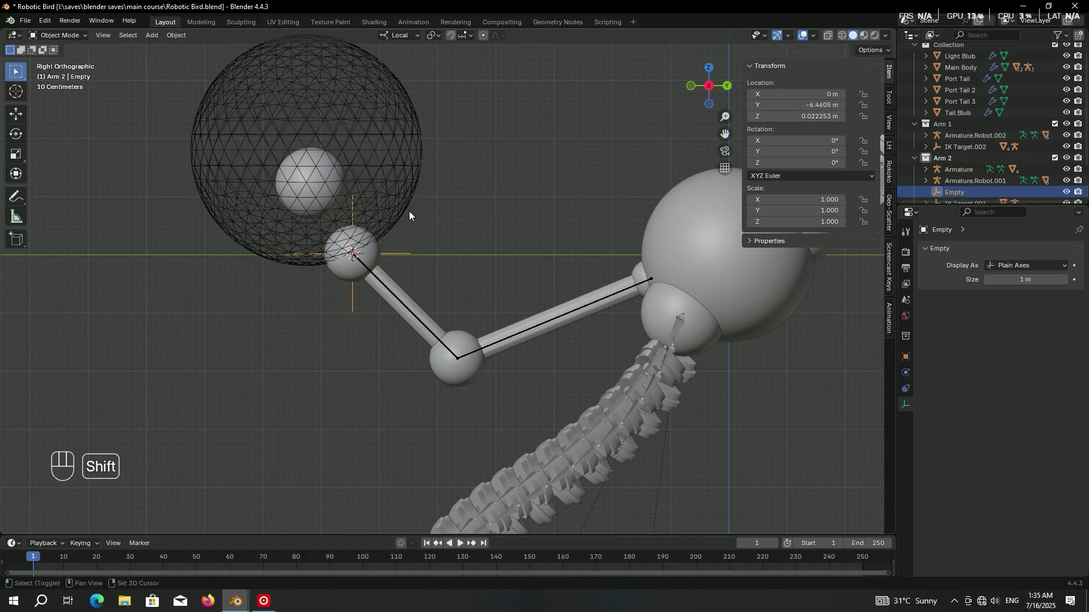
Parent the IK Empty to the Tail Blub sphere keeping its transform, then test-move it.
{"action": "left_click", "coordinate": [412, 206]}
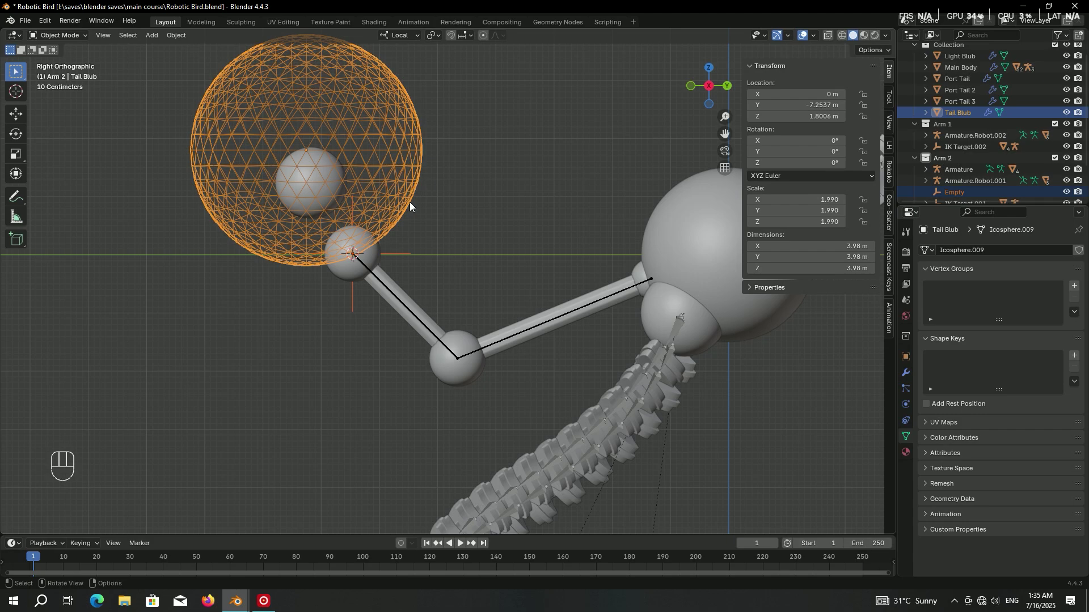
{"action": "key", "text": "ctrl+p"}
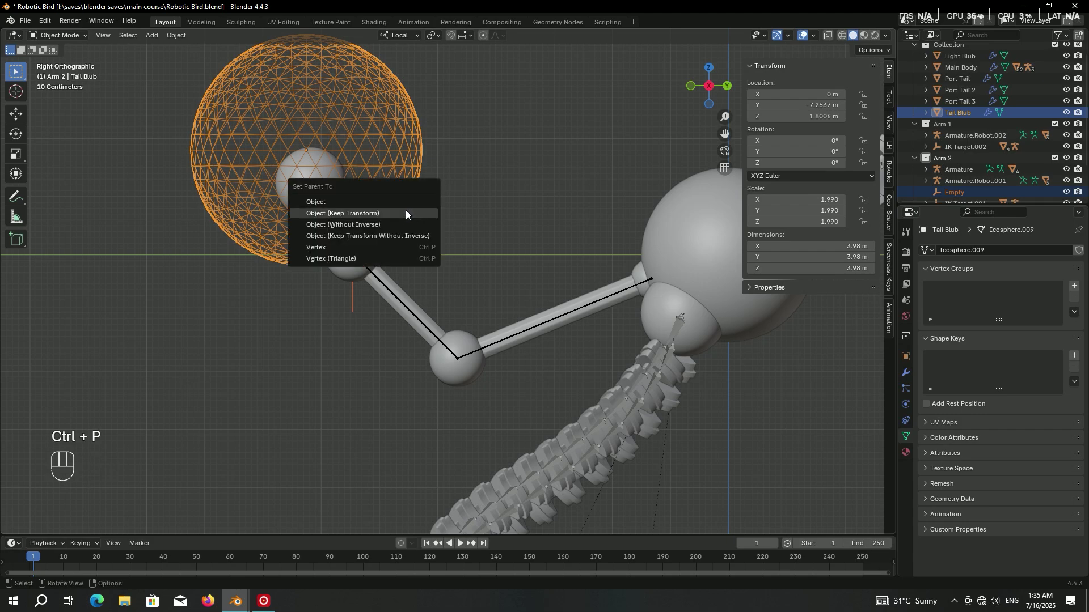
{"action": "left_click", "coordinate": [417, 173]}
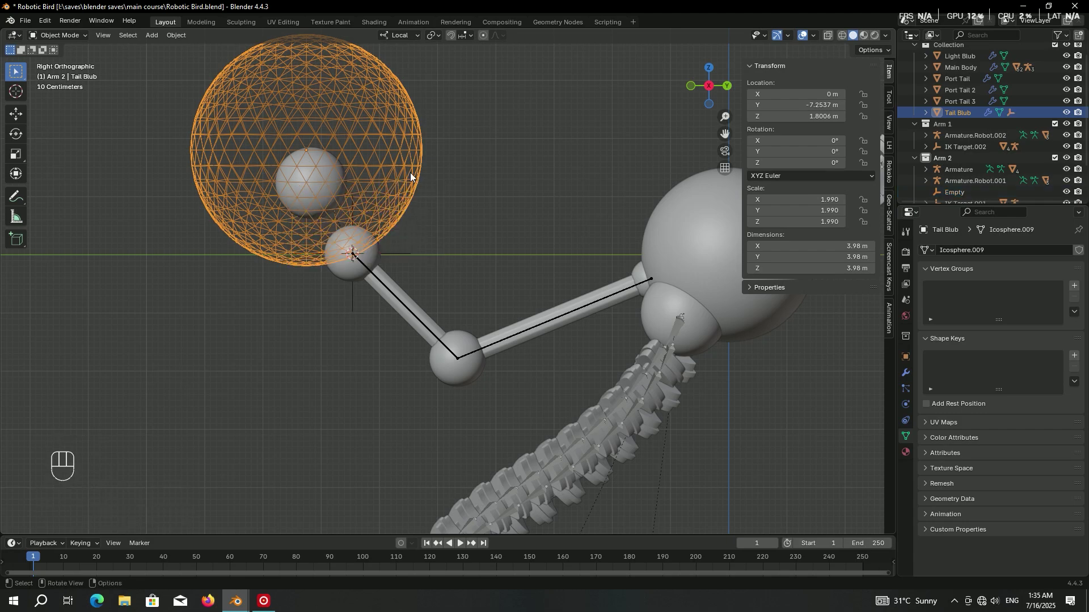
{"action": "key", "text": "g"}
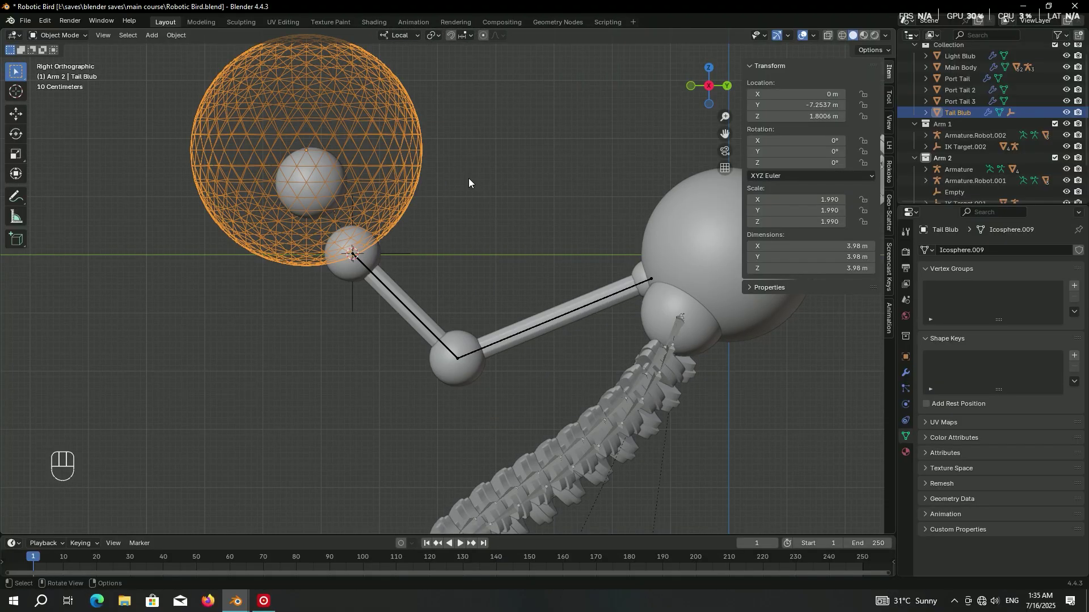
Parent Port Tail 3 to Tail Blub and test-move Tail Blub, cancelling the move.
{"action": "left_click", "coordinate": [355, 271]}
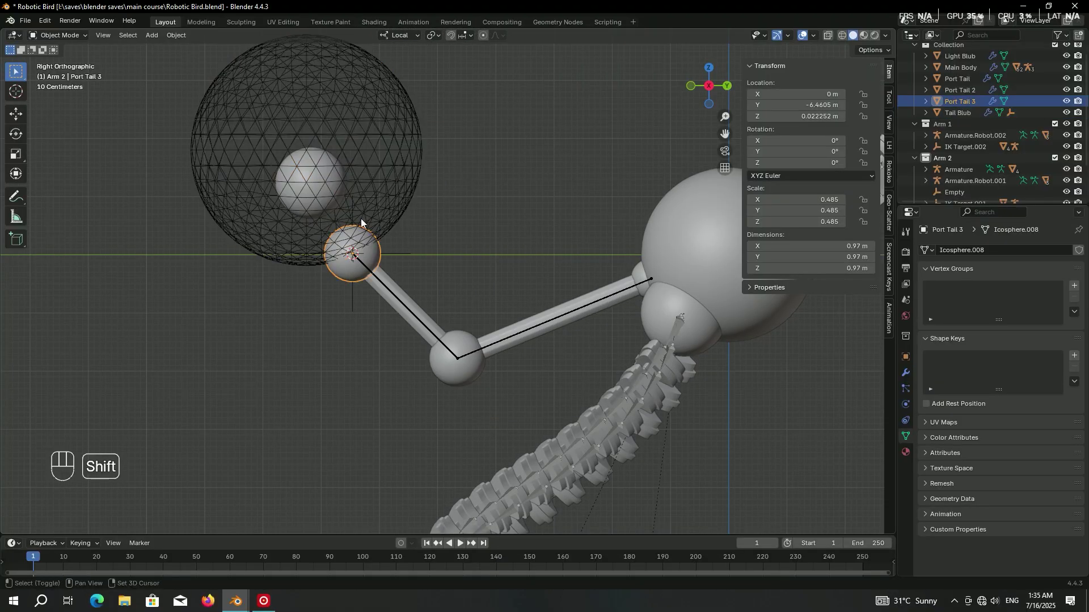
{"action": "key", "text": "ctrl+p"}
{"action": "key", "text": "ctrl+z"}
{"action": "left_click", "coordinate": [336, 182]}
{"action": "left_click", "coordinate": [392, 152]}
{"action": "key", "text": "ctrl+p"}
{"action": "key", "text": "g"}
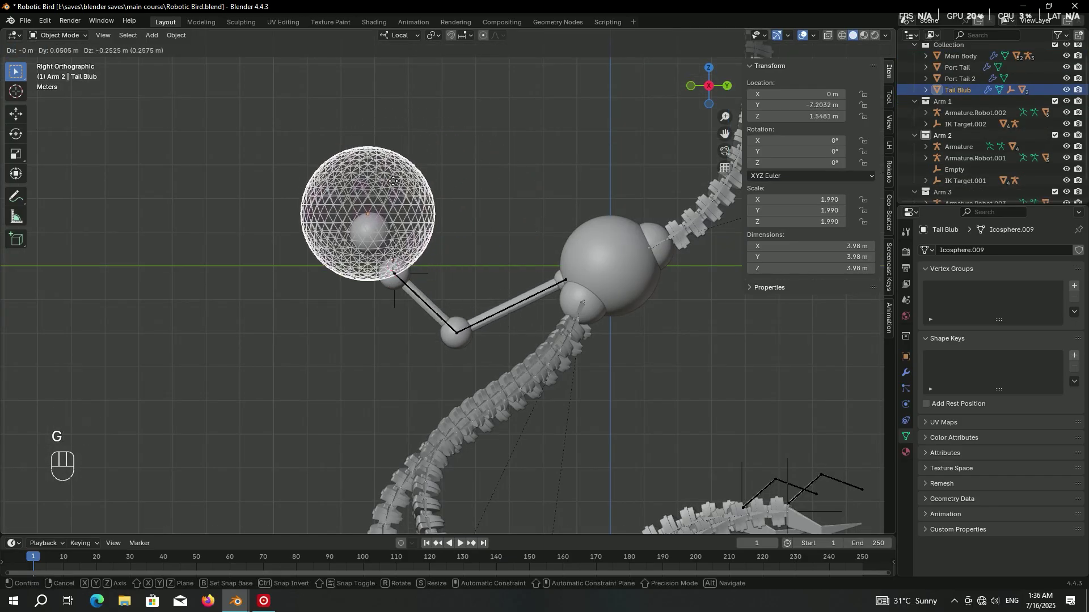
{"action": "key", "text": "ctrl+z"}
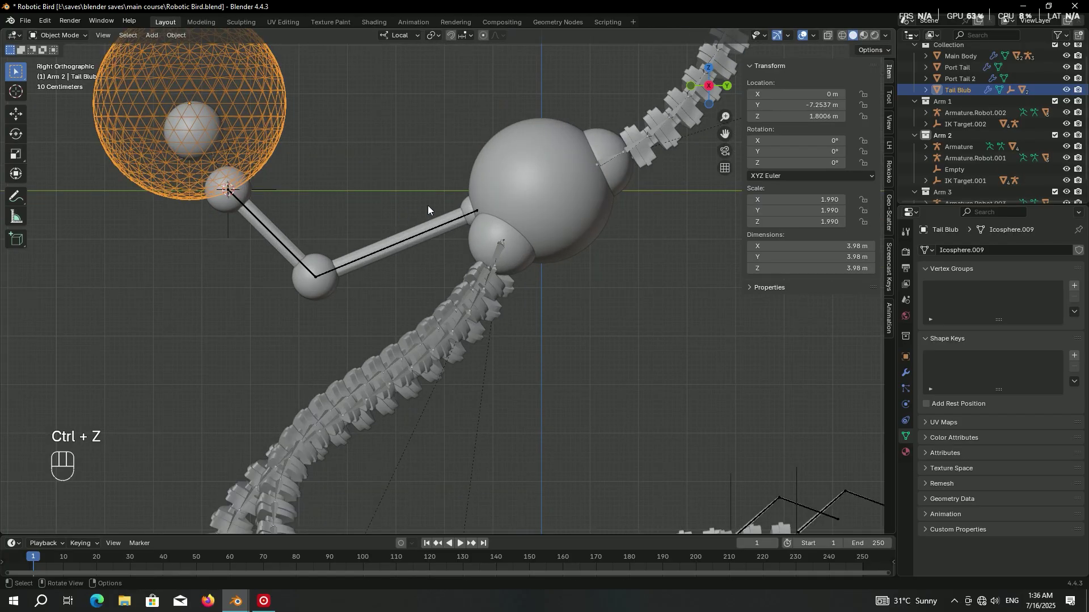
Parent the tail armature to Main Body keeping transform and test-move the body, cancelling.
{"action": "key", "text": "g"}
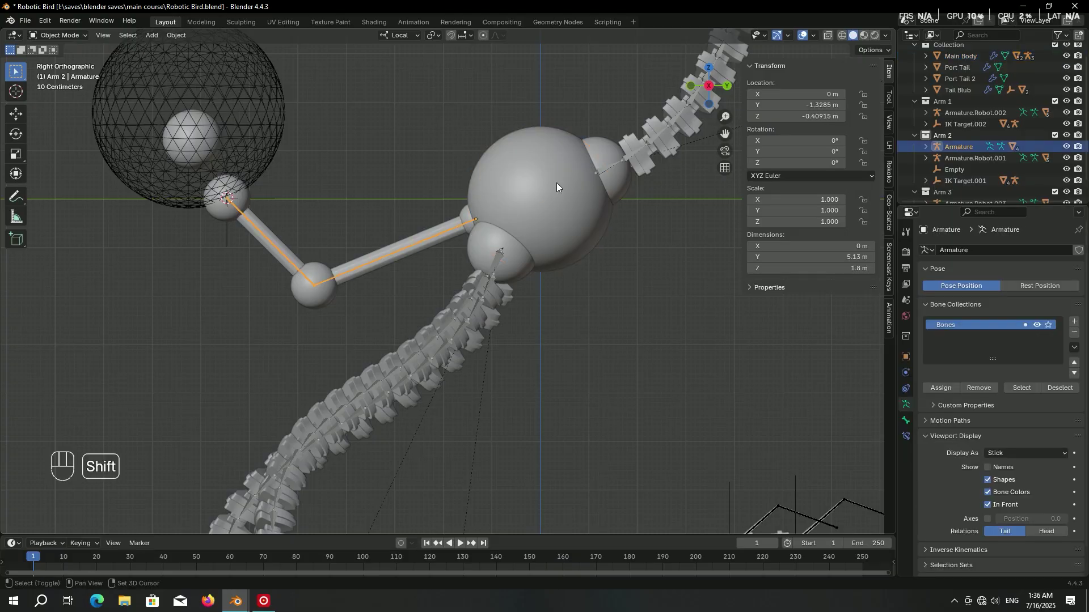
{"action": "left_click", "coordinate": [564, 189]}
{"action": "key", "text": "ctrl+p"}
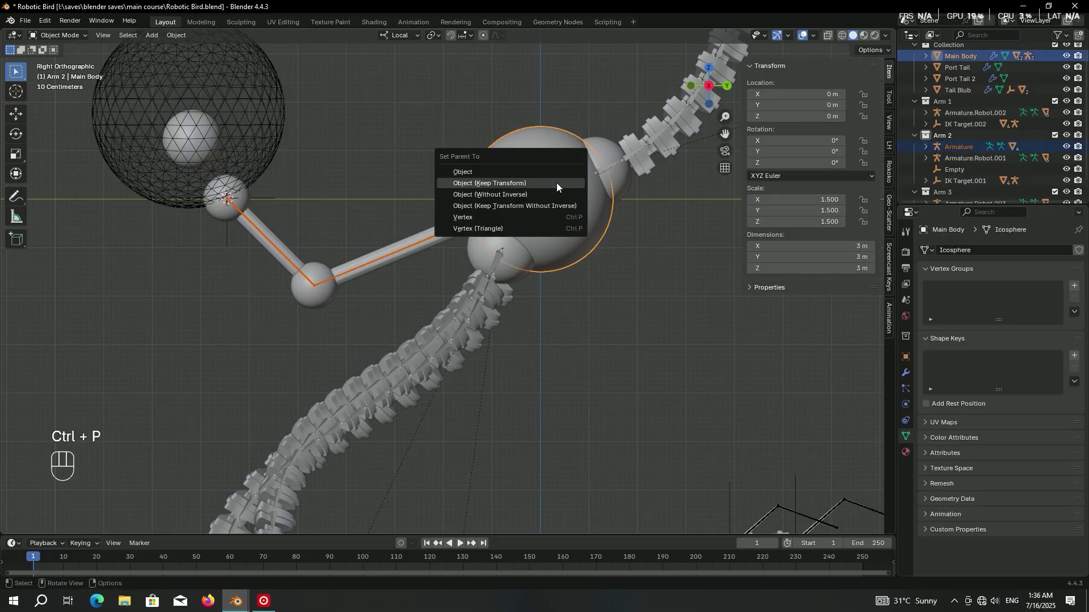
{"action": "left_click", "coordinate": [563, 189]}
{"action": "key", "text": "g"}
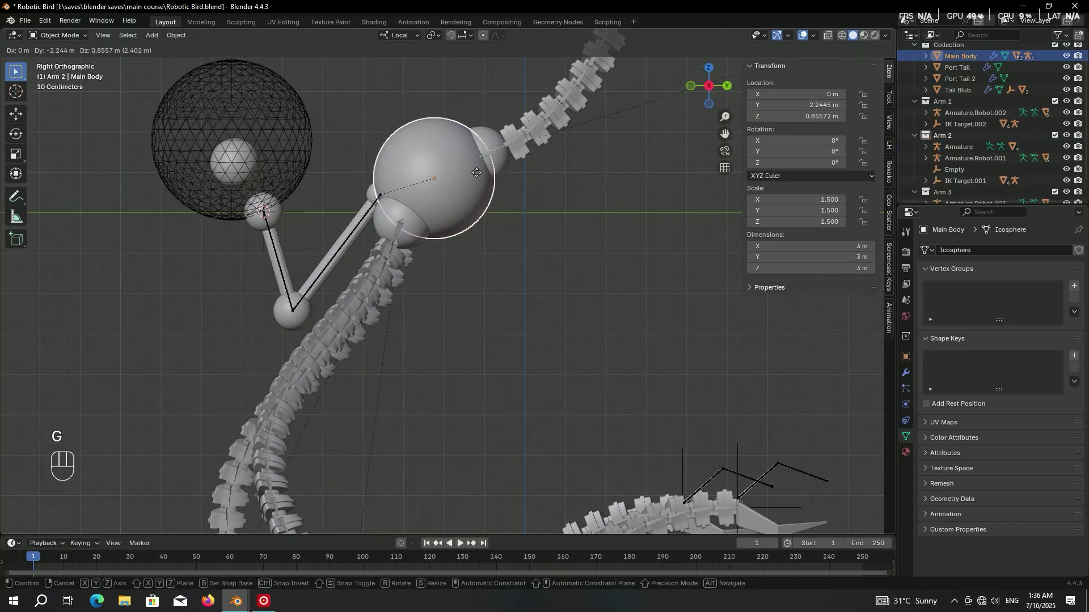
{"action": "key", "text": "g"}
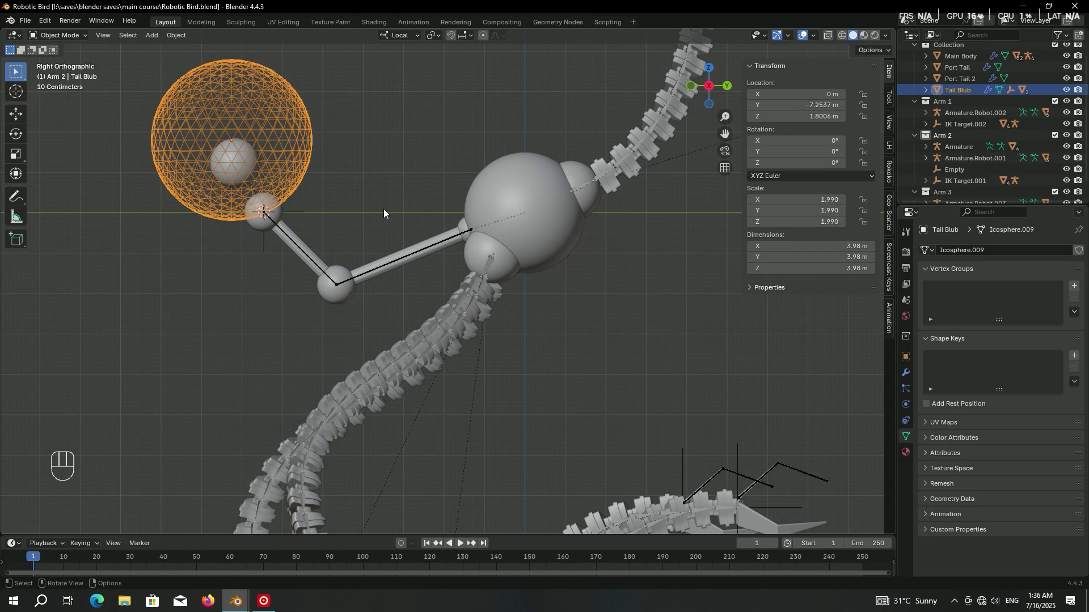
Move the tail pieces and armature into a new collection named Tail and save the file.
{"action": "left_click", "coordinate": [466, 224]}
{"action": "left_click", "coordinate": [363, 88]}
{"action": "key", "text": "m"}
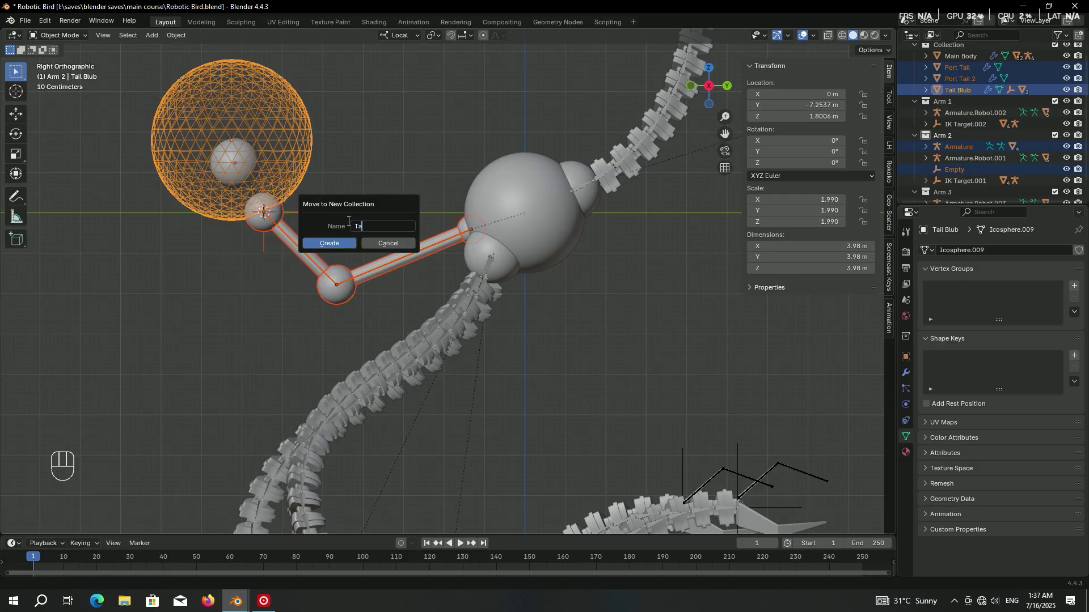
{"action": "key", "text": "ctrl+s"}
{"action": "key", "text": "alt+a"}
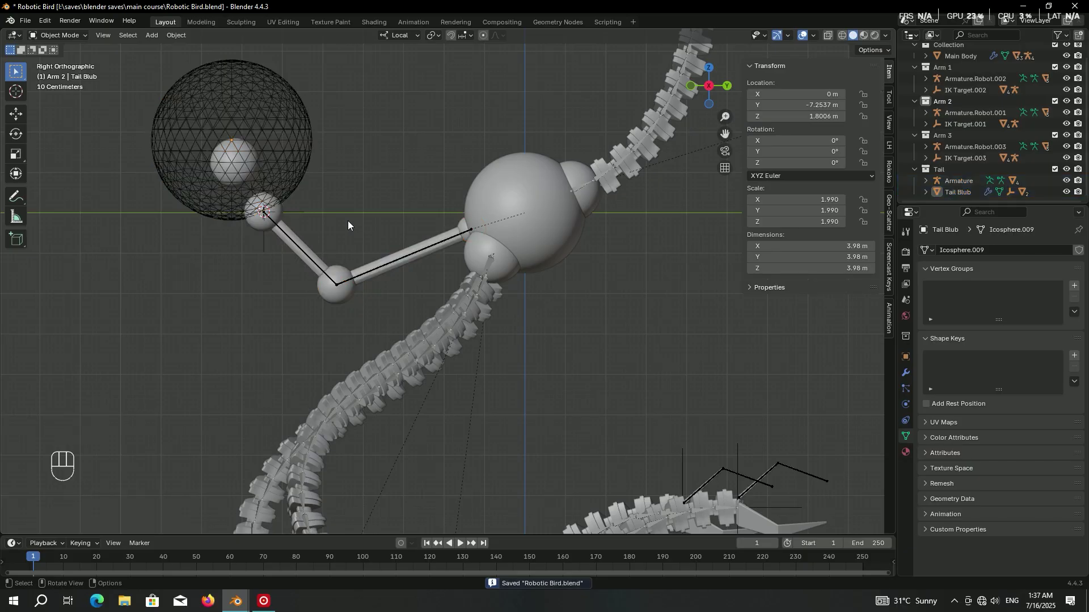